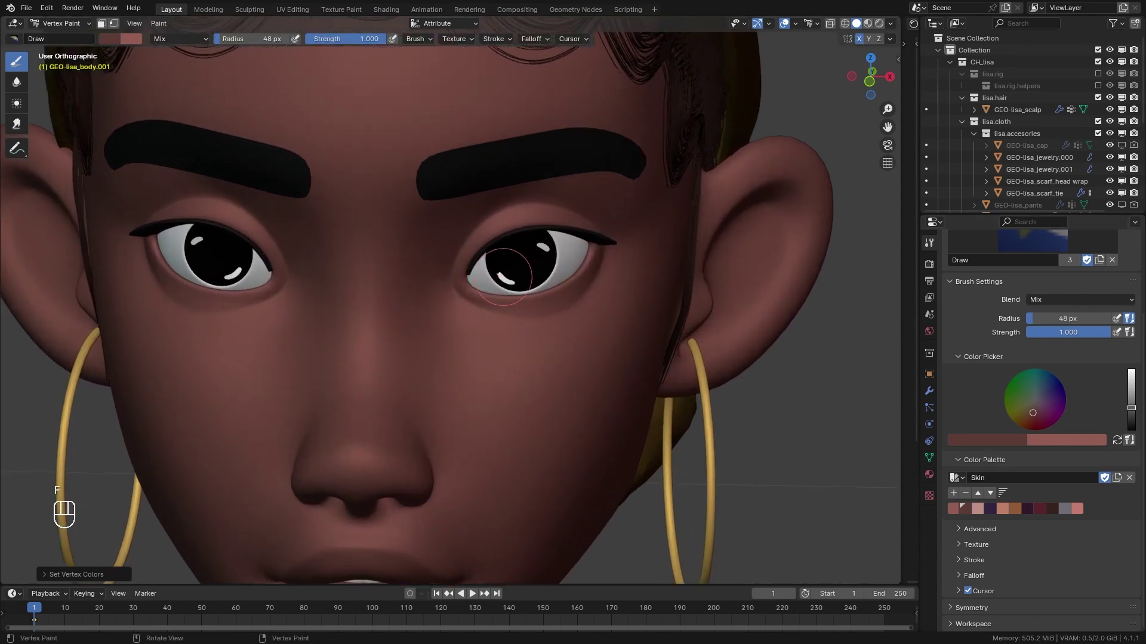
# - Tune brush radius and lower strength to about 0.21 while painting reddish tones on nose and eyes
pyautogui.press('shift+f')
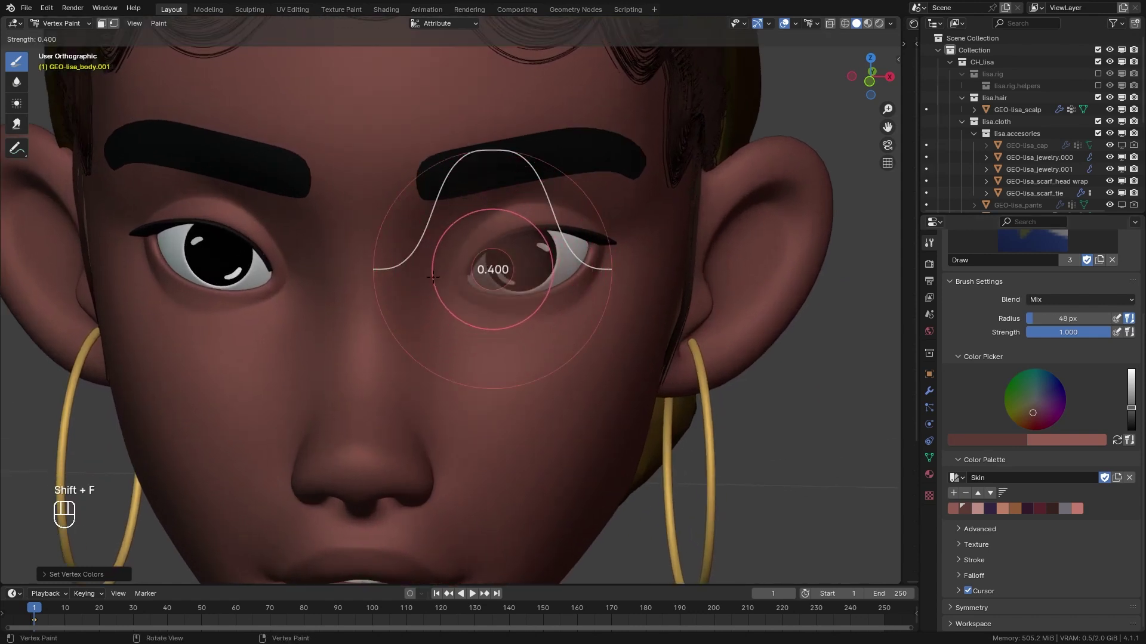
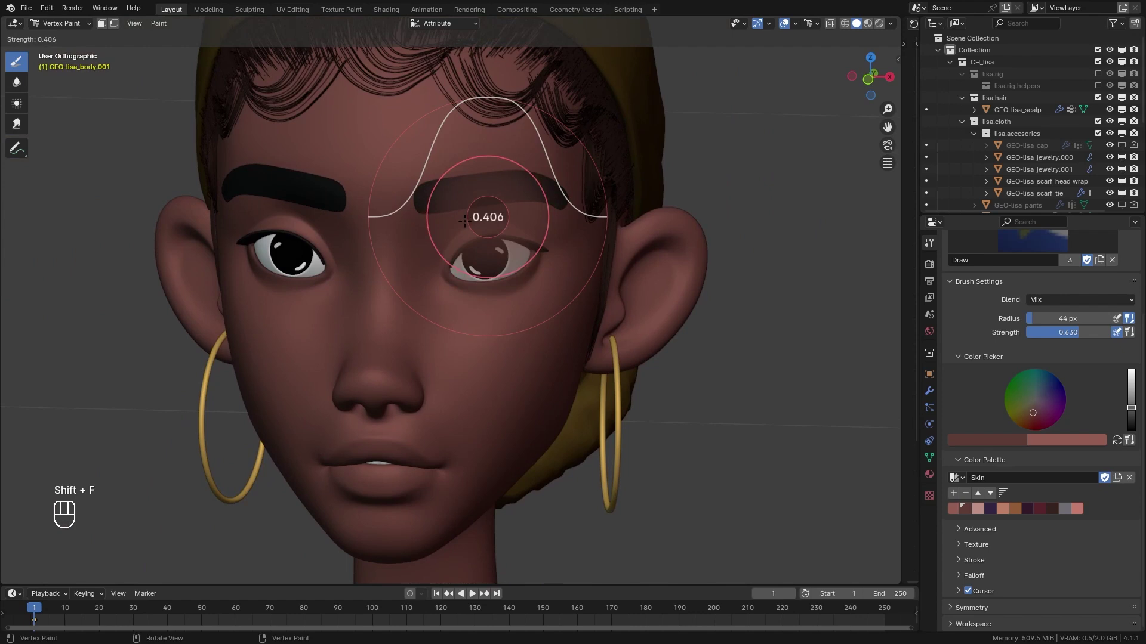
pyautogui.press('f')
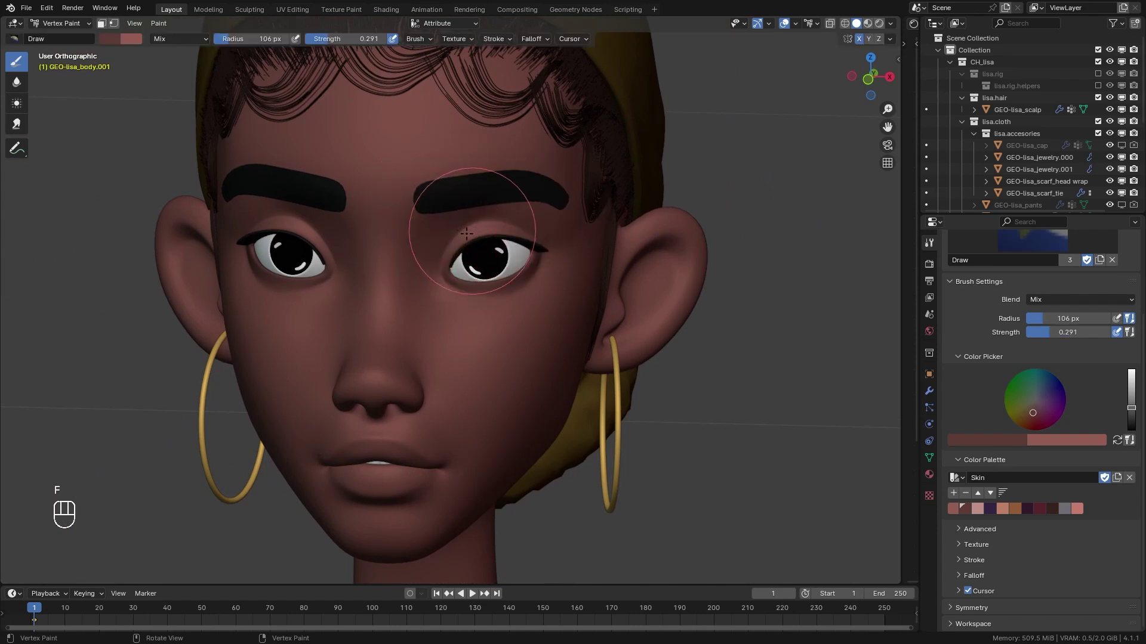
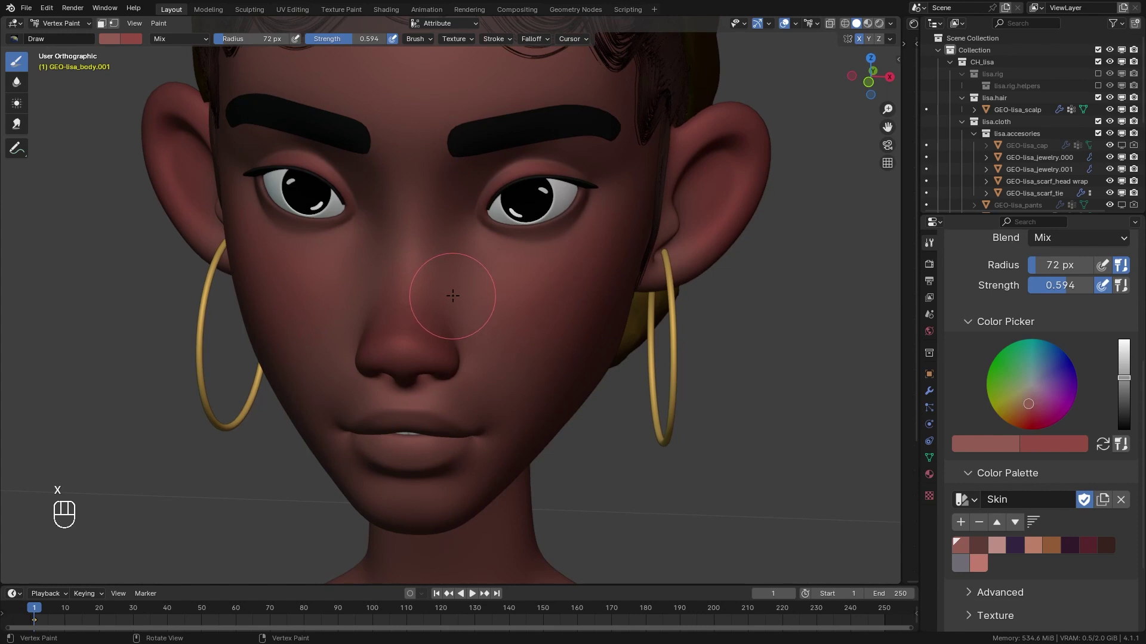
pyautogui.press('shift+f')
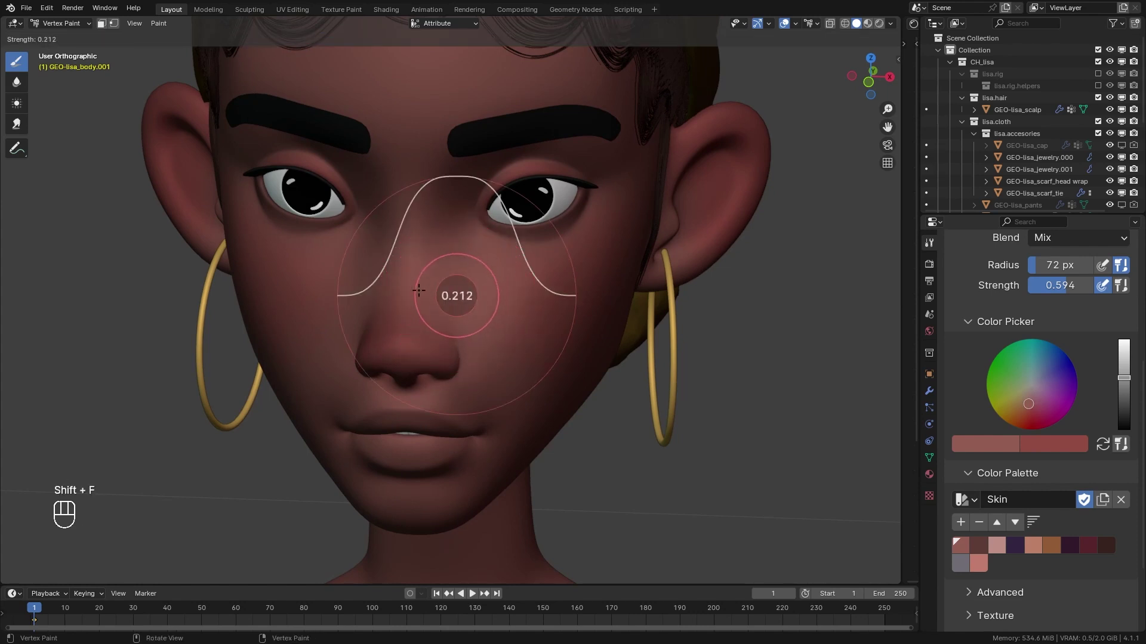
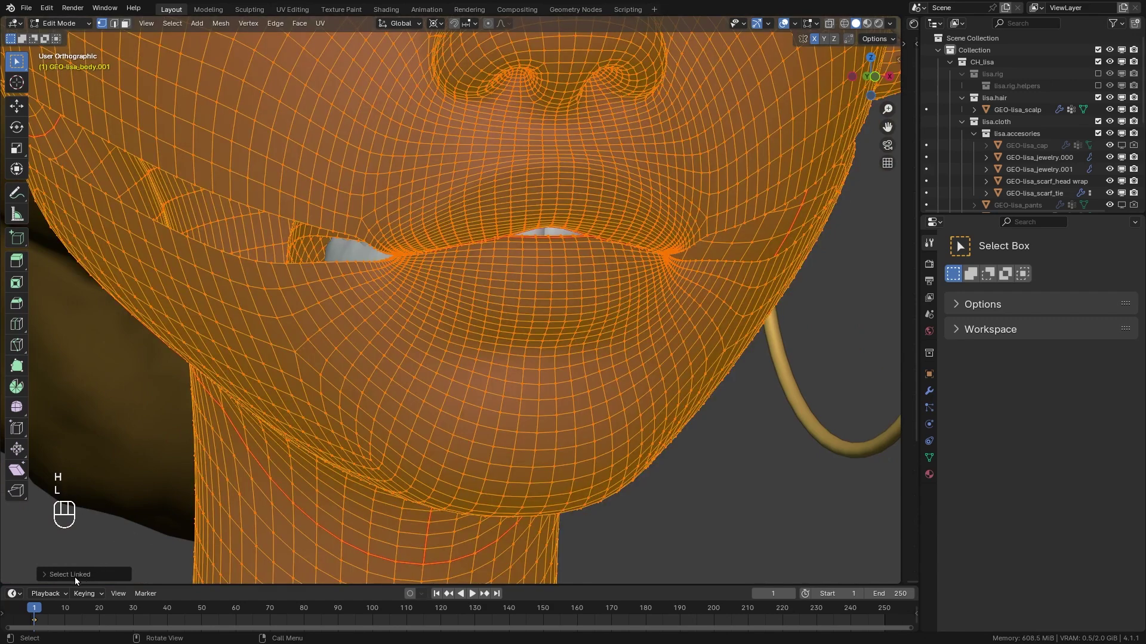
# - Select the linked chin and lip region, grow it, and bring up the mode pie toward Object Mode
pyautogui.click(78, 579)
pyautogui.press('l')
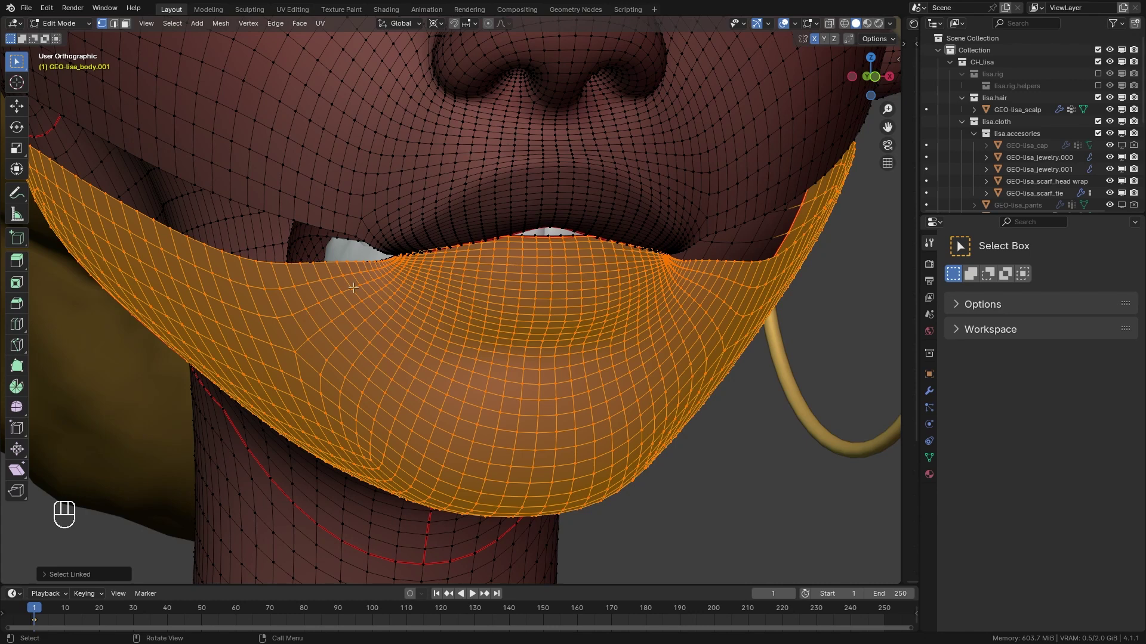
pyautogui.press('alt+h')
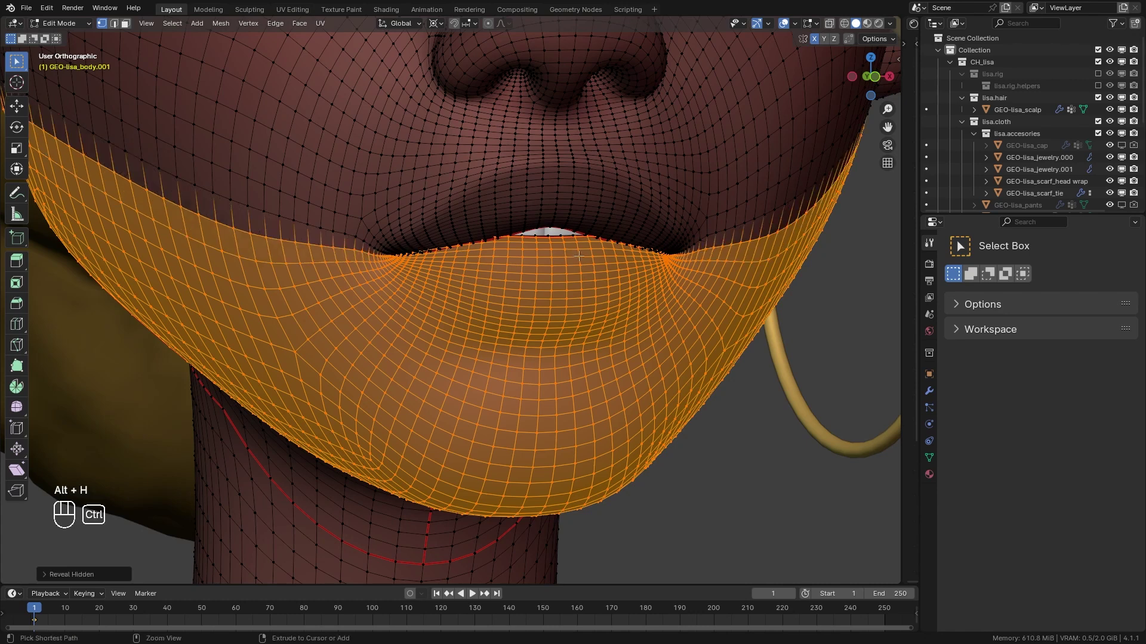
pyautogui.press('ctrl+Tab')
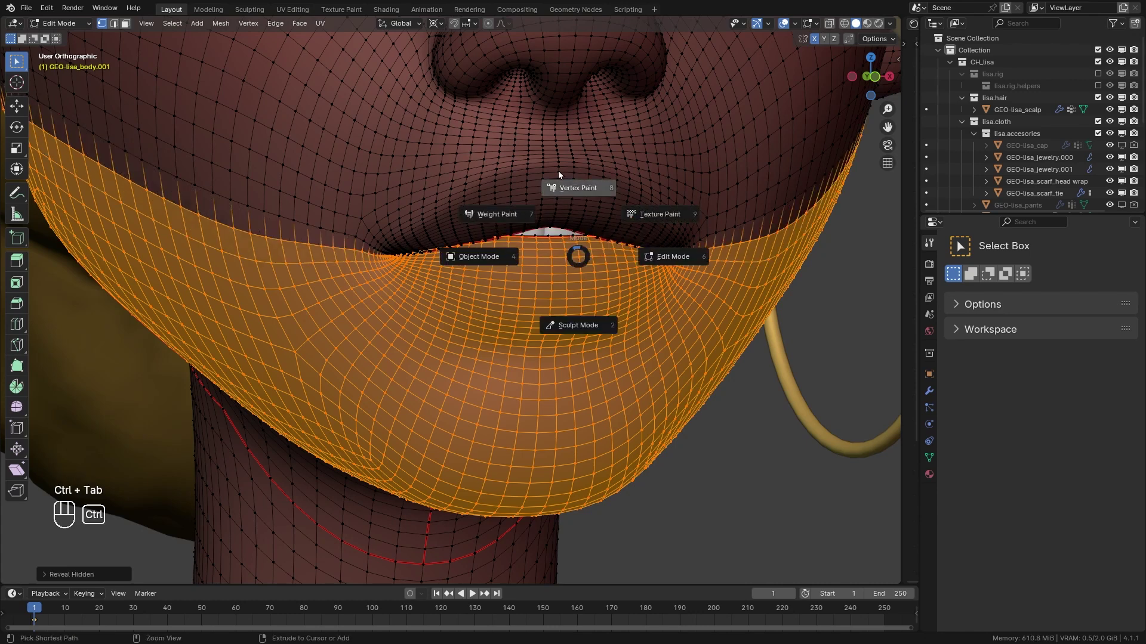
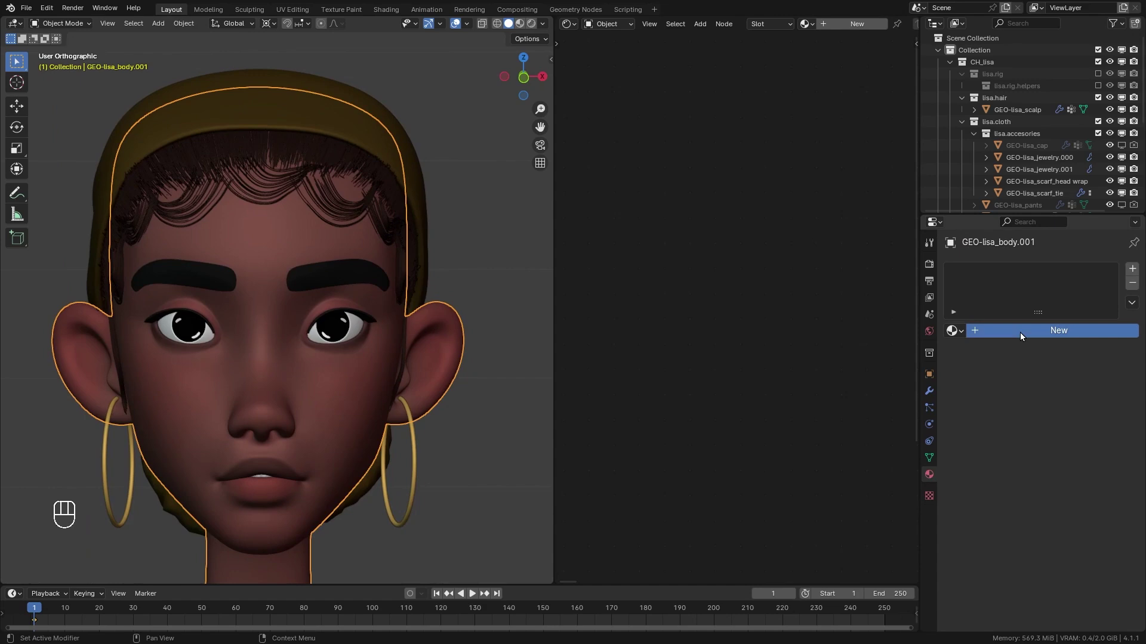
# - Create a new head material renamed Skin and switch the viewport to Rendered shading
pyautogui.click(1022, 335)
pyautogui.press('BackSpace')
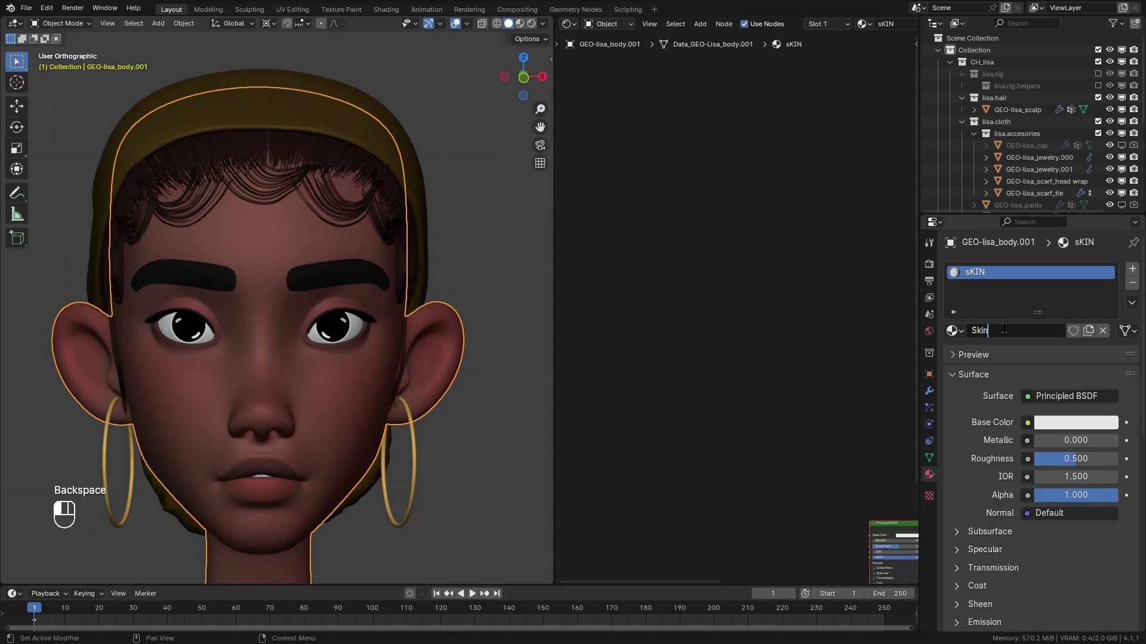
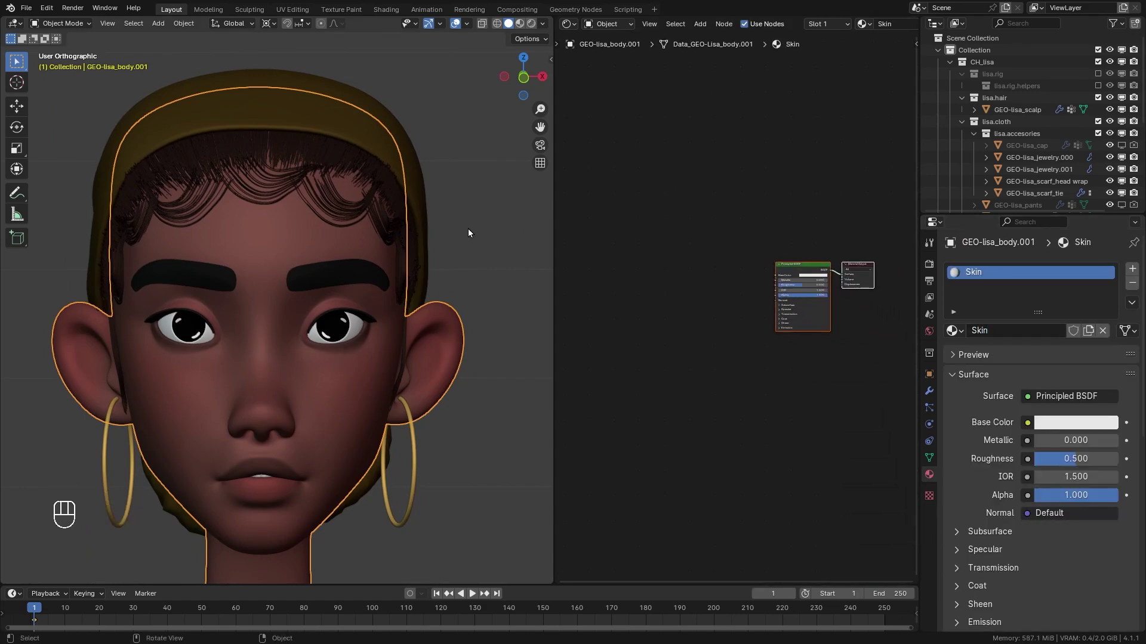
pyautogui.press('z')
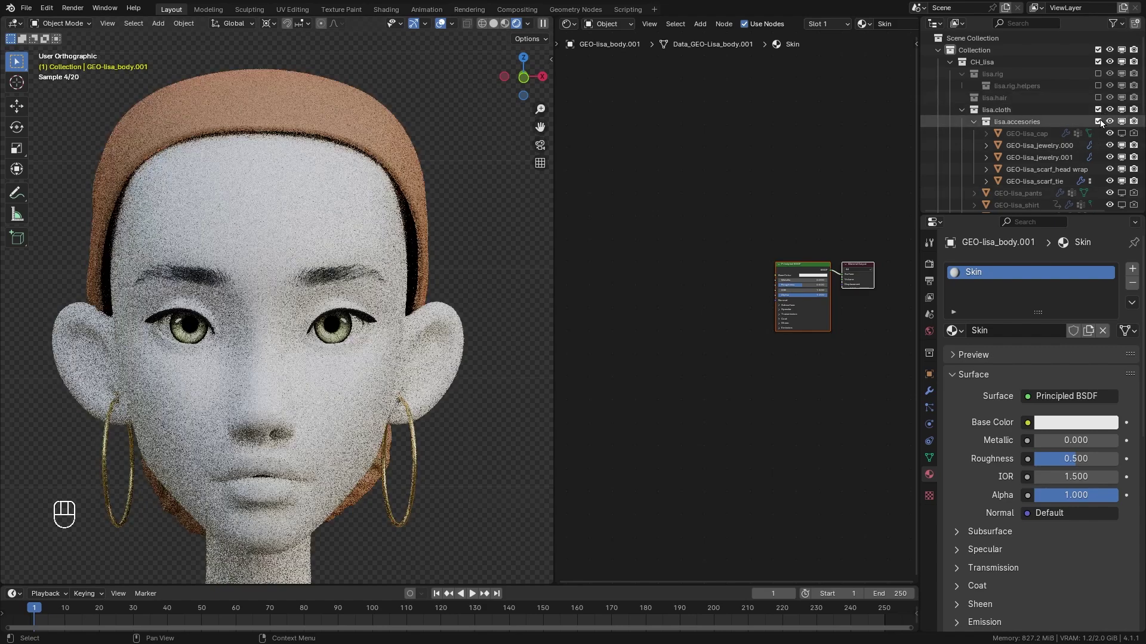
# - Hide the accessories, hair and other character parts in the Outliner
pyautogui.click(1101, 125)
pyautogui.click(284, 287)
pyautogui.middleClick(285, 276)
pyautogui.click(274, 315)
pyautogui.middleClick(289, 288)
pyautogui.click(296, 303)
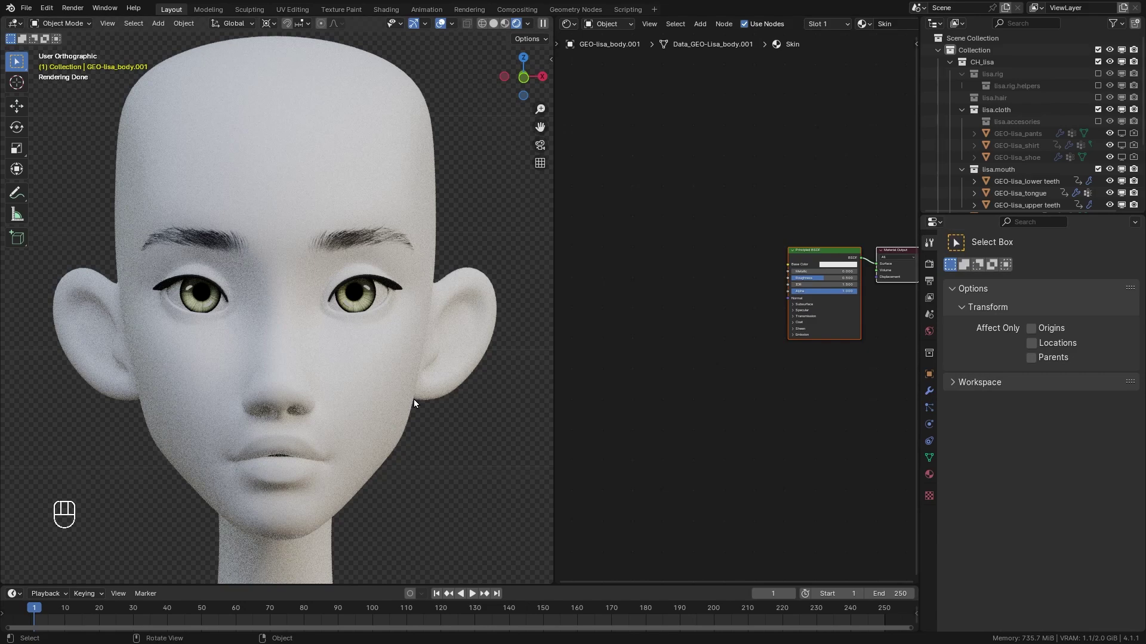
# - Bring the Skin material nodes into view and check the head's colour attributes in mesh data
pyautogui.click(935, 458)
pyautogui.moveTo(996, 572); pyautogui.dragTo(1014, 572)
pyautogui.middleClick(727, 260)
pyautogui.middleClick(737, 320)
pyautogui.click(965, 488)
pyautogui.click(668, 213)
# - Add a Color Attribute node and wire its Color into the Principled BSDF Base Color
pyautogui.press('shift+a')
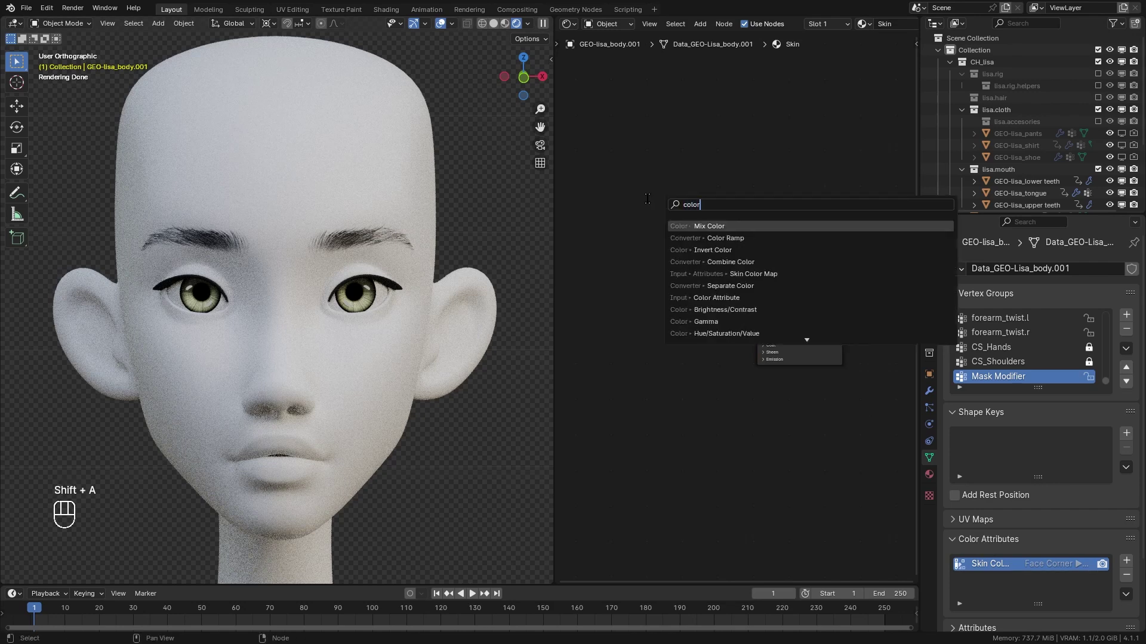
pyautogui.press('t')
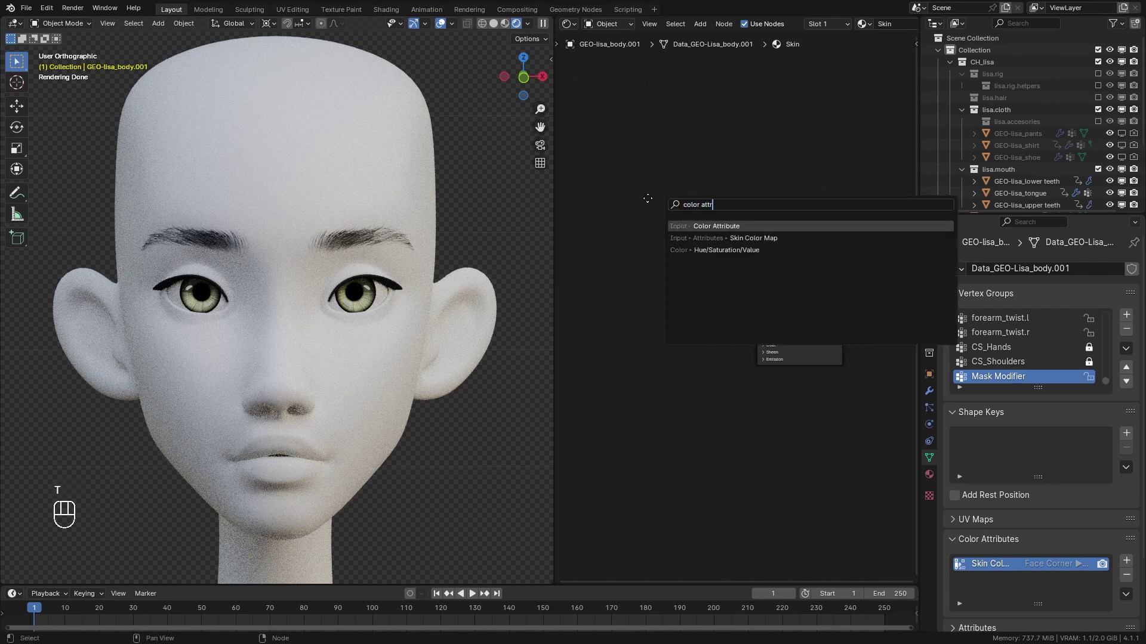
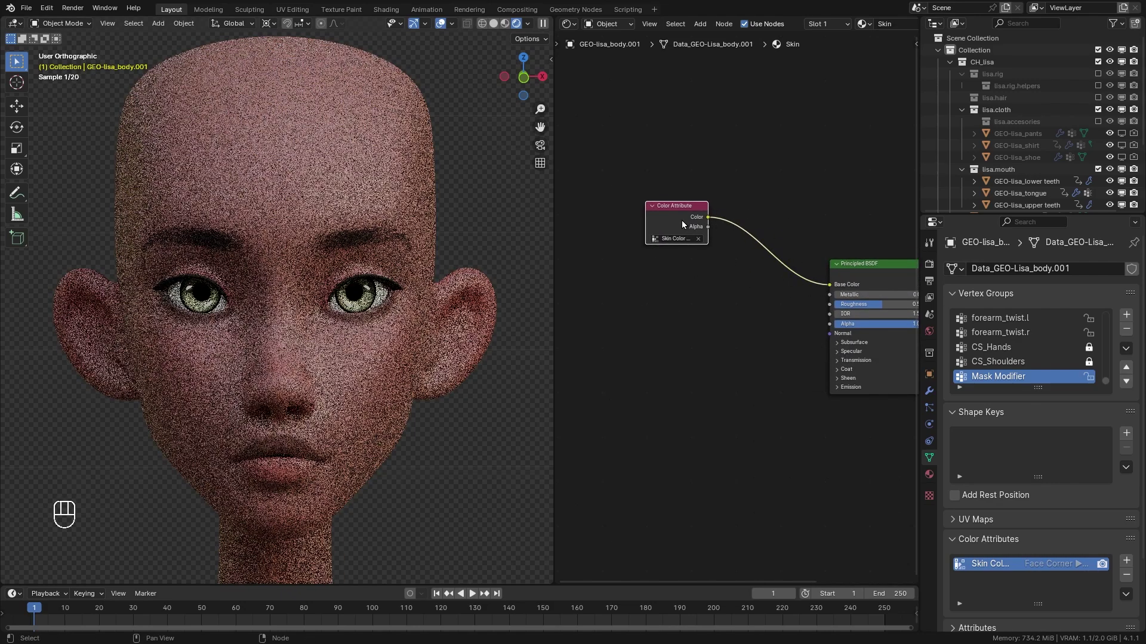
pyautogui.click(676, 218)
pyautogui.moveTo(419, 276); pyautogui.dragTo(418, 289)
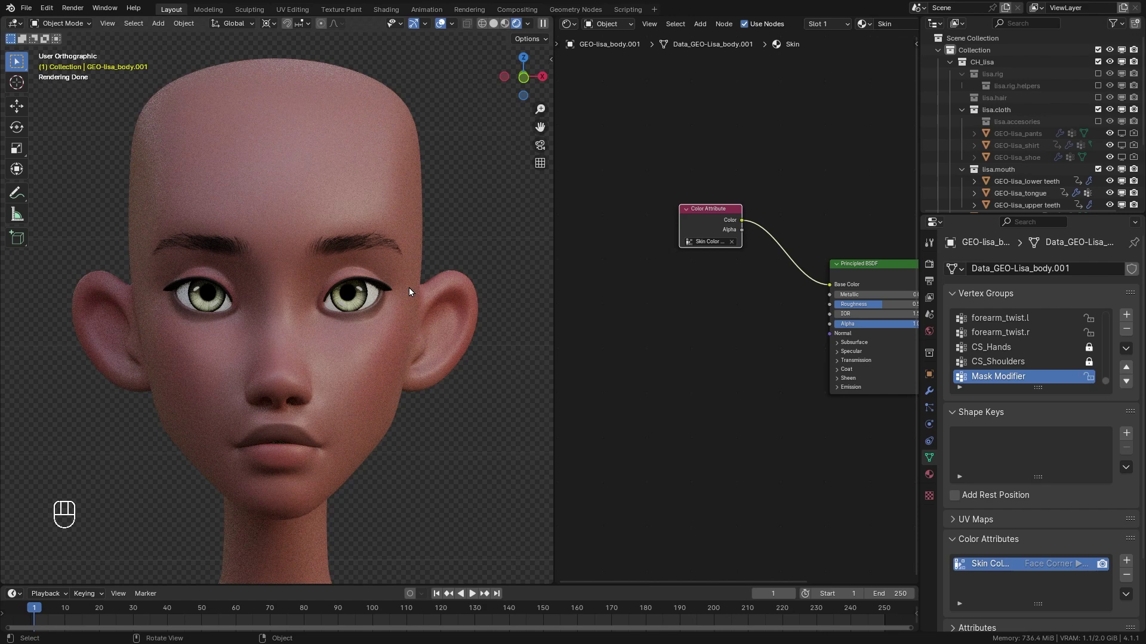
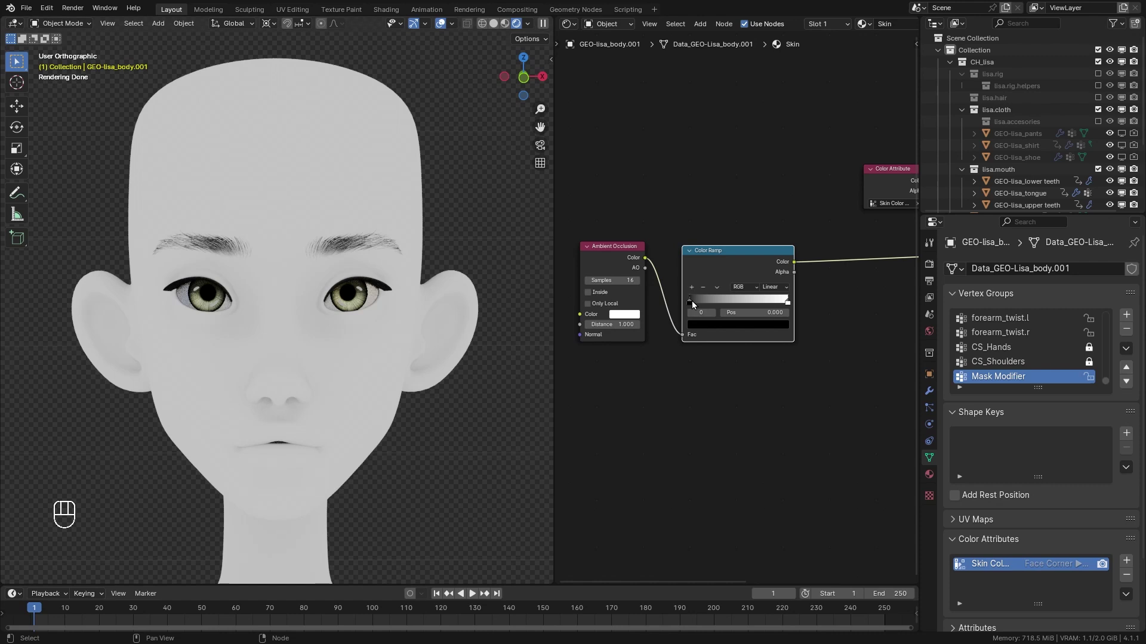
# - Raise the occlusion ramp contrast, feed Pointiness into a second Color Ramp and preview it on the head
pyautogui.moveTo(695, 305); pyautogui.dragTo(753, 305)
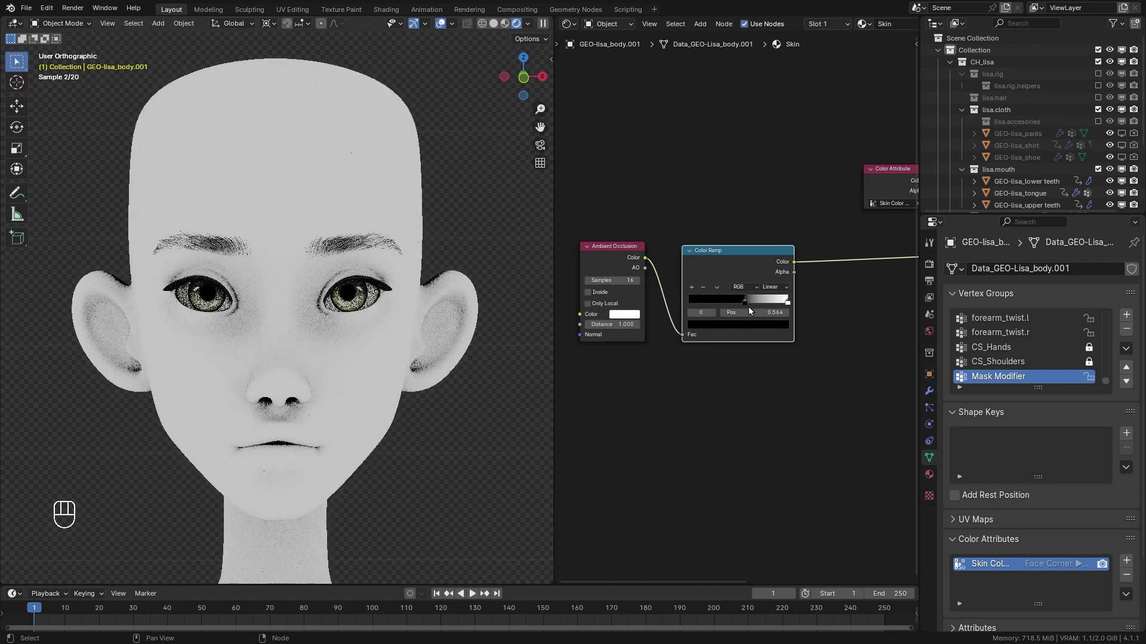
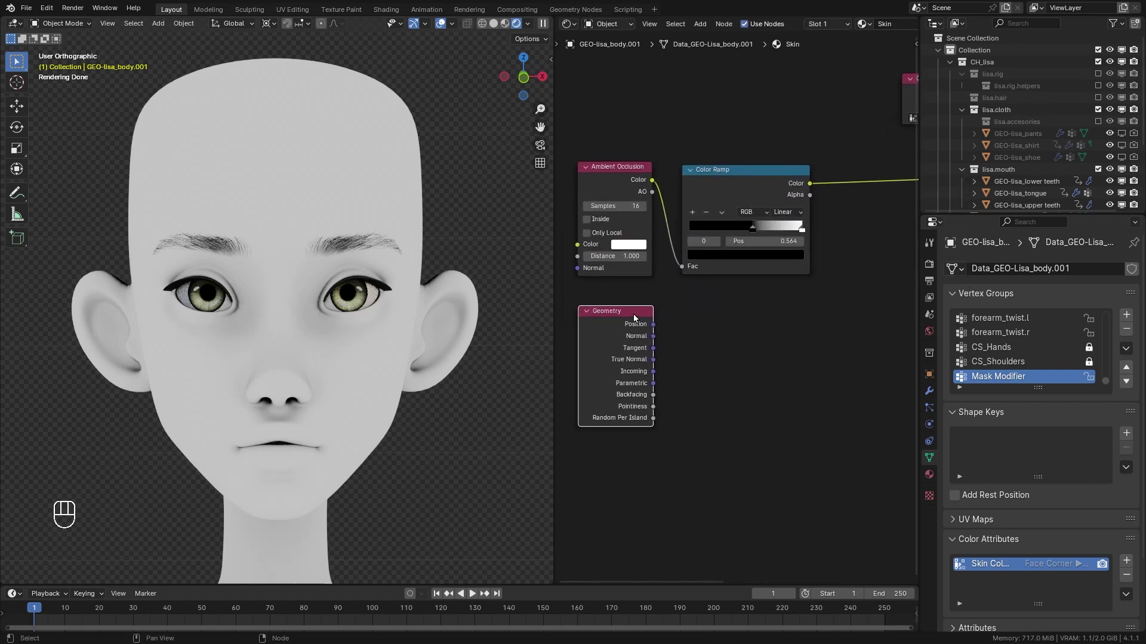
pyautogui.moveTo(692, 376); pyautogui.dragTo(694, 385)
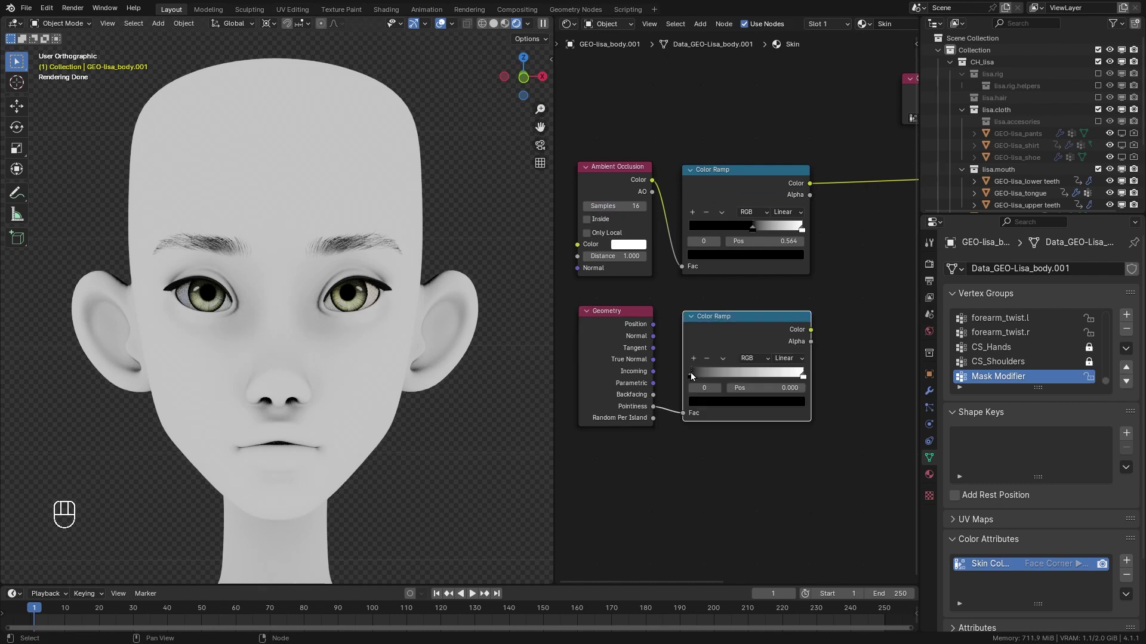
pyautogui.moveTo(699, 380); pyautogui.dragTo(736, 367)
pyautogui.click(744, 334)
pyautogui.click(730, 378)
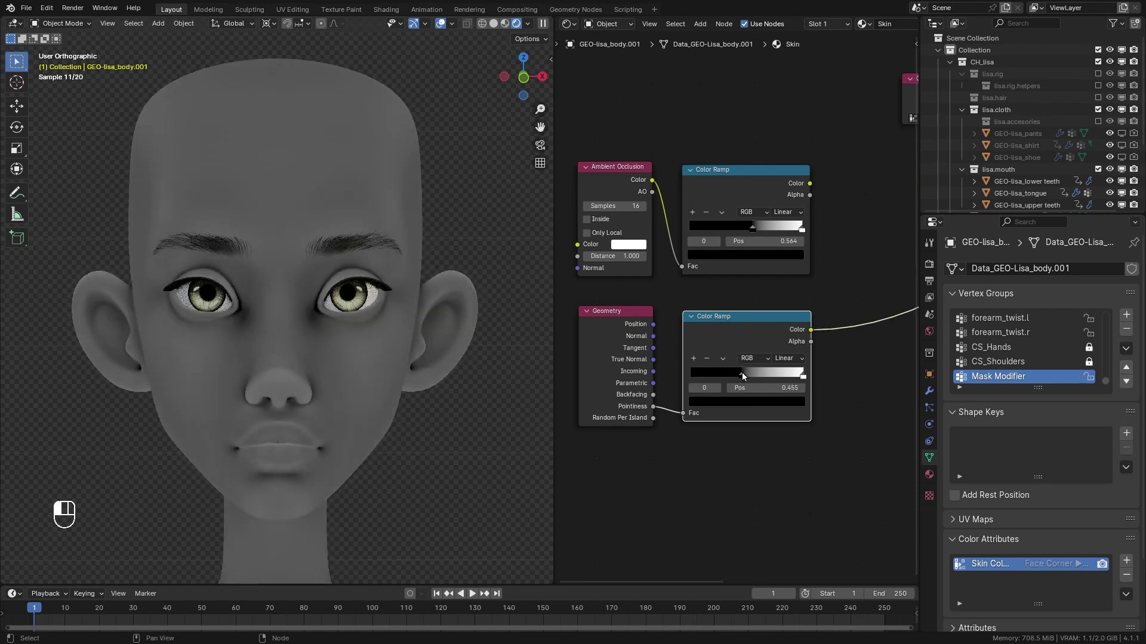
# - Tighten the pointiness ramp stops for a sharper mask and start searching for a Mix Color node
pyautogui.moveTo(808, 377); pyautogui.dragTo(756, 381)
pyautogui.moveTo(441, 309); pyautogui.dragTo(440, 321)
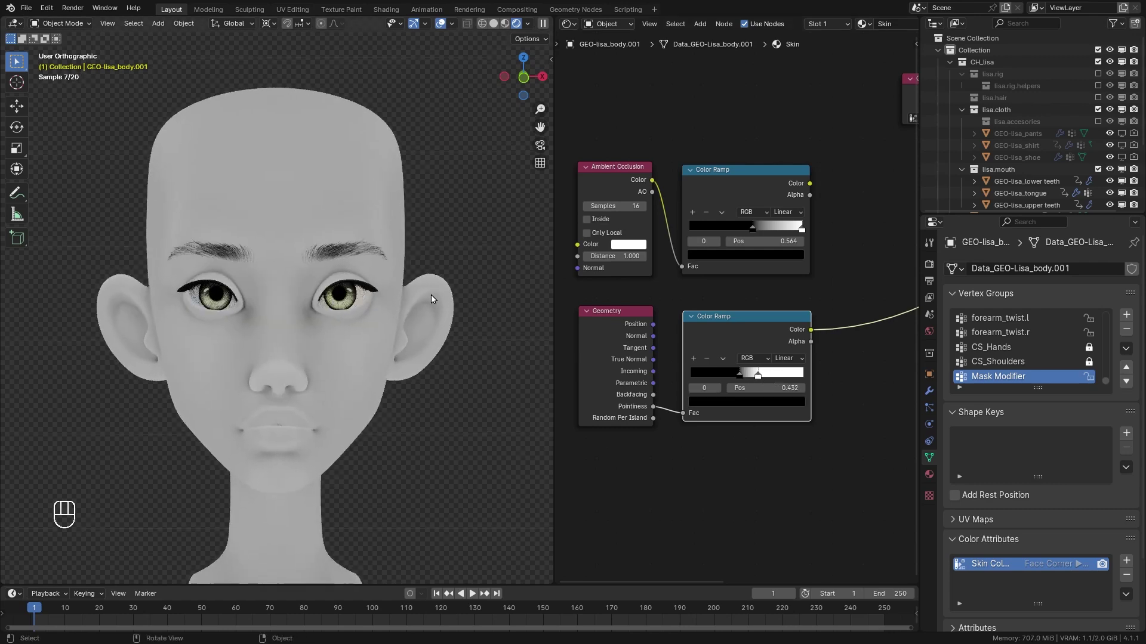
pyautogui.click(727, 226)
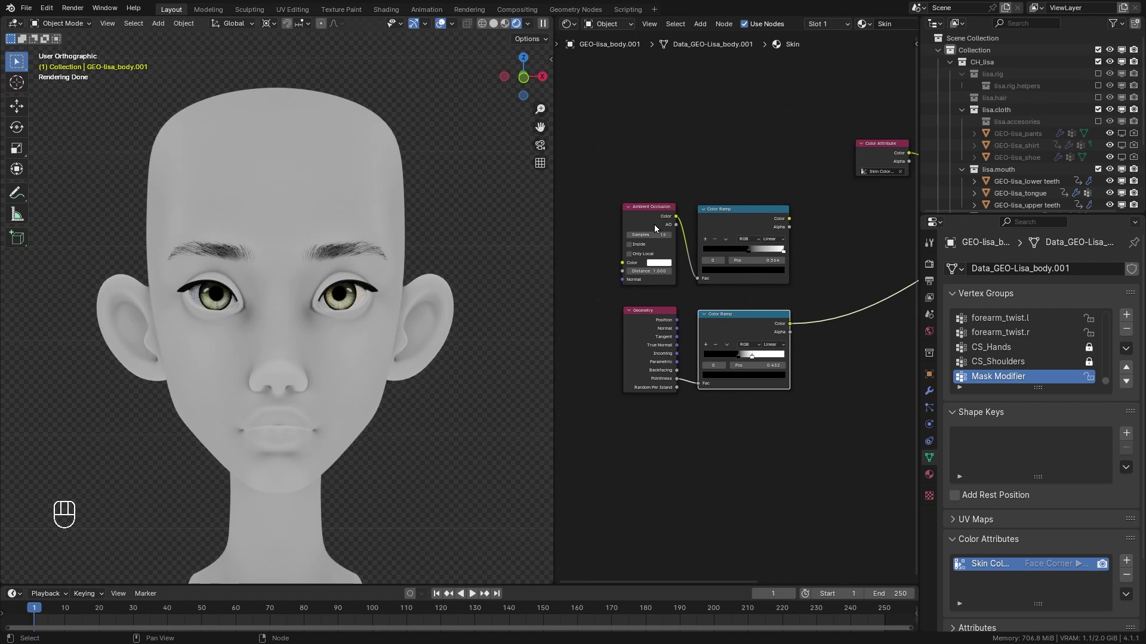
pyautogui.doubleClick(710, 296)
# - Add a Mix Color node set to Multiply combining both ramps with Factor 0.8
pyautogui.press('shift+a')
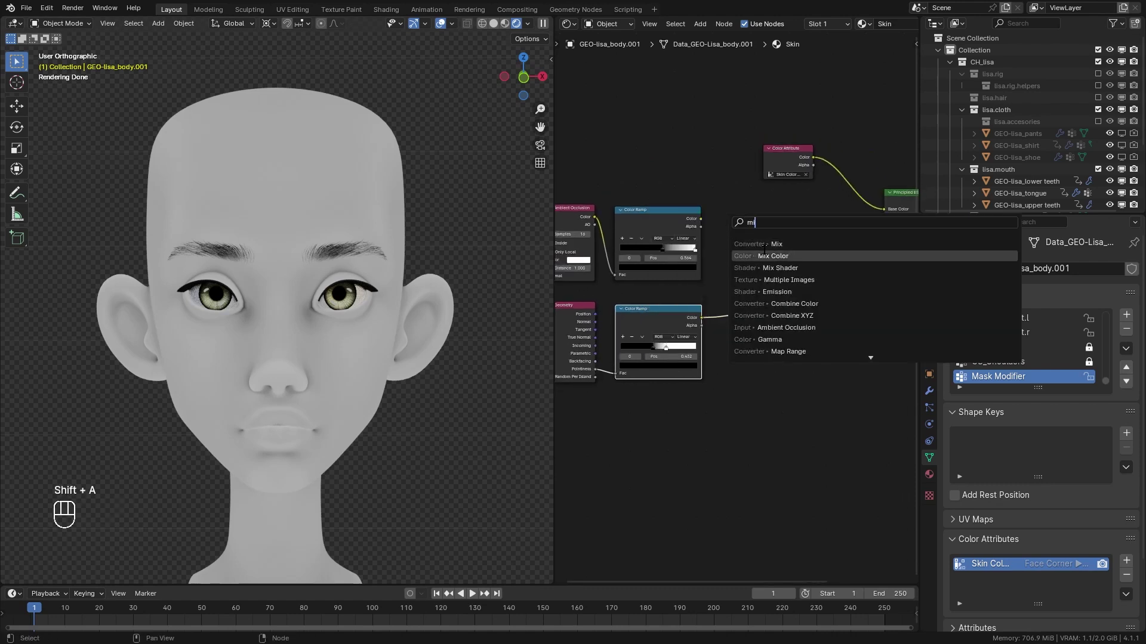
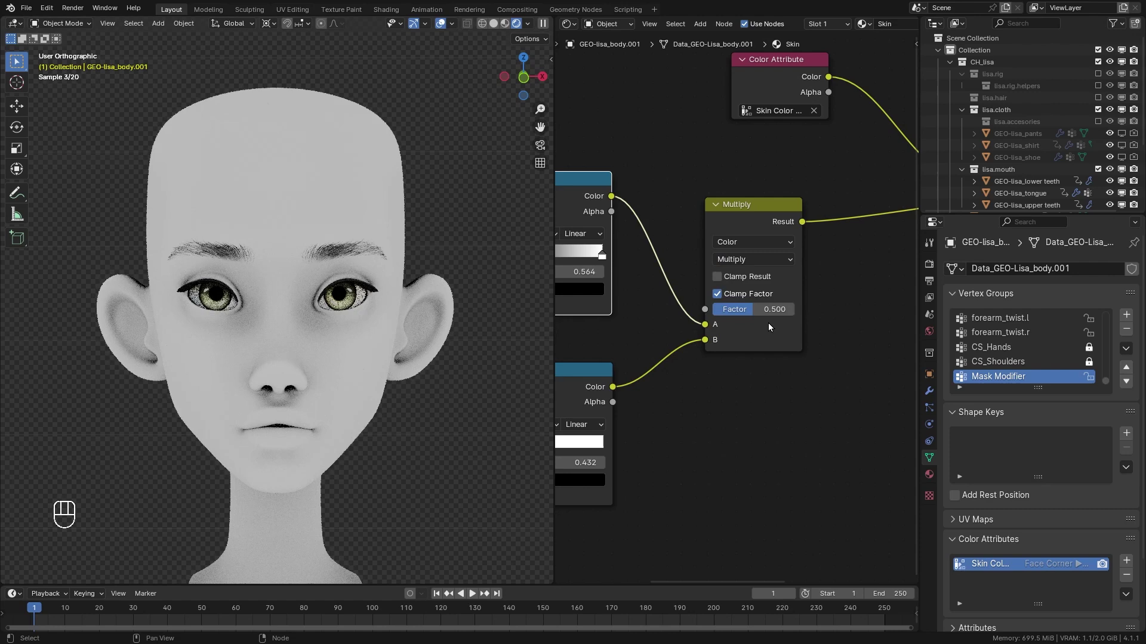
pyautogui.moveTo(759, 313); pyautogui.dragTo(764, 298)
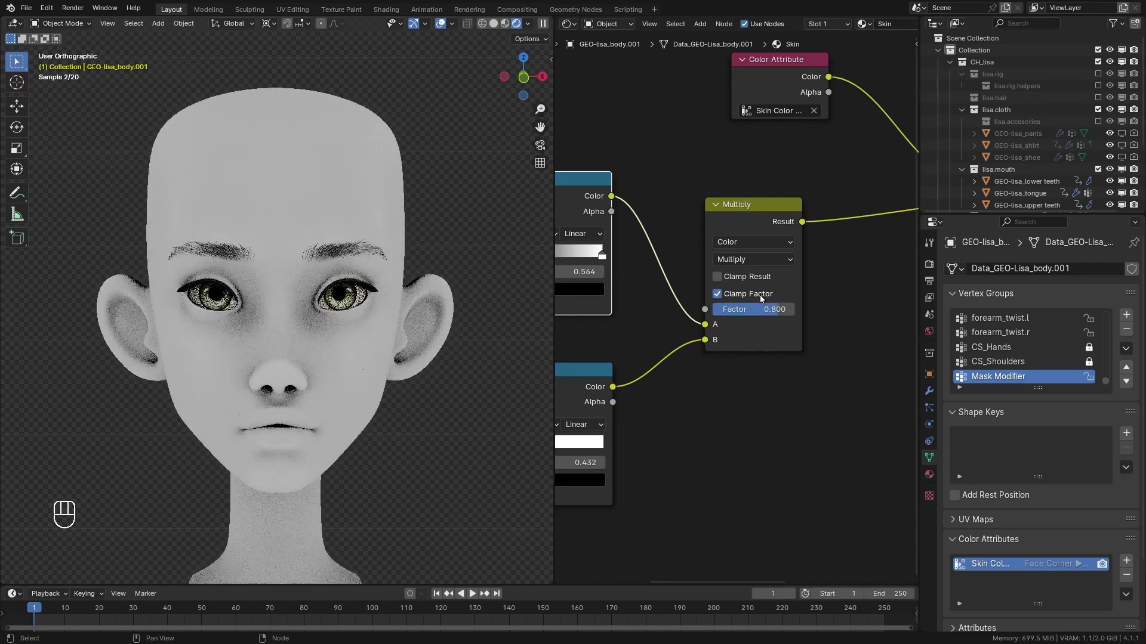
pyautogui.middleClick(819, 265)
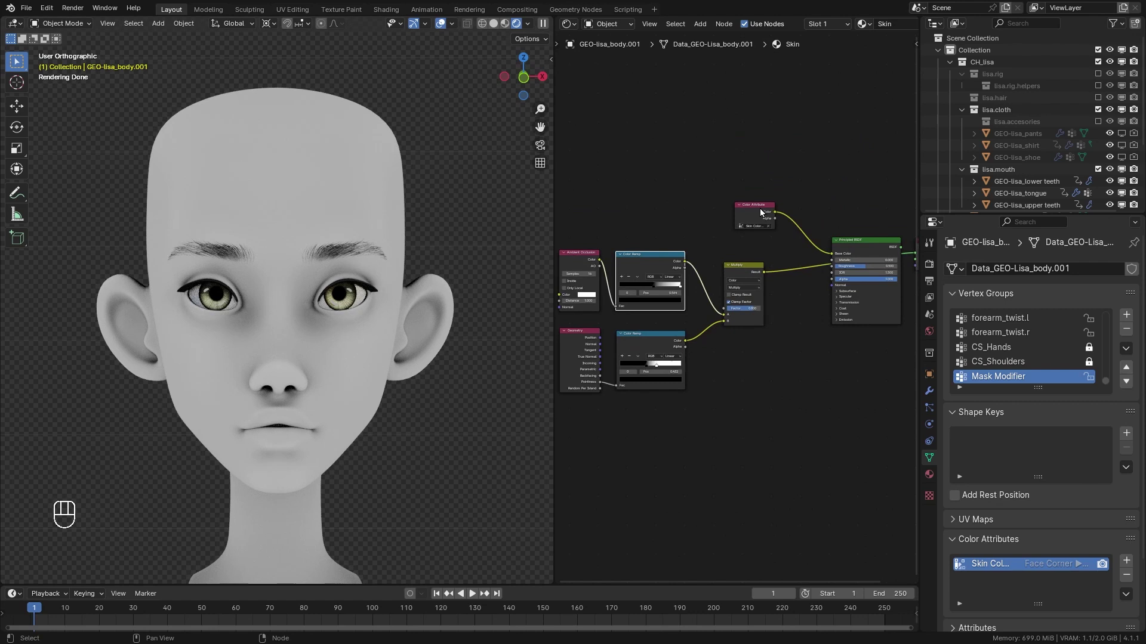
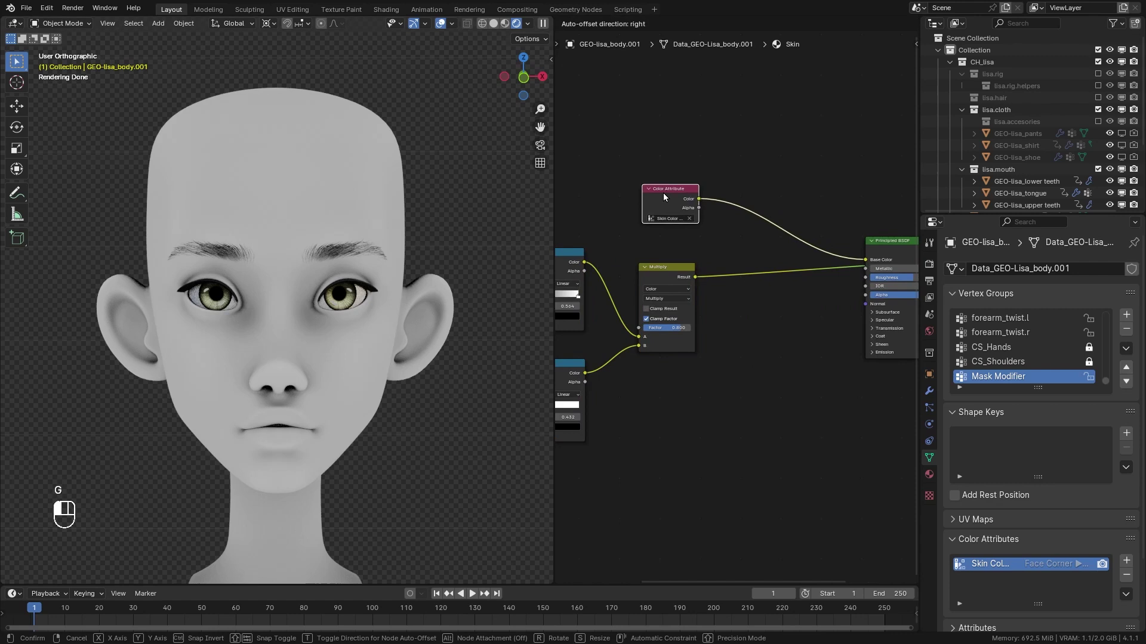
# - Duplicate the Multiply and feed the first result and the skin Color Attribute into it for reddish skin
pyautogui.press('shift+d')
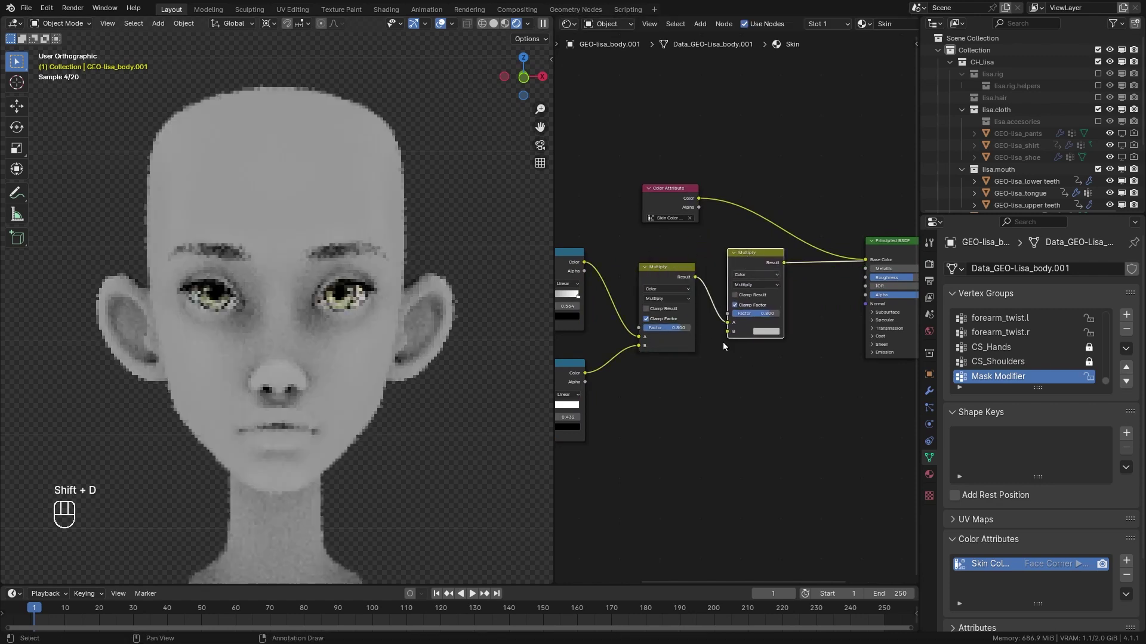
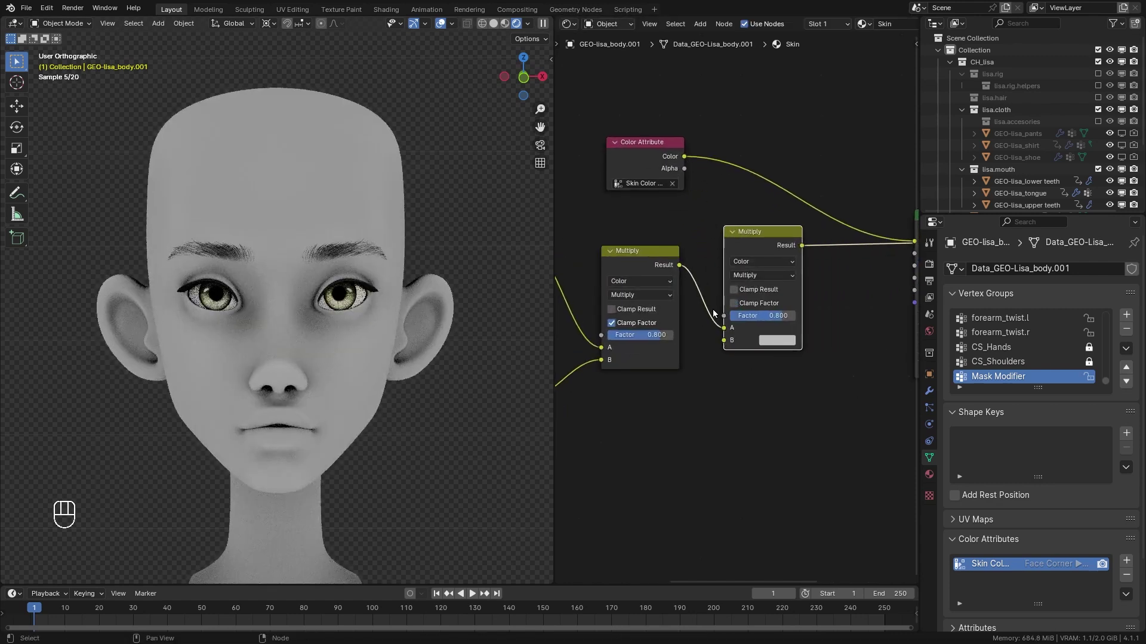
pyautogui.moveTo(703, 337); pyautogui.dragTo(720, 328)
pyautogui.press('Escape')
pyautogui.moveTo(705, 175); pyautogui.dragTo(734, 332)
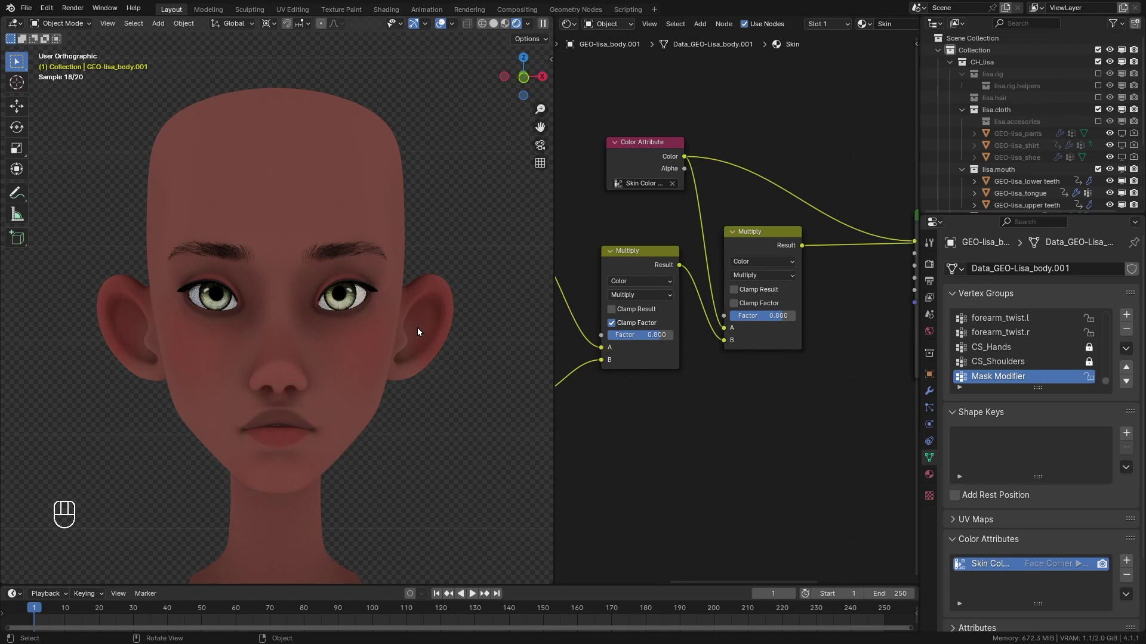
pyautogui.click(662, 159)
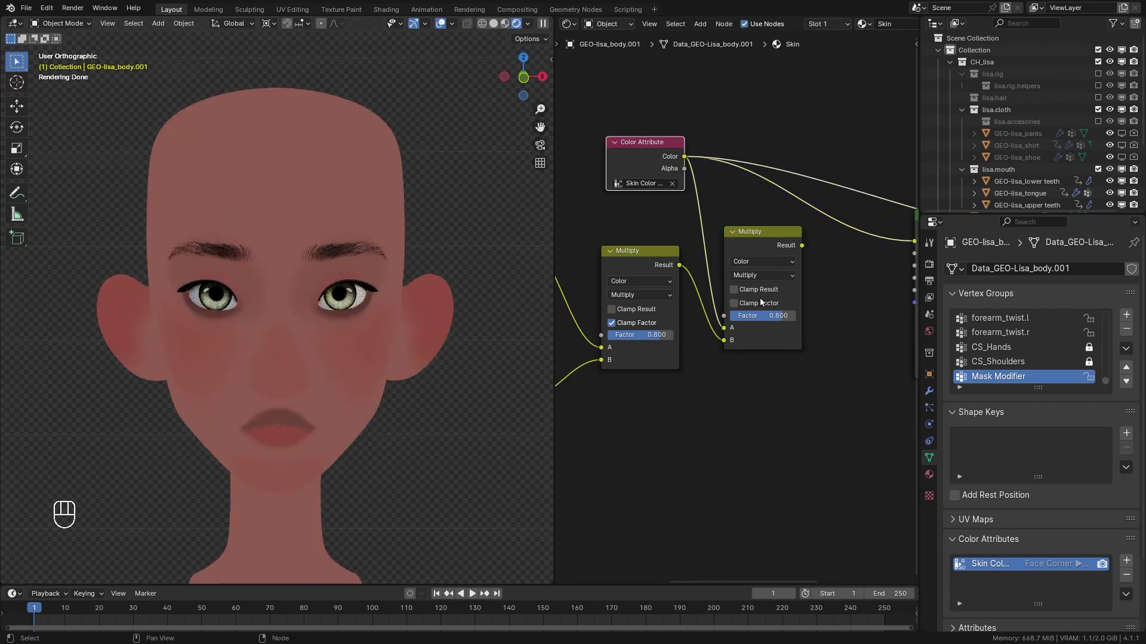
pyautogui.click(753, 255)
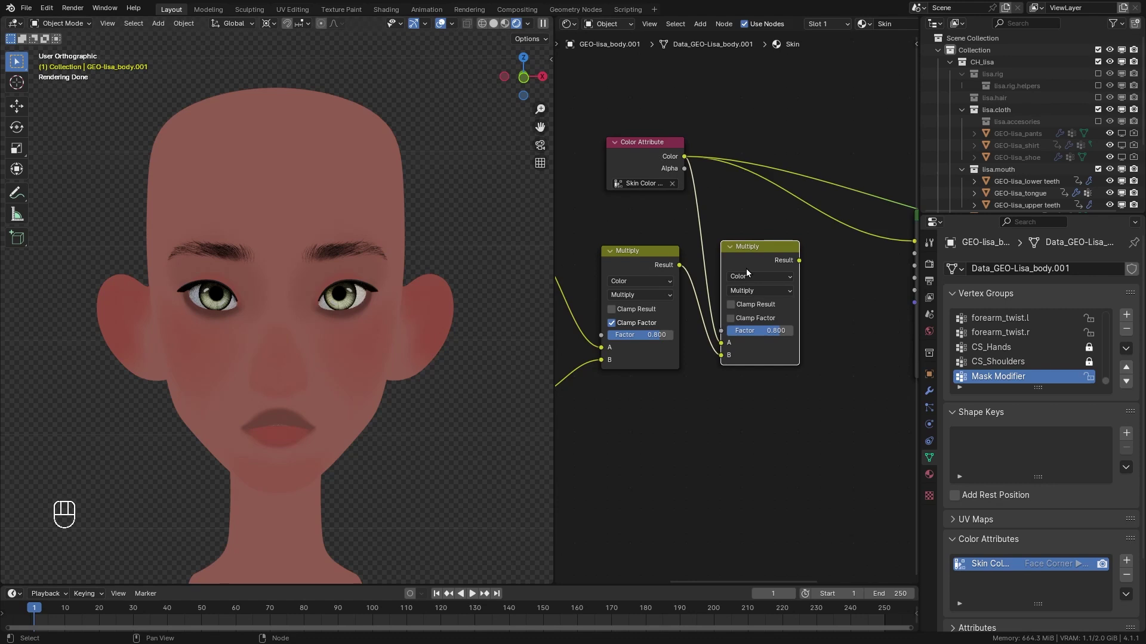
pyautogui.click(761, 271)
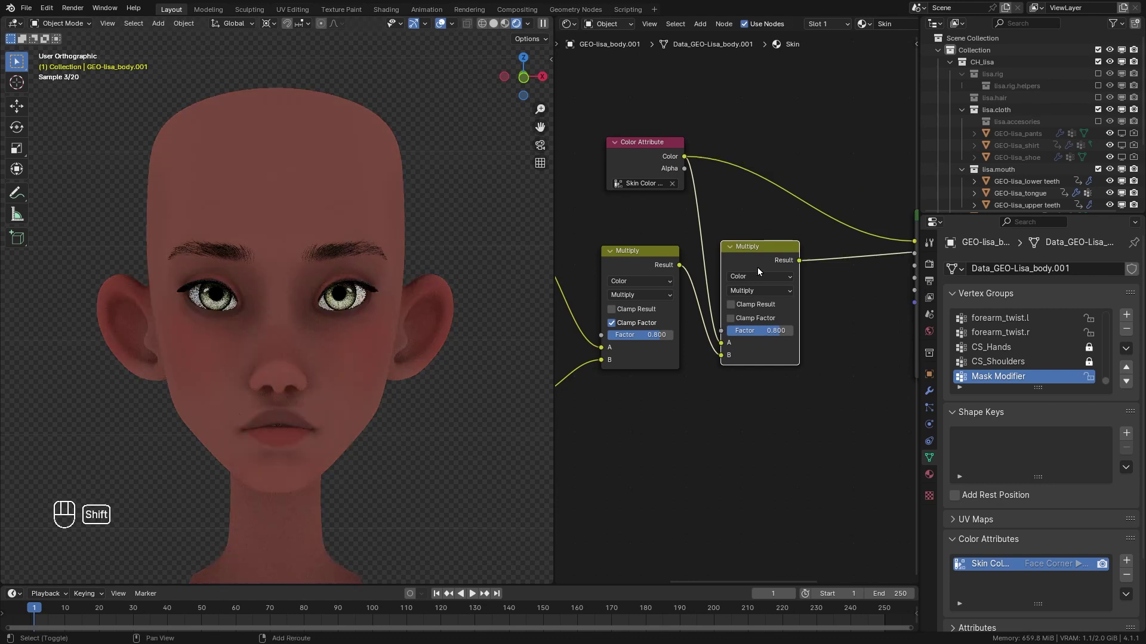
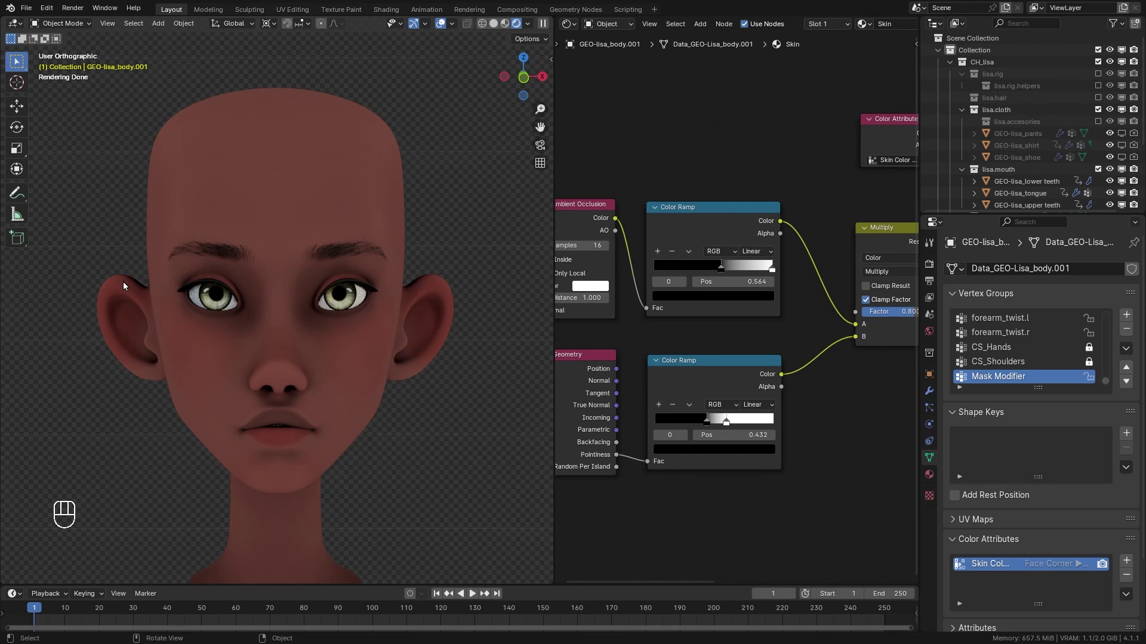
# - Set the black stop of one ramp to dark red and copy that colour onto the second ramp
pyautogui.click(128, 286)
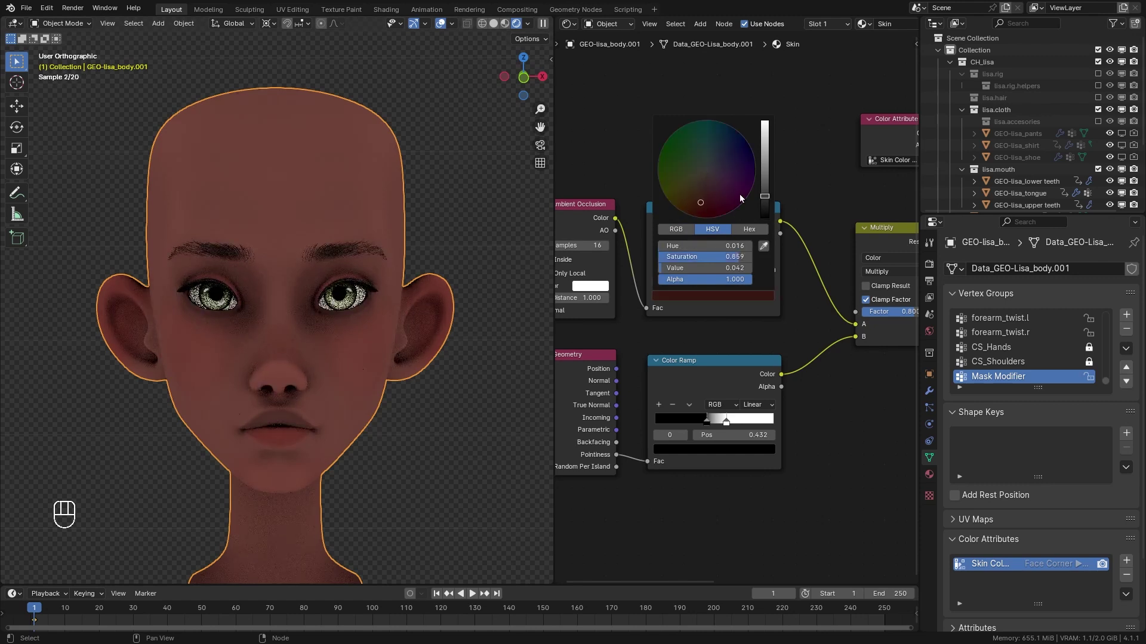
pyautogui.press('ctrl+c')
pyautogui.press('ctrl+c')
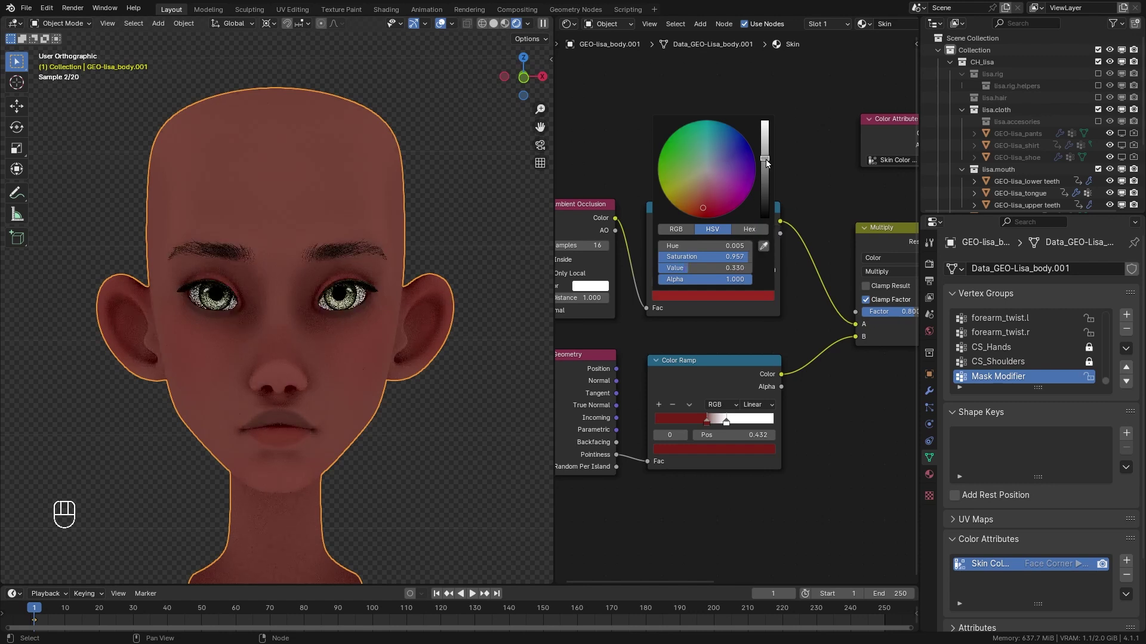
pyautogui.middleClick(769, 162)
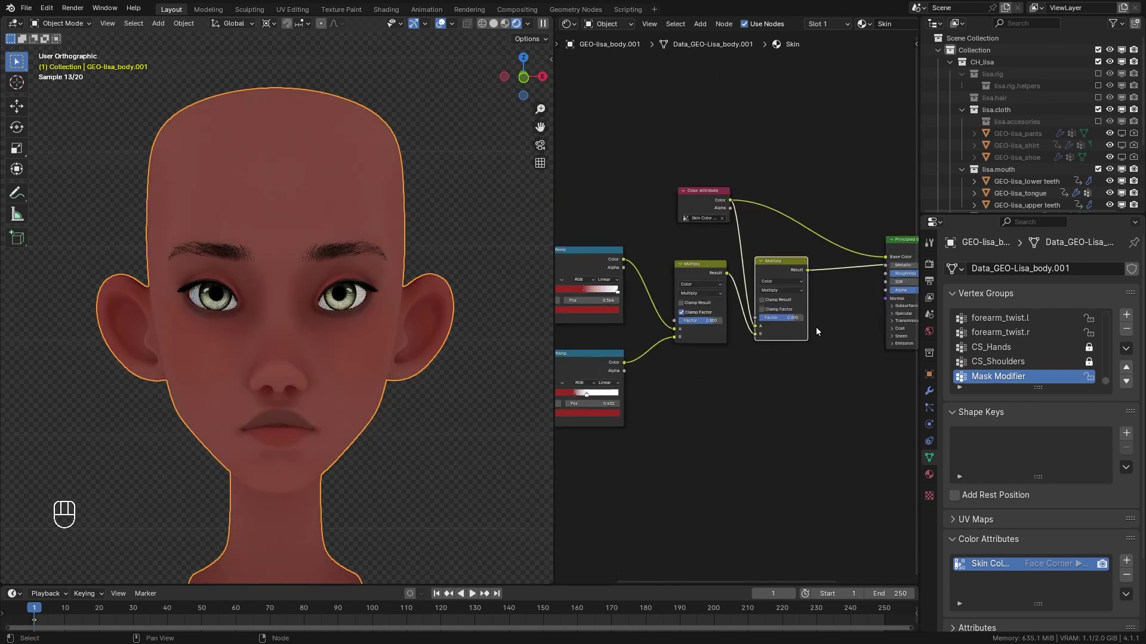
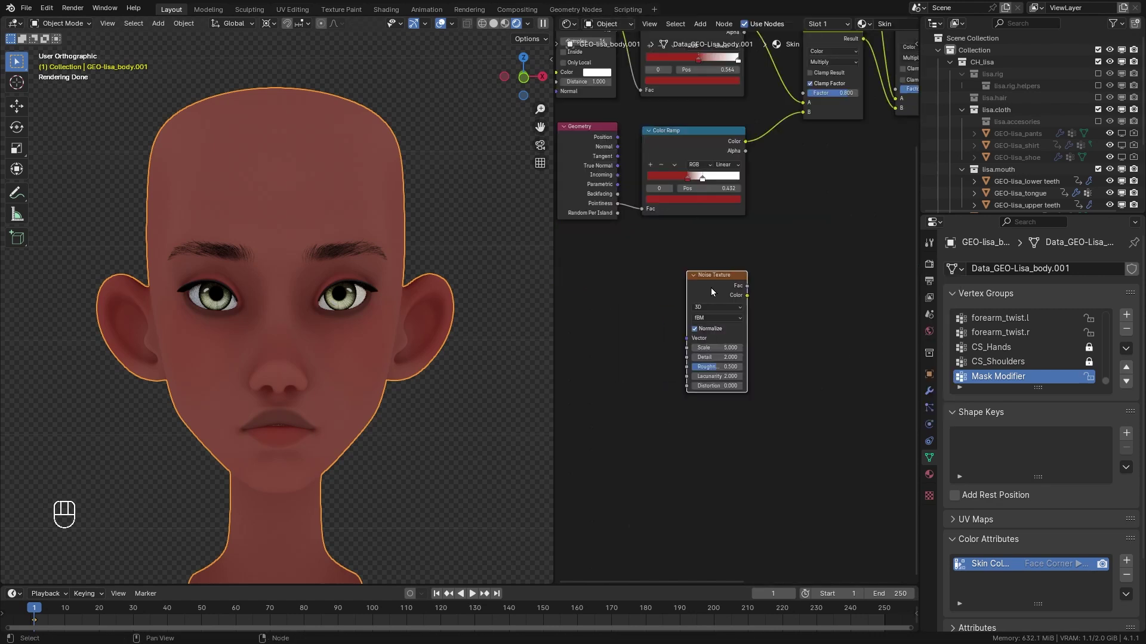
# - Attach Texture Coordinate and Mapping to the Noise Texture using Object coordinates
pyautogui.press('ctrl+t')
pyautogui.click(615, 281)
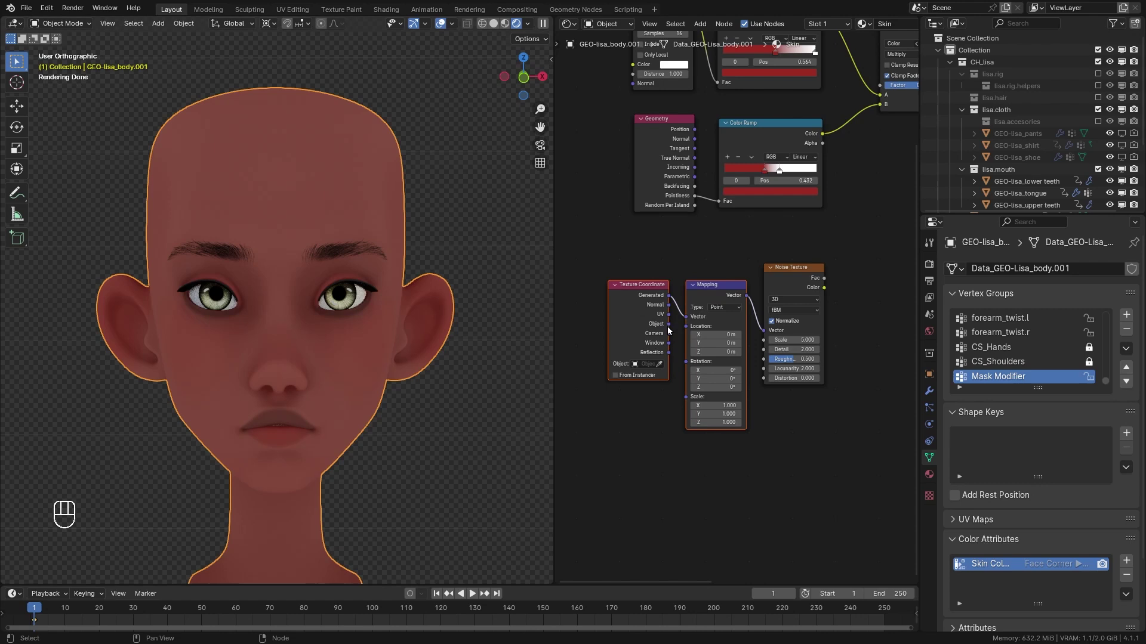
pyautogui.click(679, 328)
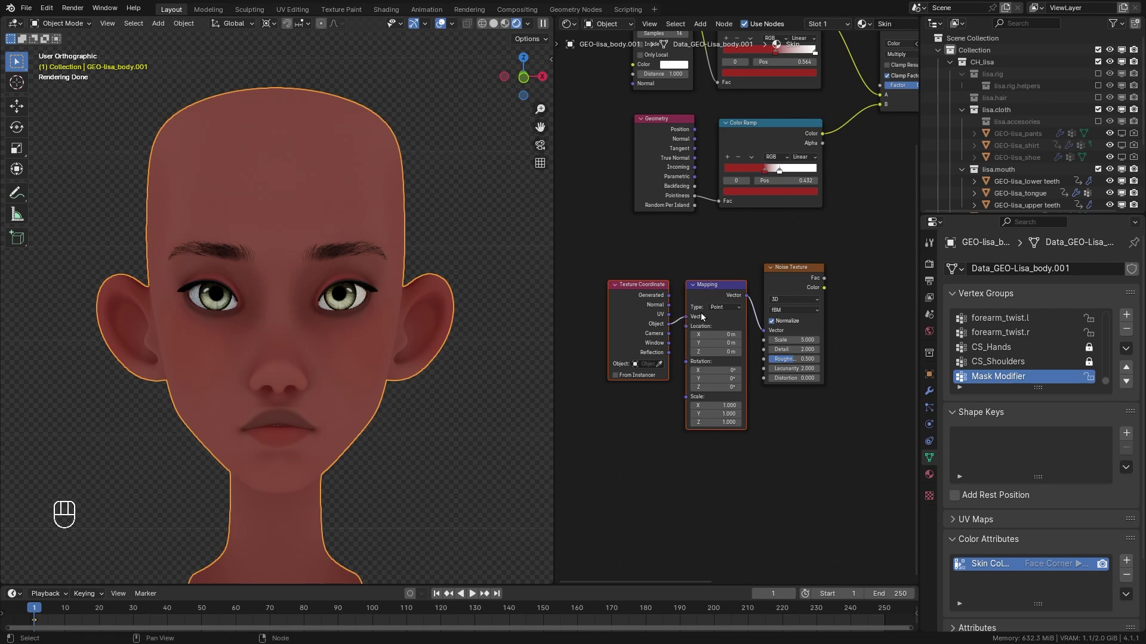
pyautogui.click(730, 293)
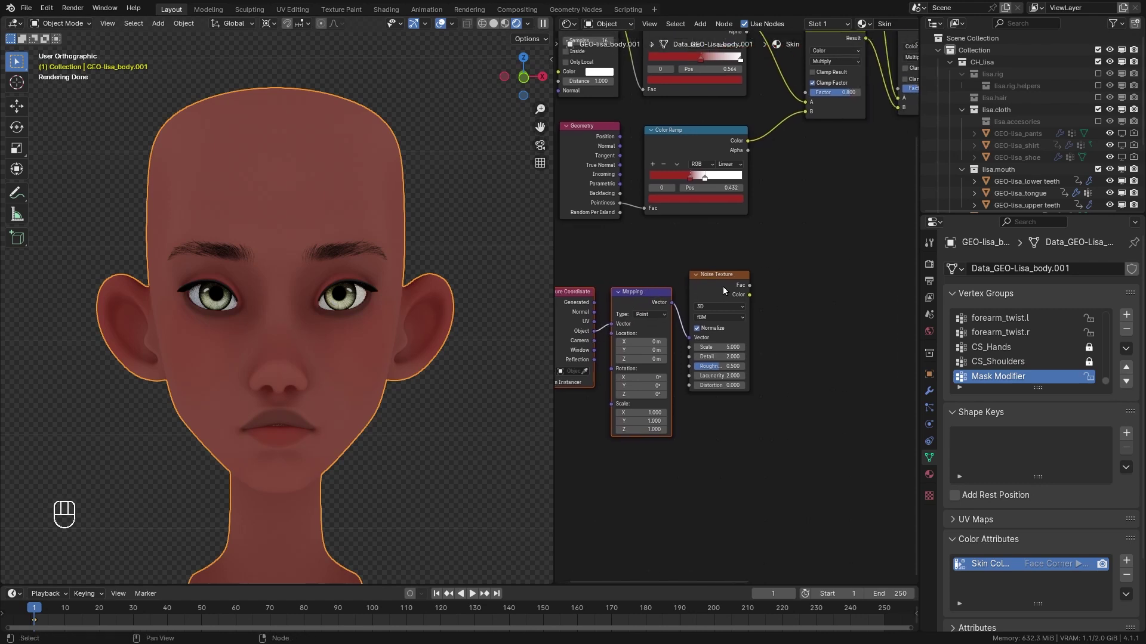
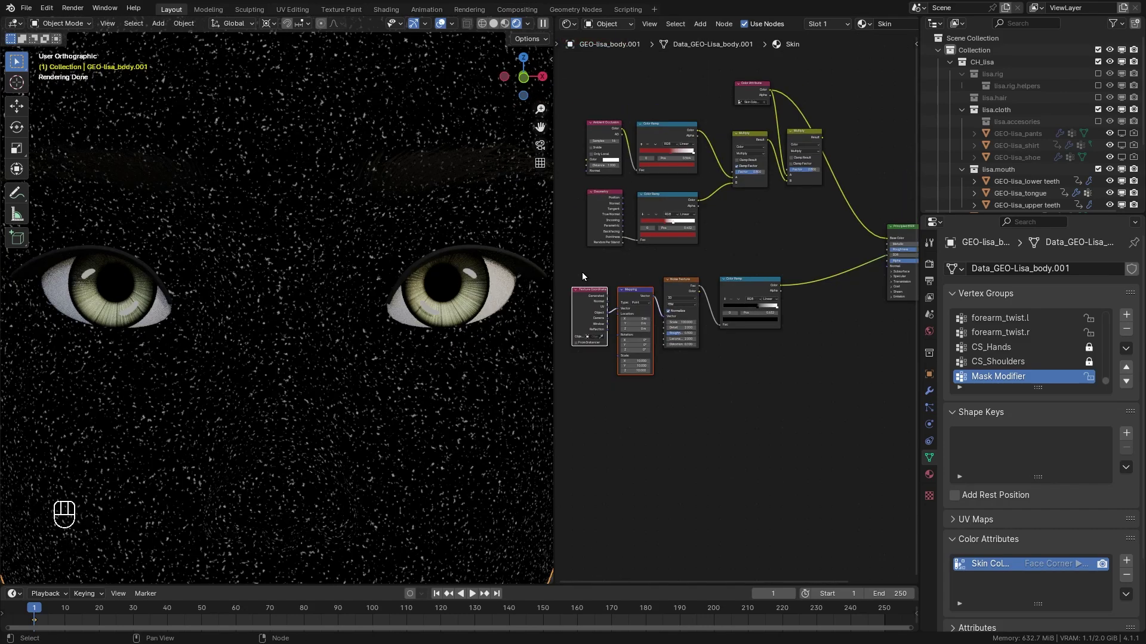
# - Reposition the noise node chain and sharpen its Color Ramp into a pore-like speckle feeding a third Multiply
pyautogui.moveTo(618, 296); pyautogui.dragTo(637, 314)
pyautogui.press('g')
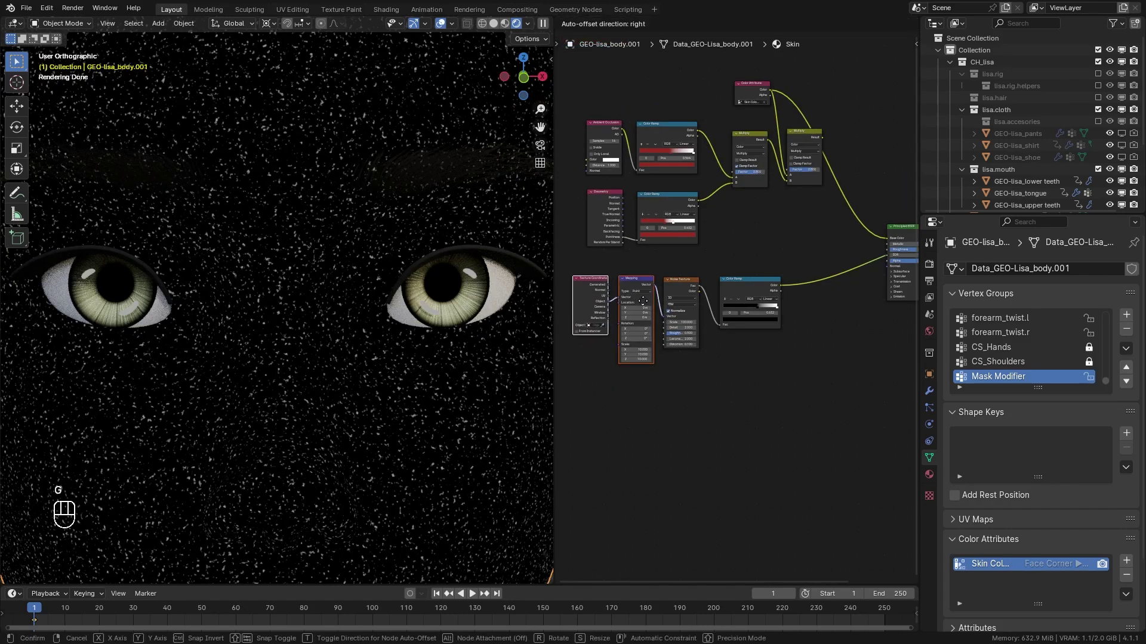
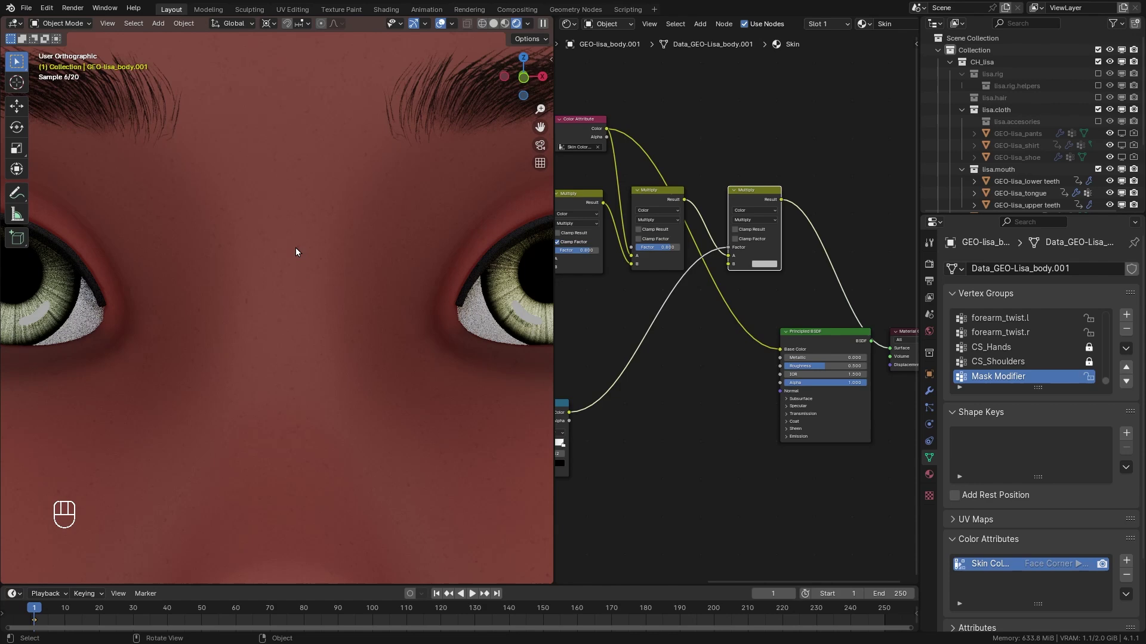
pyautogui.click(676, 400)
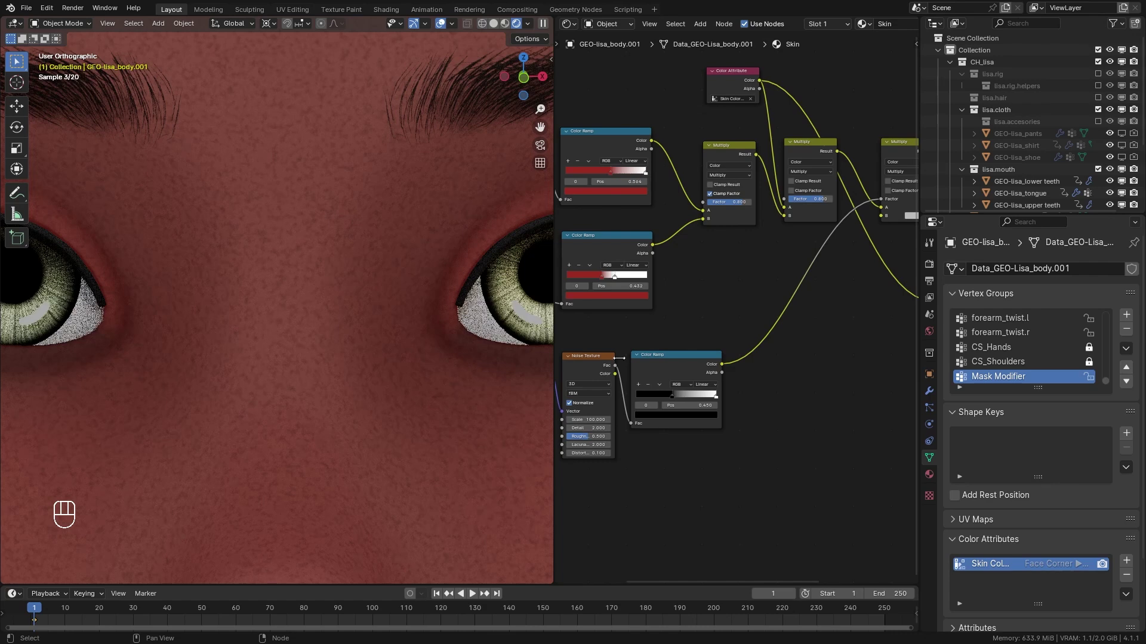
pyautogui.moveTo(683, 399); pyautogui.dragTo(765, 398)
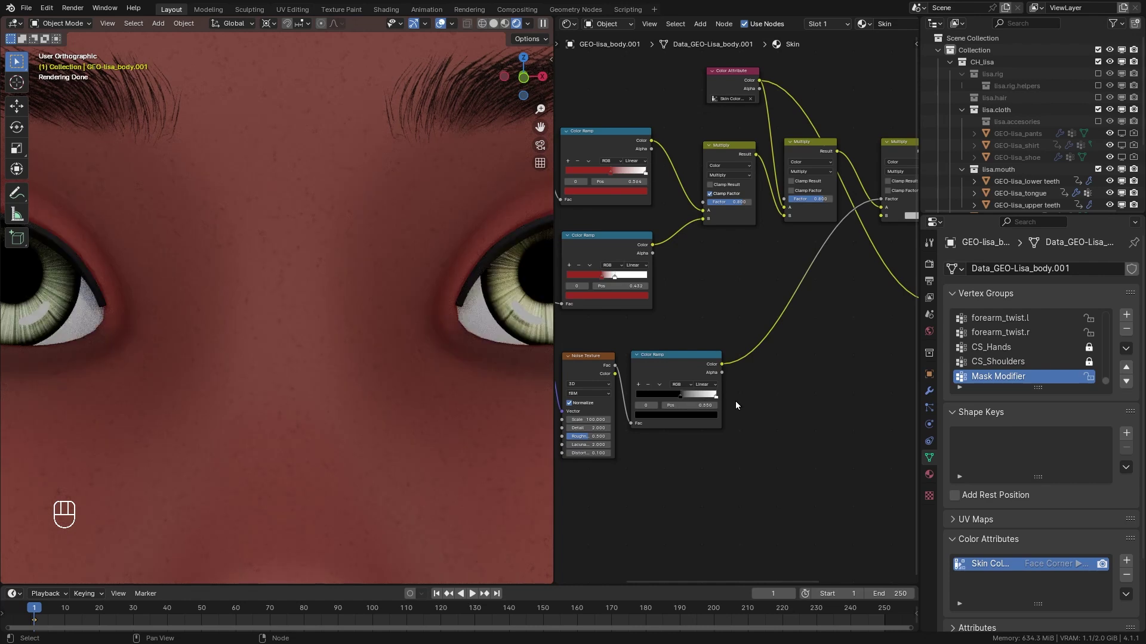
pyautogui.click(740, 405)
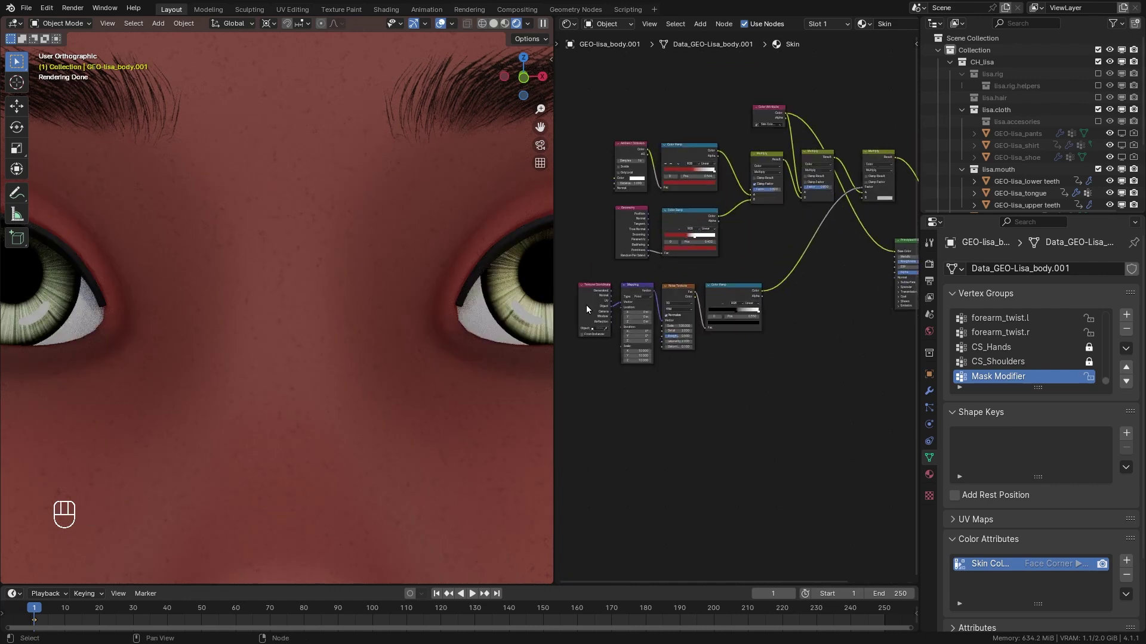
# - Duplicate the noise colour ramp with its Noise Texture link to drive the Bump height
pyautogui.moveTo(737, 311); pyautogui.dragTo(691, 305)
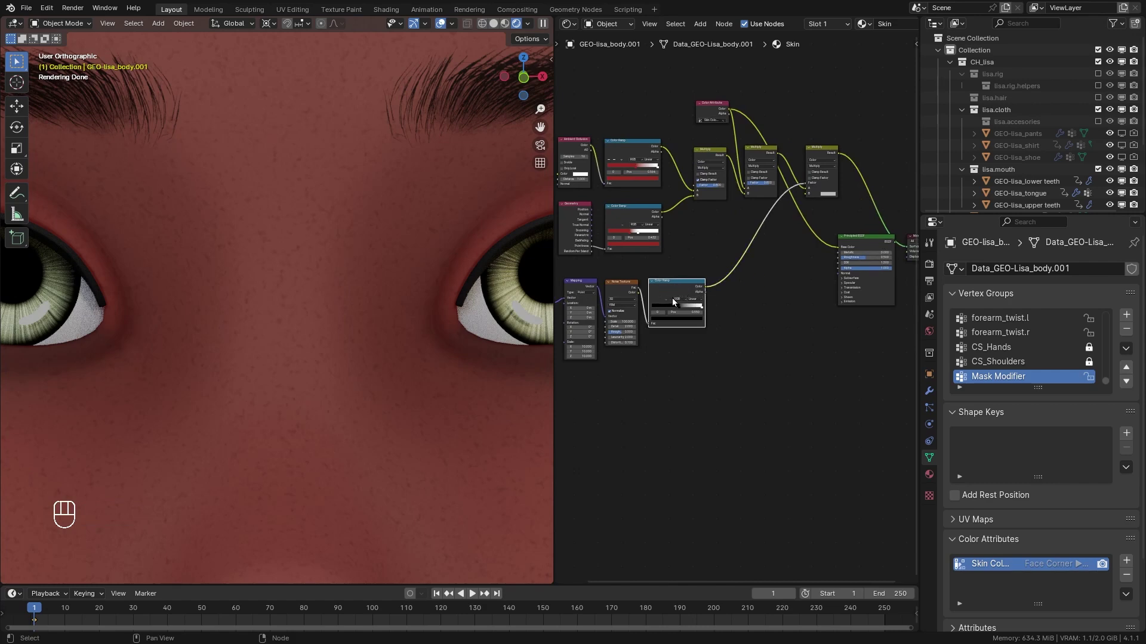
pyautogui.press('ctrl+shift+d')
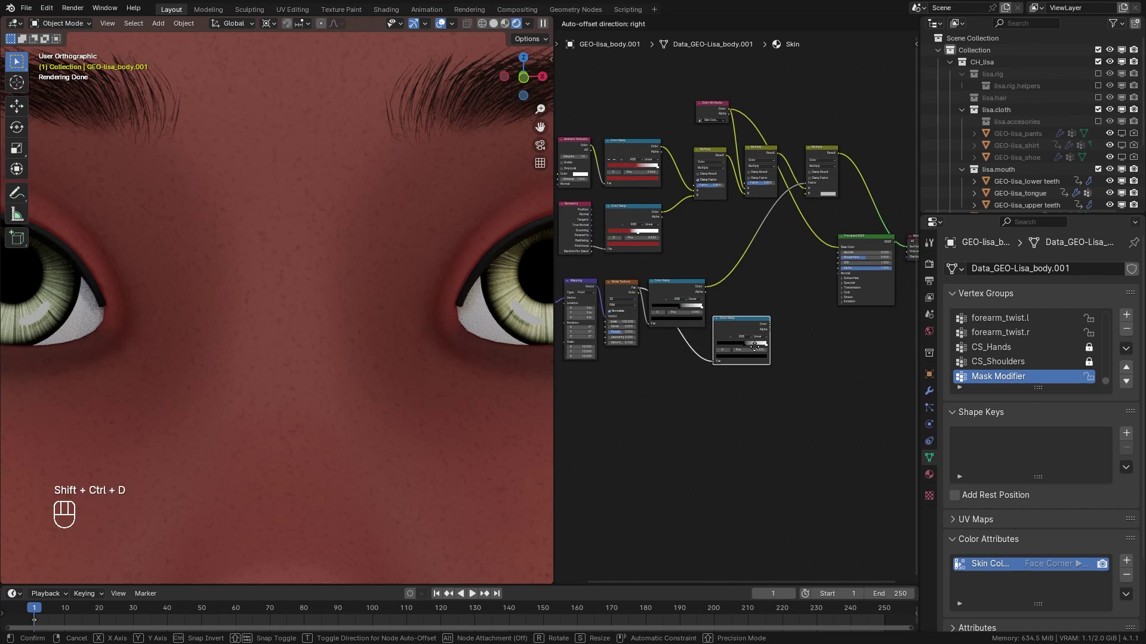
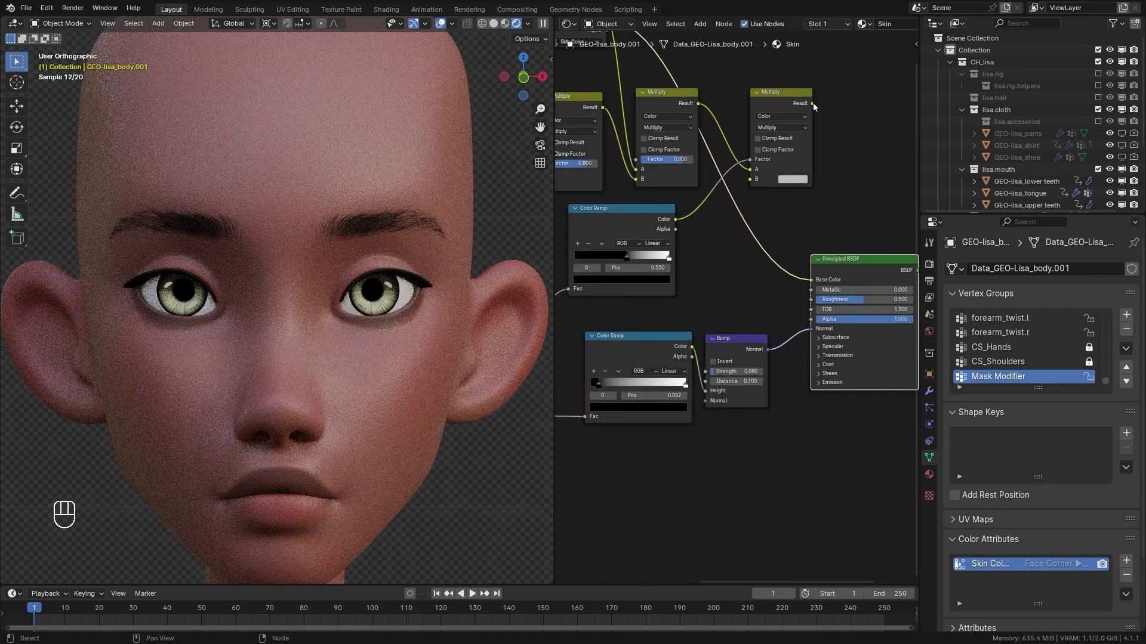
# - Duplicate the colour ramp, place it below the bump ramp and feed it the Noise Texture Fac
pyautogui.click(816, 108)
pyautogui.moveTo(836, 134); pyautogui.dragTo(803, 274)
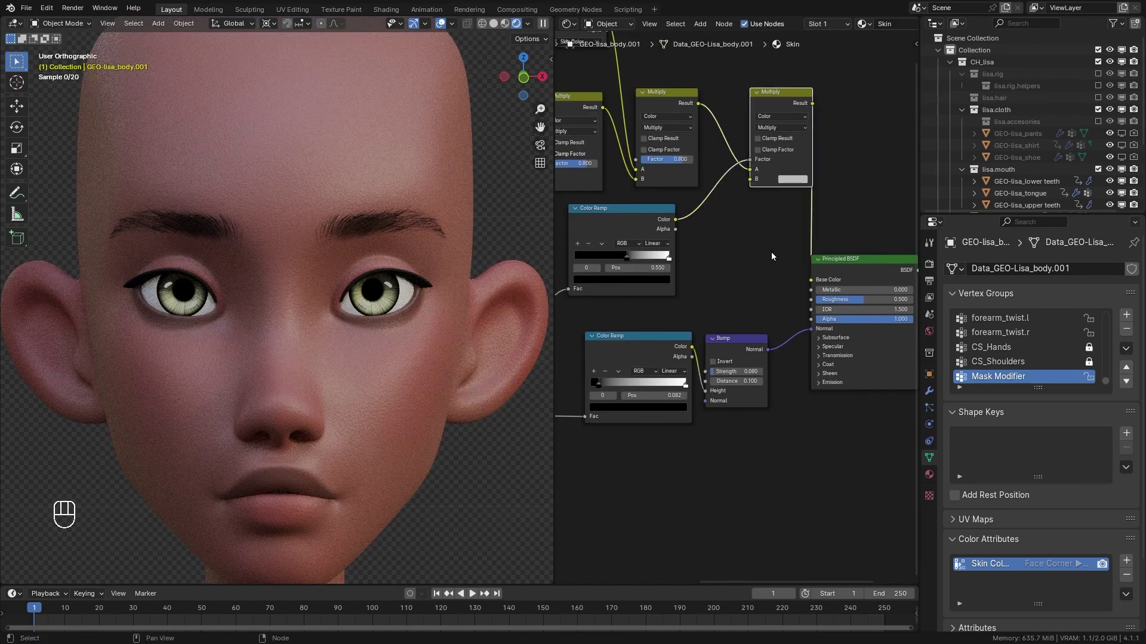
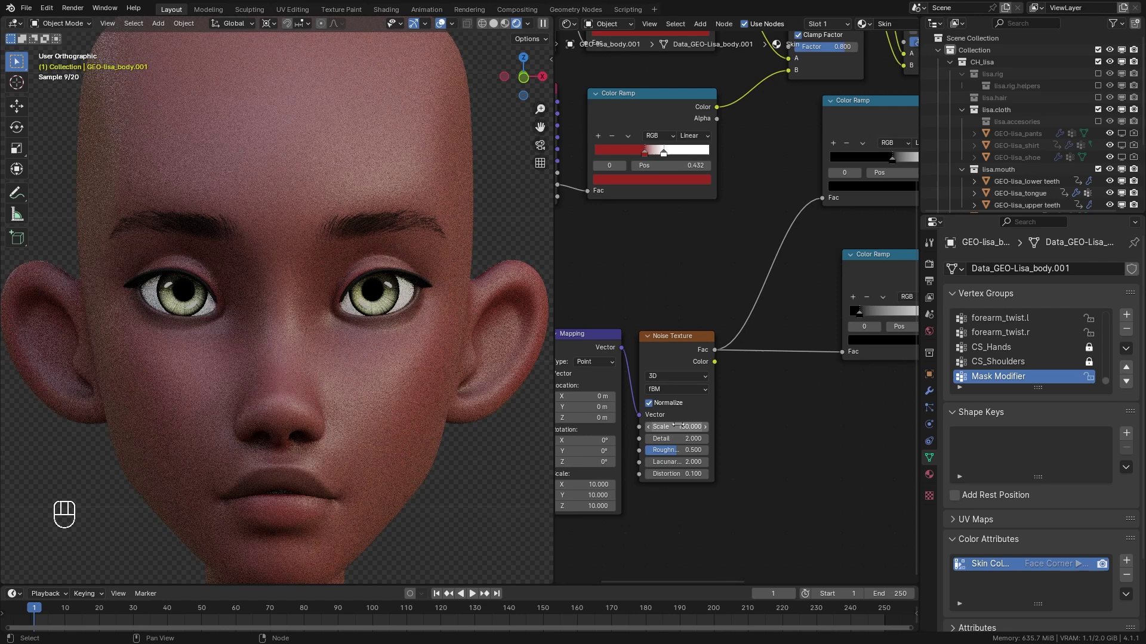
pyautogui.click(734, 463)
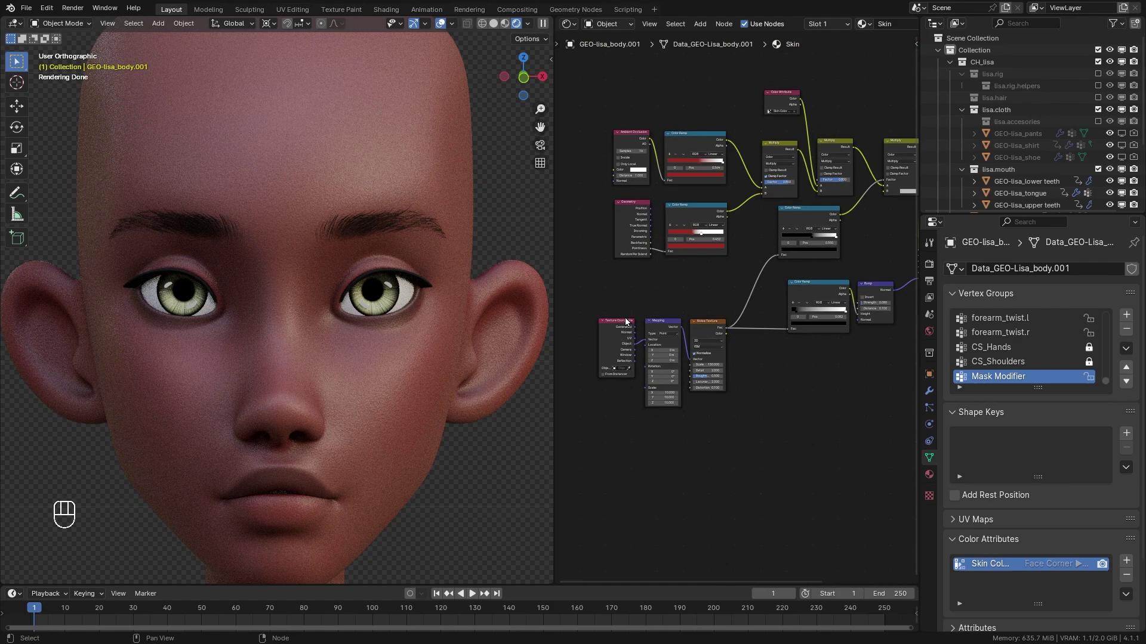
pyautogui.moveTo(662, 300); pyautogui.dragTo(758, 285)
pyautogui.click(702, 318)
pyautogui.click(691, 302)
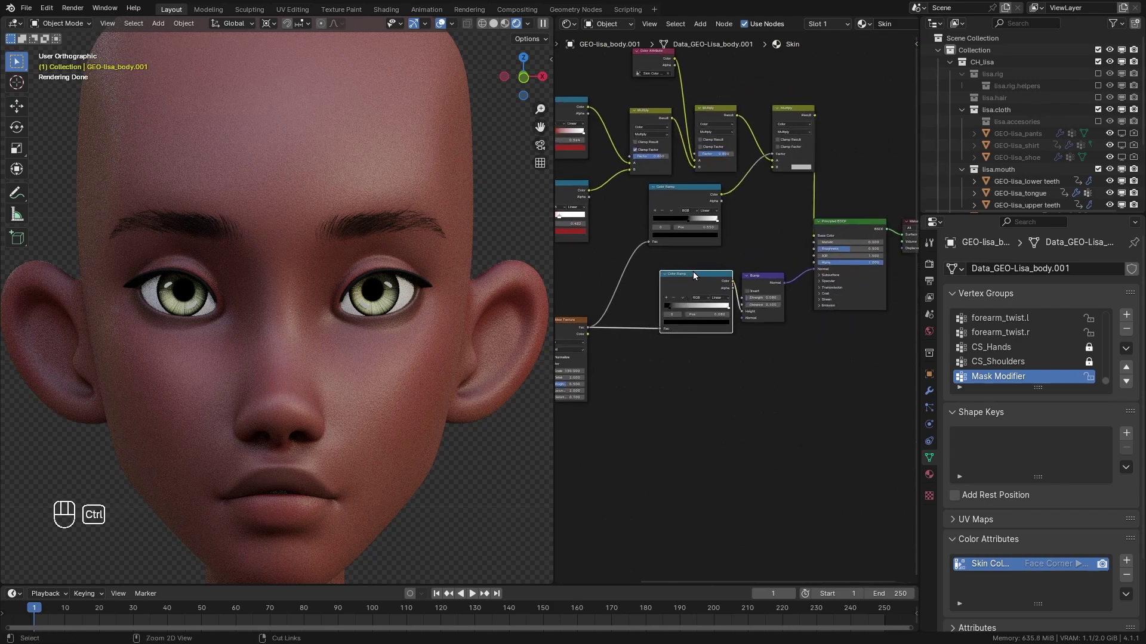
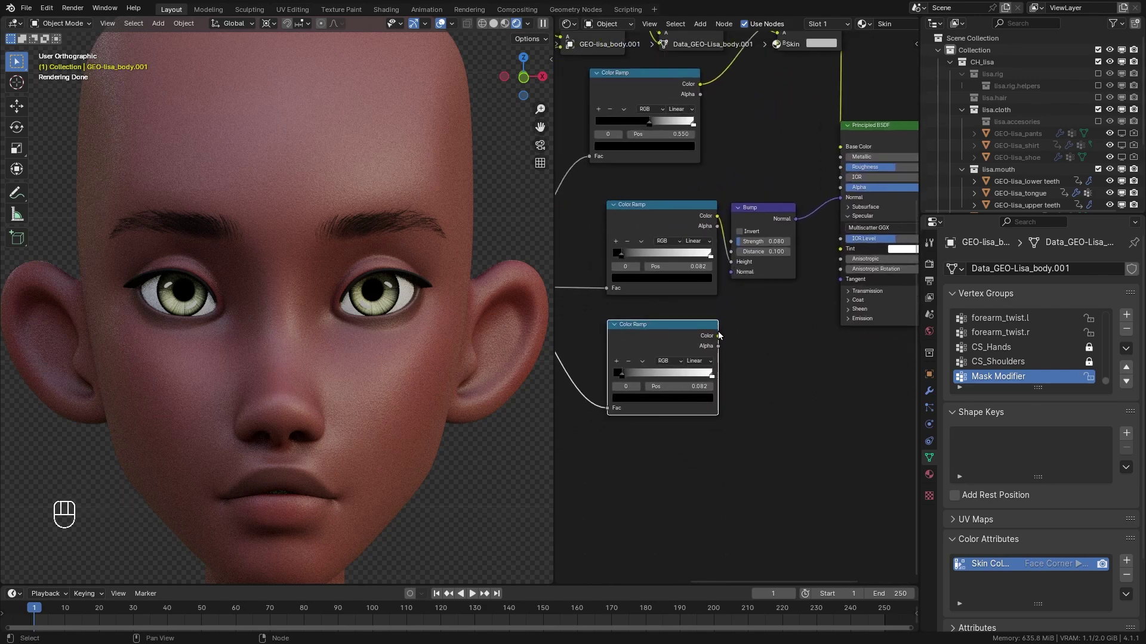
# - Wire the new ramp's colour into Principled BSDF Specular IOR Level with its stop at 0.100
pyautogui.click(721, 337)
pyautogui.moveTo(747, 333); pyautogui.dragTo(834, 259)
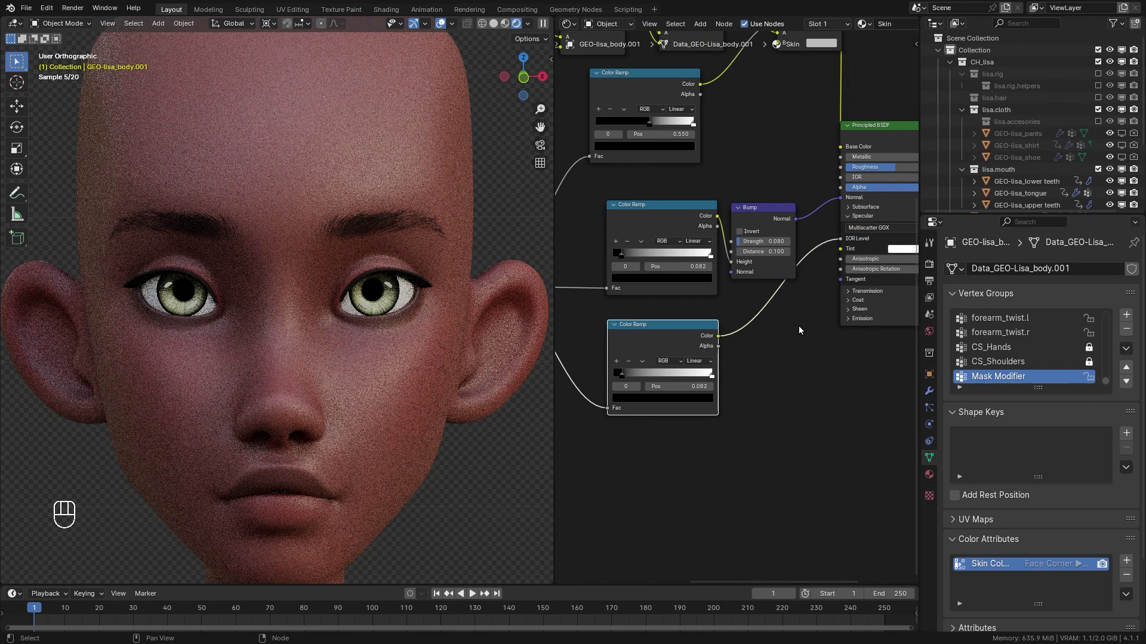
pyautogui.moveTo(627, 379); pyautogui.dragTo(680, 380)
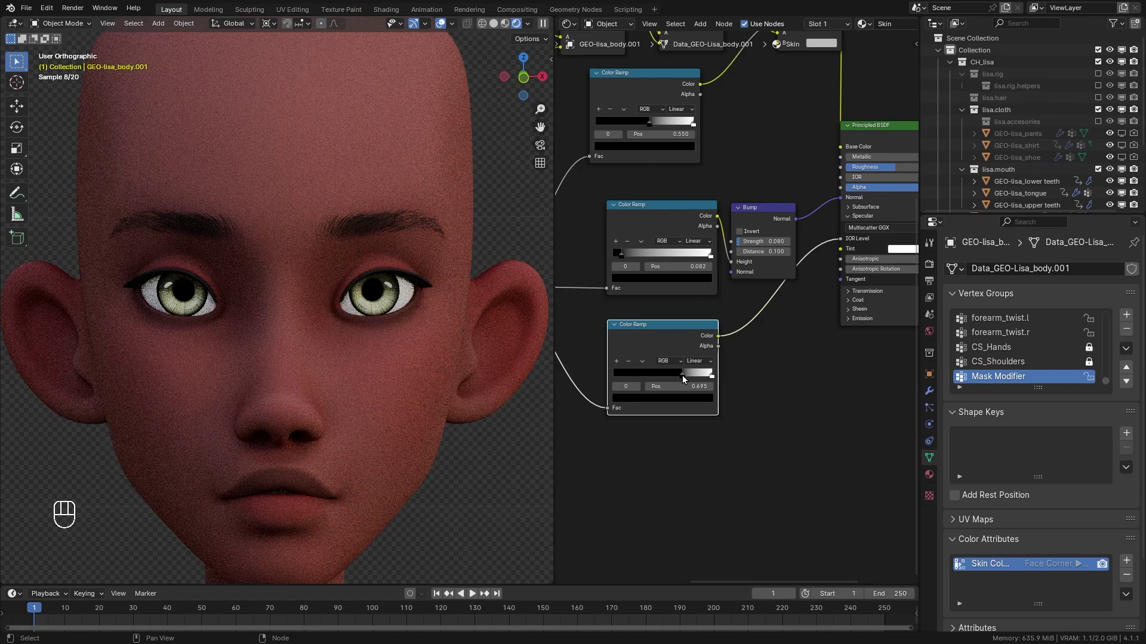
pyautogui.click(686, 380)
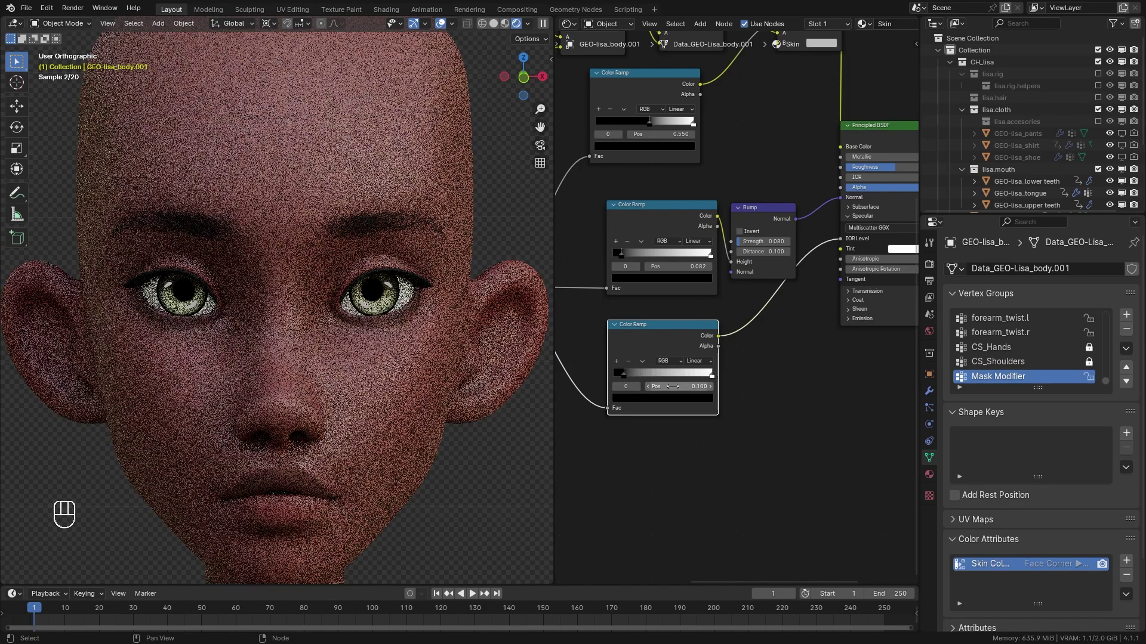
# - Frame the whole head in the viewport and fit the node tree into view
pyautogui.middleClick(462, 364)
pyautogui.click(458, 382)
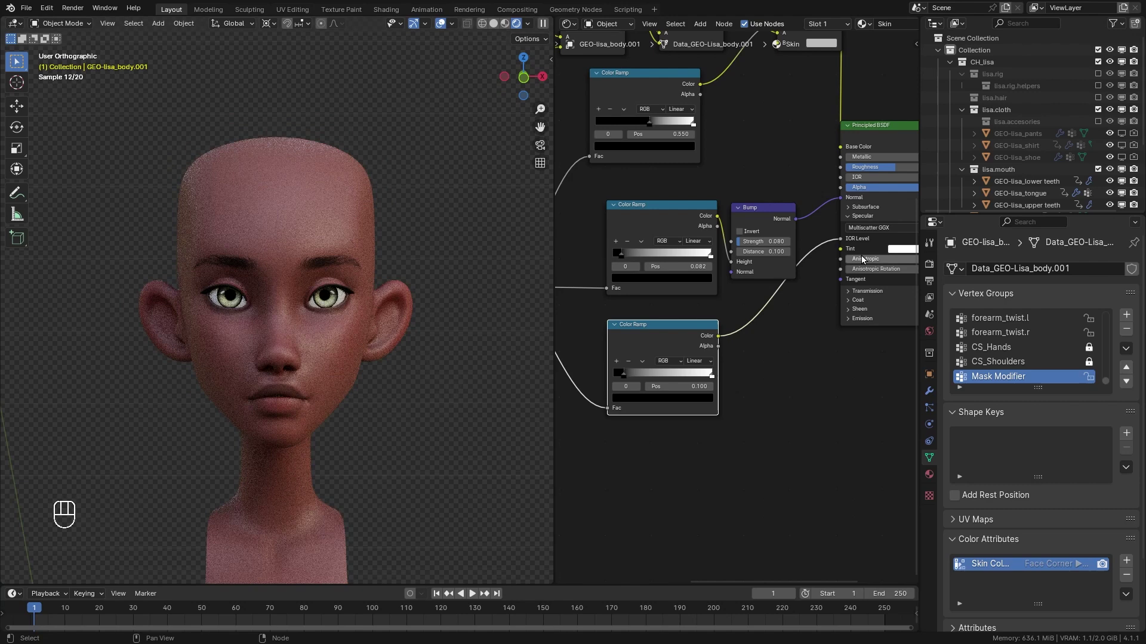
pyautogui.click(815, 184)
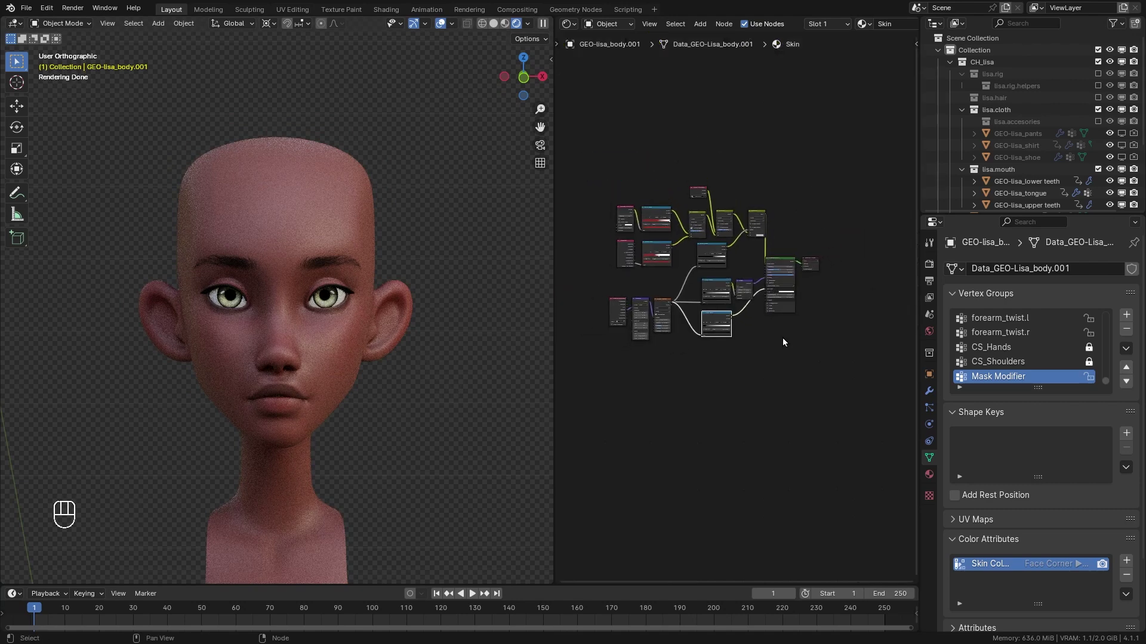
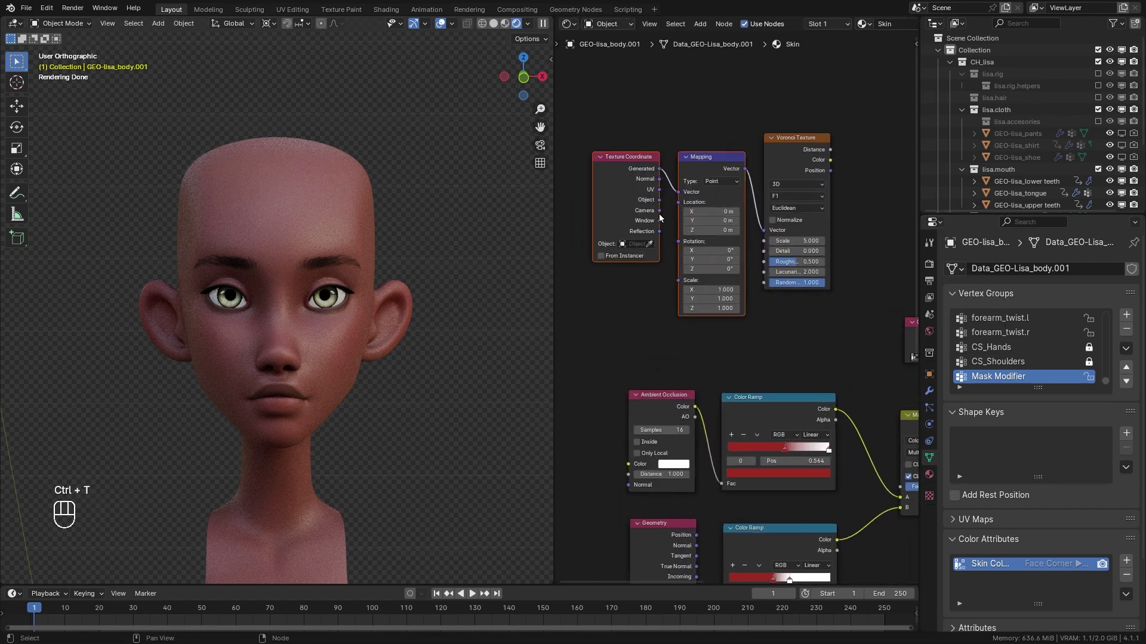
# - Build an object-mapped smooth F1 Voronoi at scale 100 through a ramp isolating small white spots
pyautogui.moveTo(668, 207); pyautogui.dragTo(687, 194)
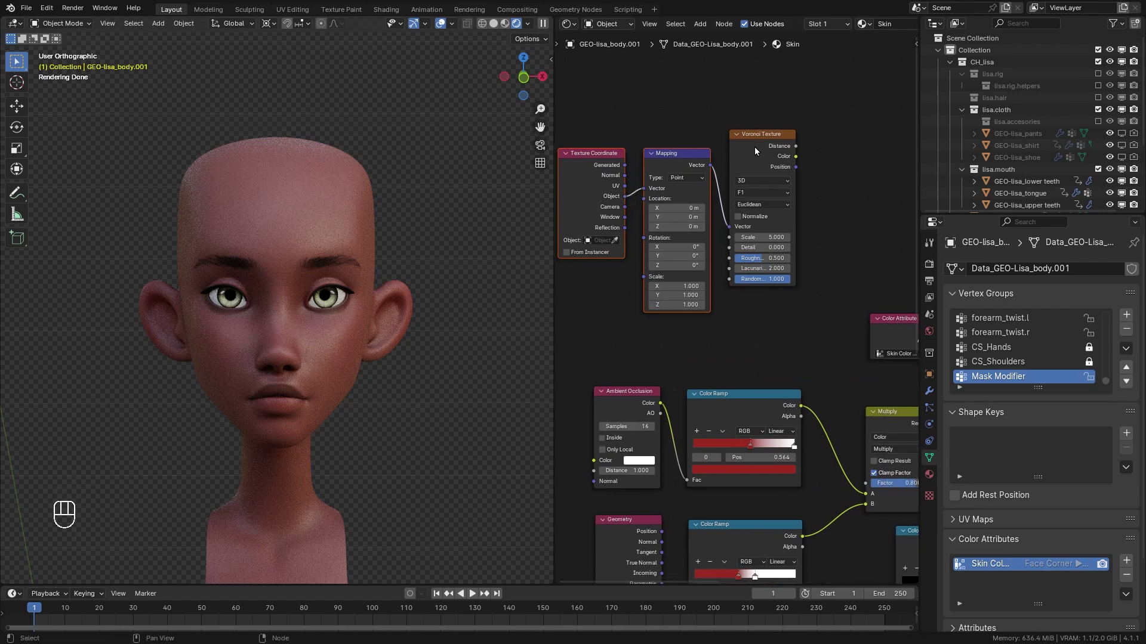
pyautogui.middleClick(763, 152)
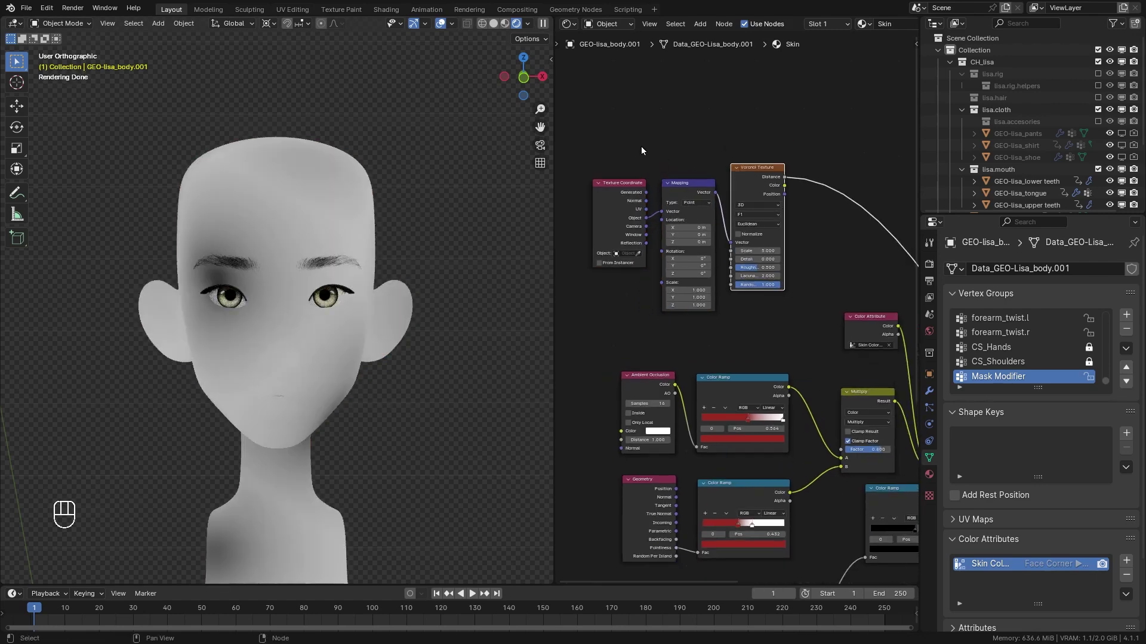
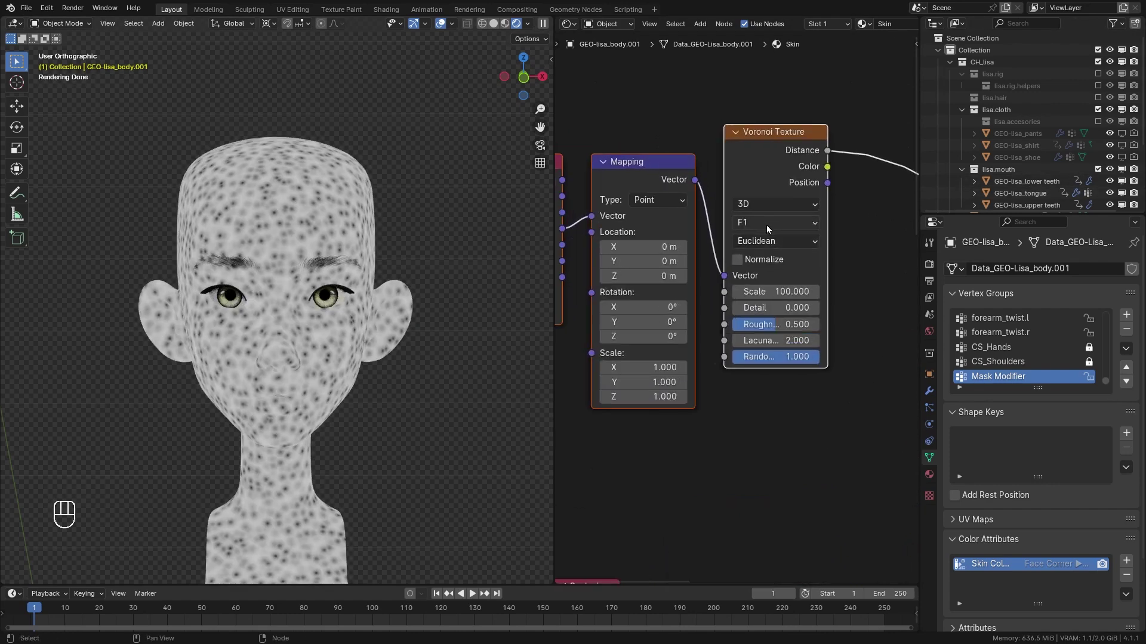
pyautogui.moveTo(767, 225); pyautogui.dragTo(748, 309)
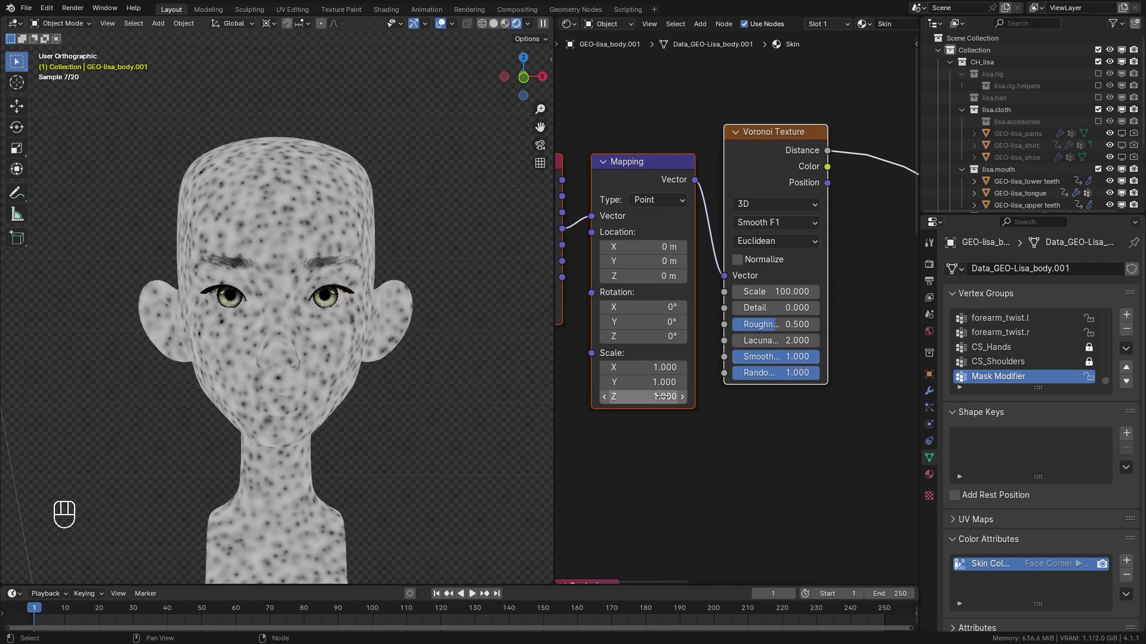
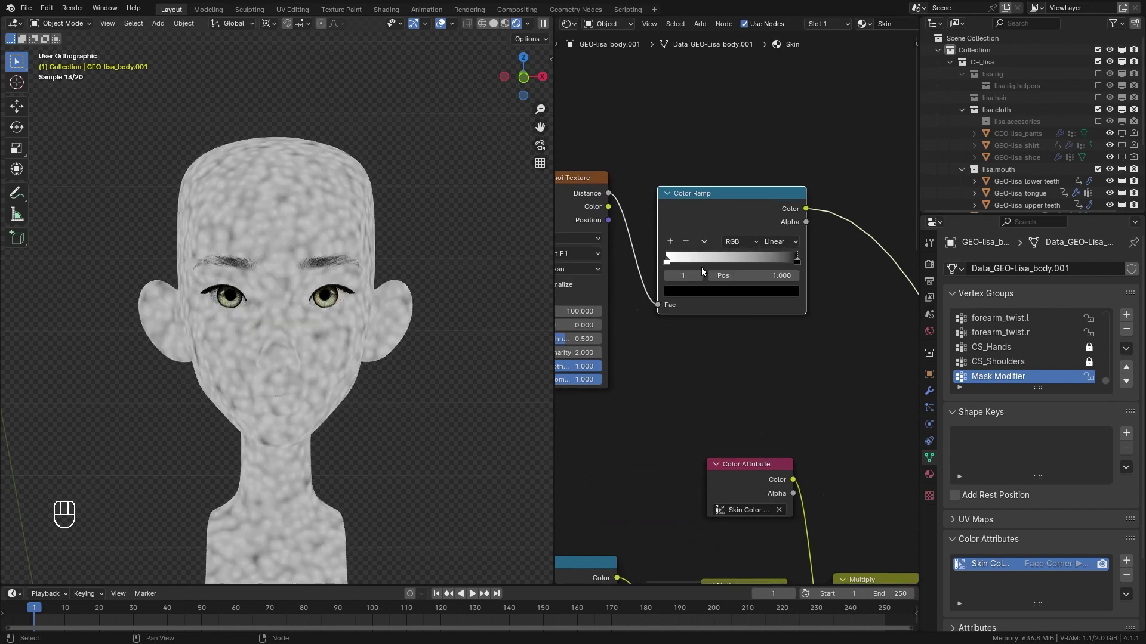
pyautogui.moveTo(797, 264); pyautogui.dragTo(668, 275)
pyautogui.moveTo(358, 362); pyautogui.dragTo(349, 308)
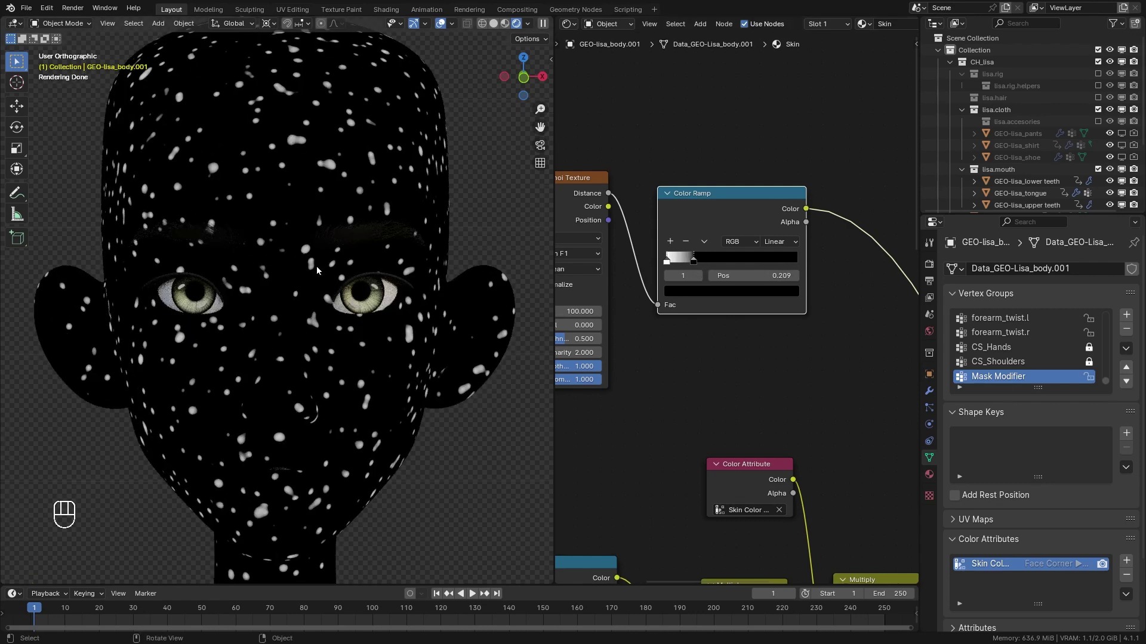
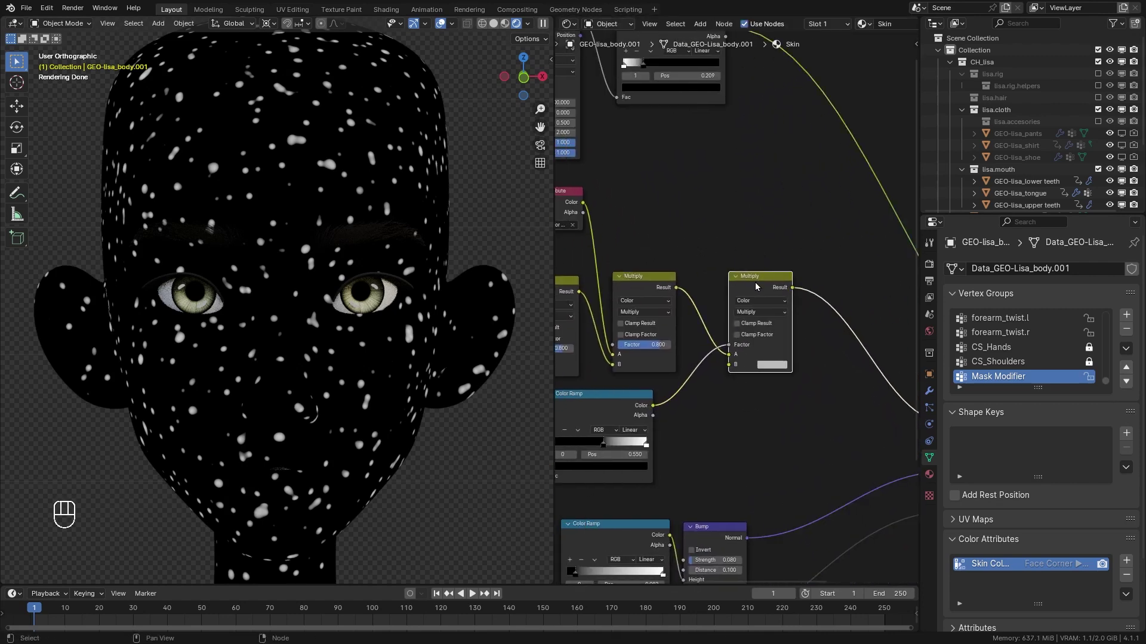
# - Duplicate a Multiply node to mix the spot mask into the base colour
pyautogui.press('shift+d')
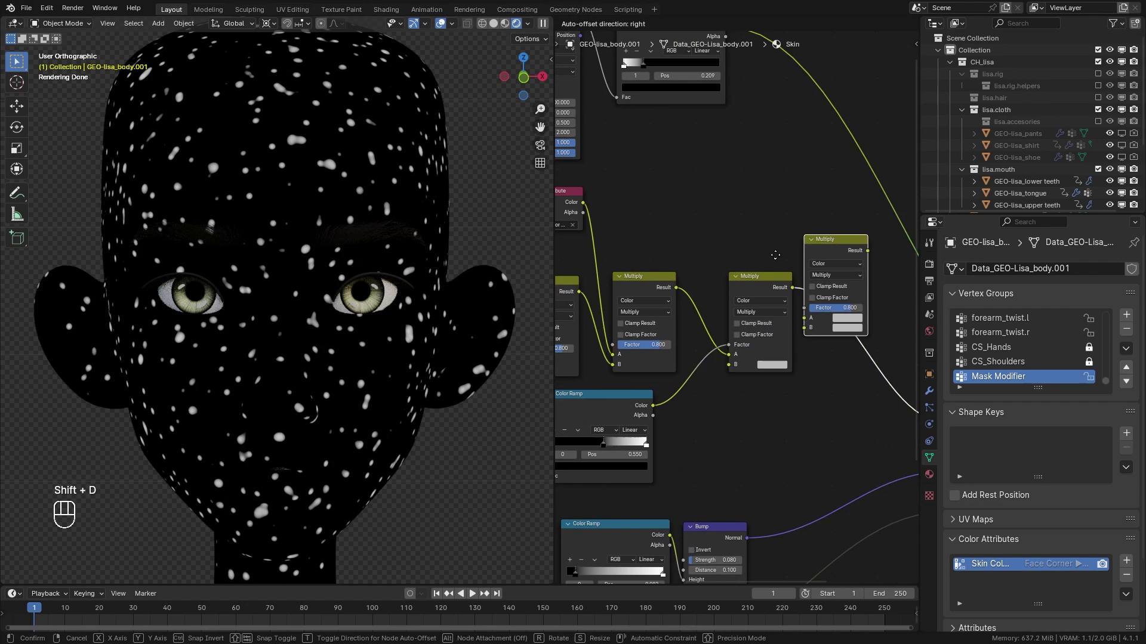
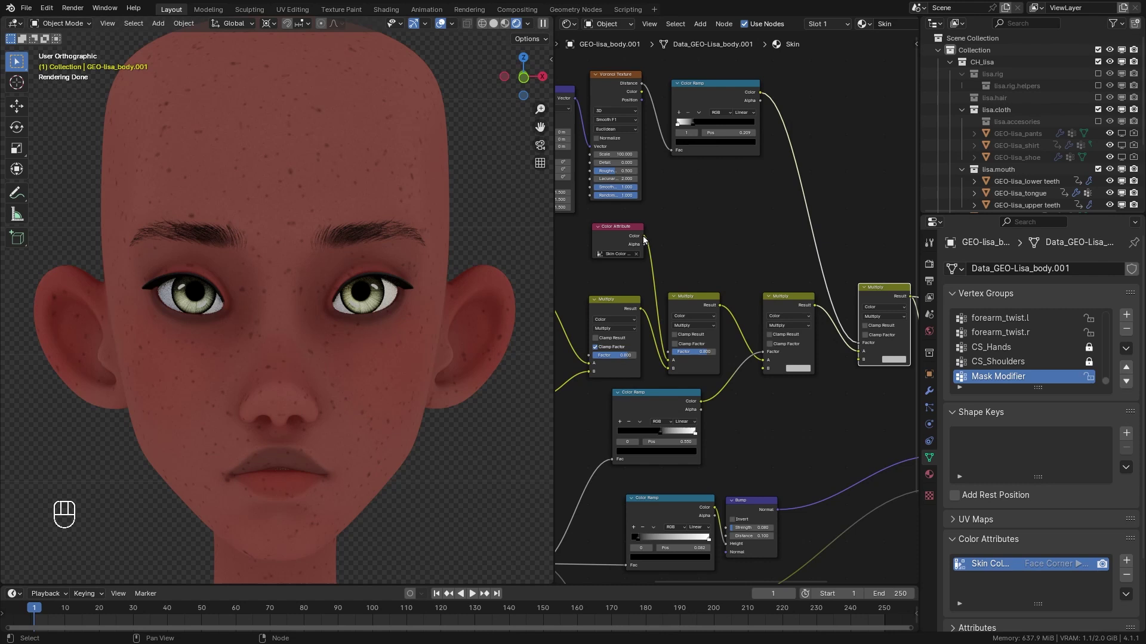
# - Feed the Color Attribute into the freckle Multiply and recolour the ramp stop to tone down the freckles
pyautogui.moveTo(659, 239); pyautogui.dragTo(840, 378)
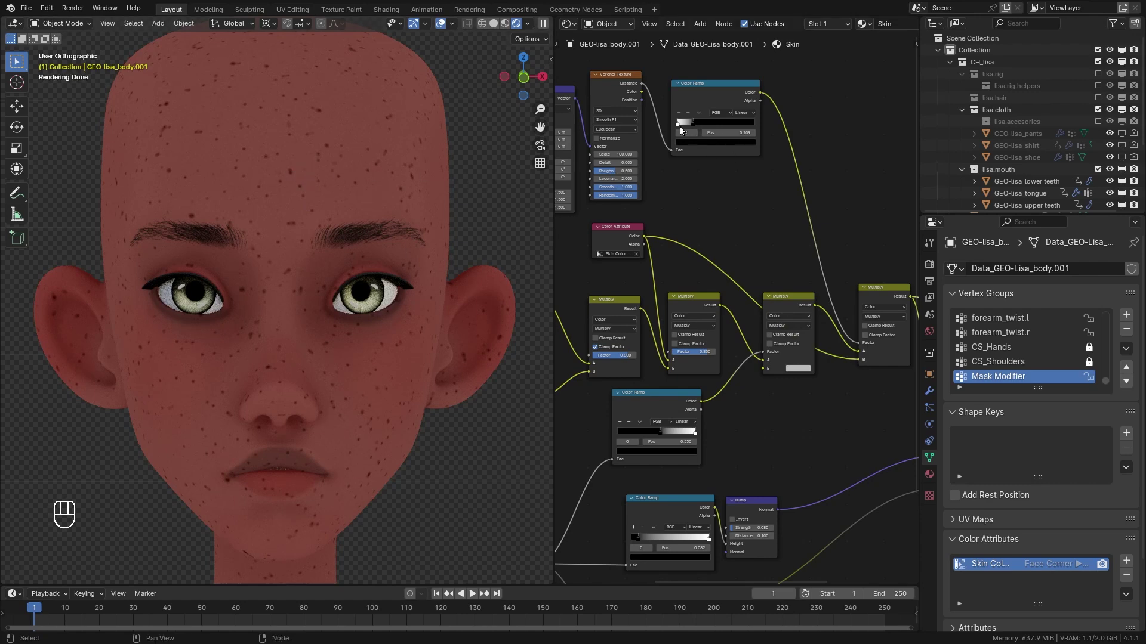
pyautogui.click(681, 128)
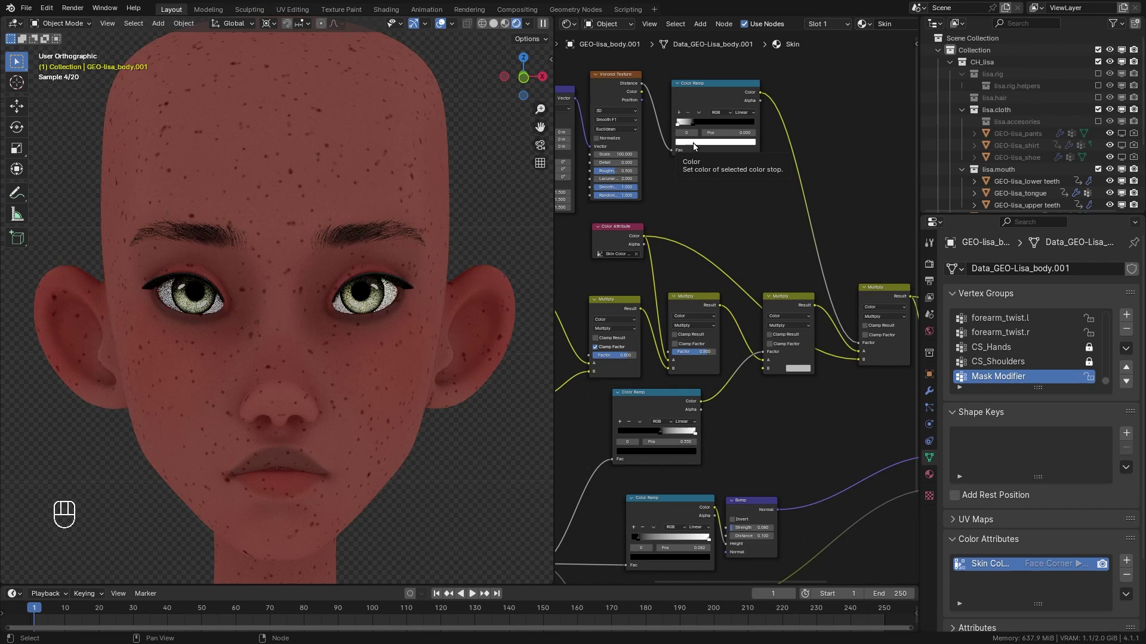
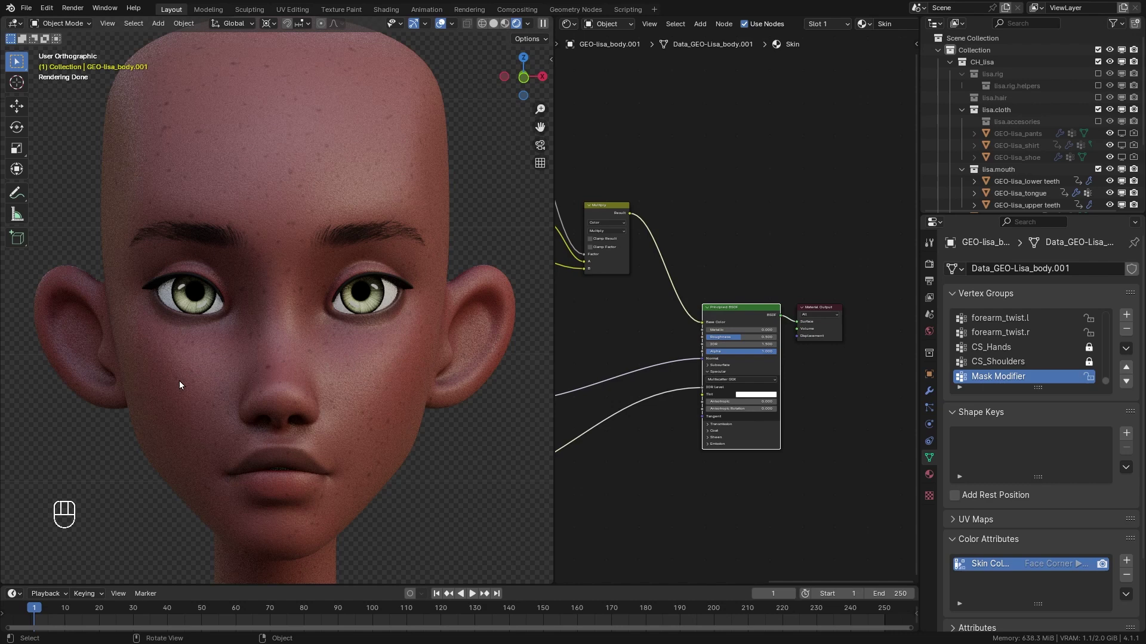
# - Add a Skin Freckles colour attribute and vertex-paint a black band over eyes, cheeks and nose
pyautogui.press('ctrl+Tab')
pyautogui.press('z')
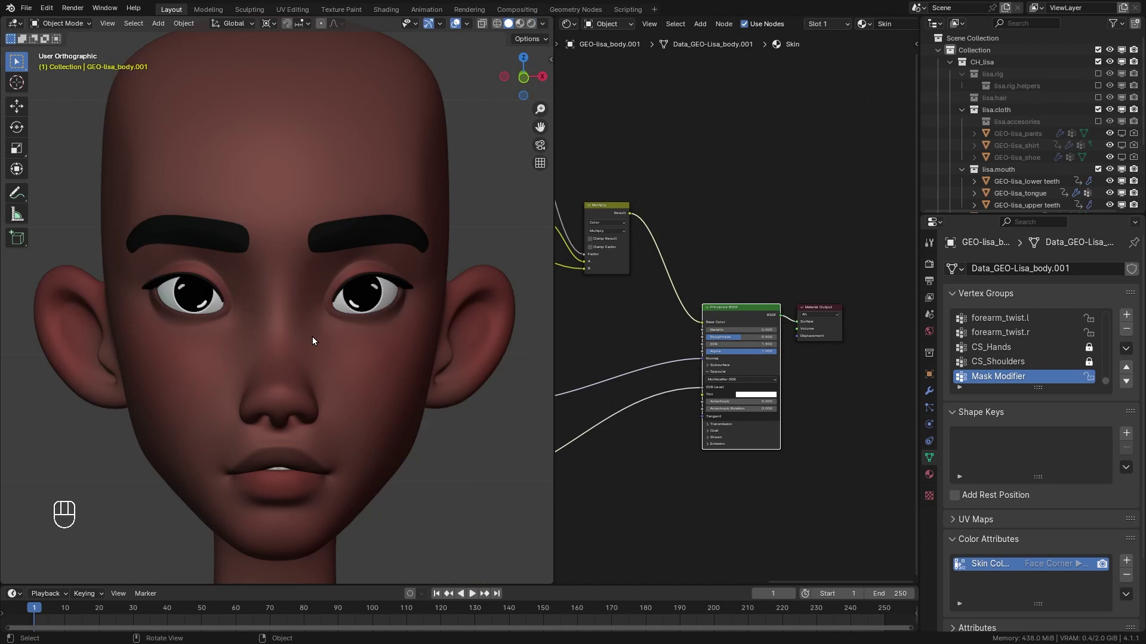
pyautogui.click(317, 345)
pyautogui.middleClick(311, 336)
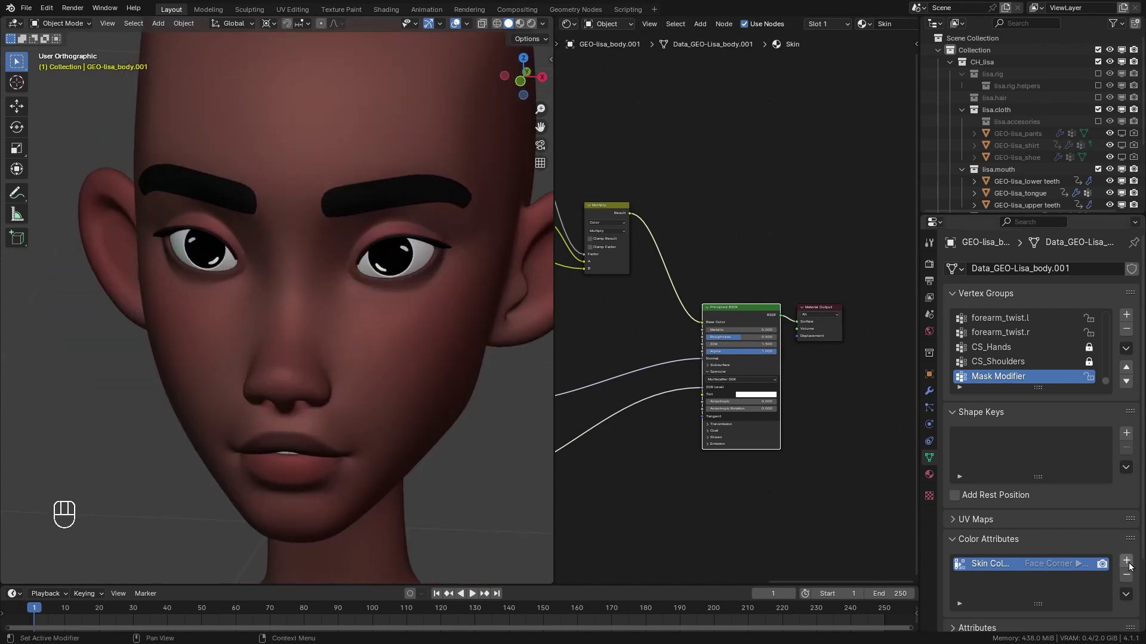
pyautogui.moveTo(1130, 567); pyautogui.dragTo(1007, 627)
pyautogui.press('ctrl+Tab')
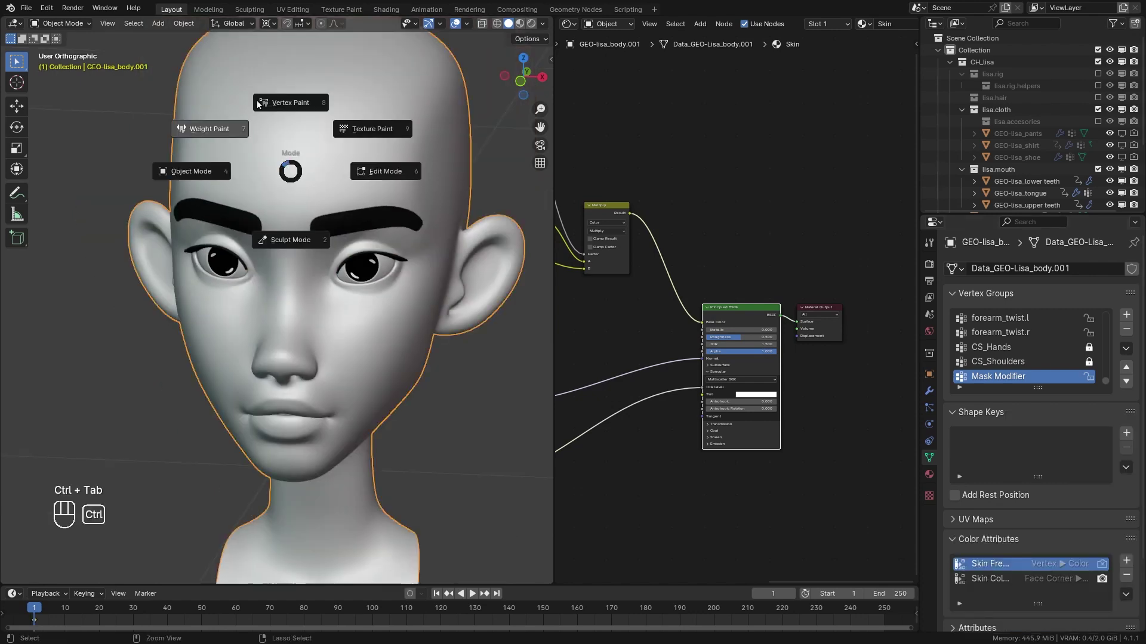
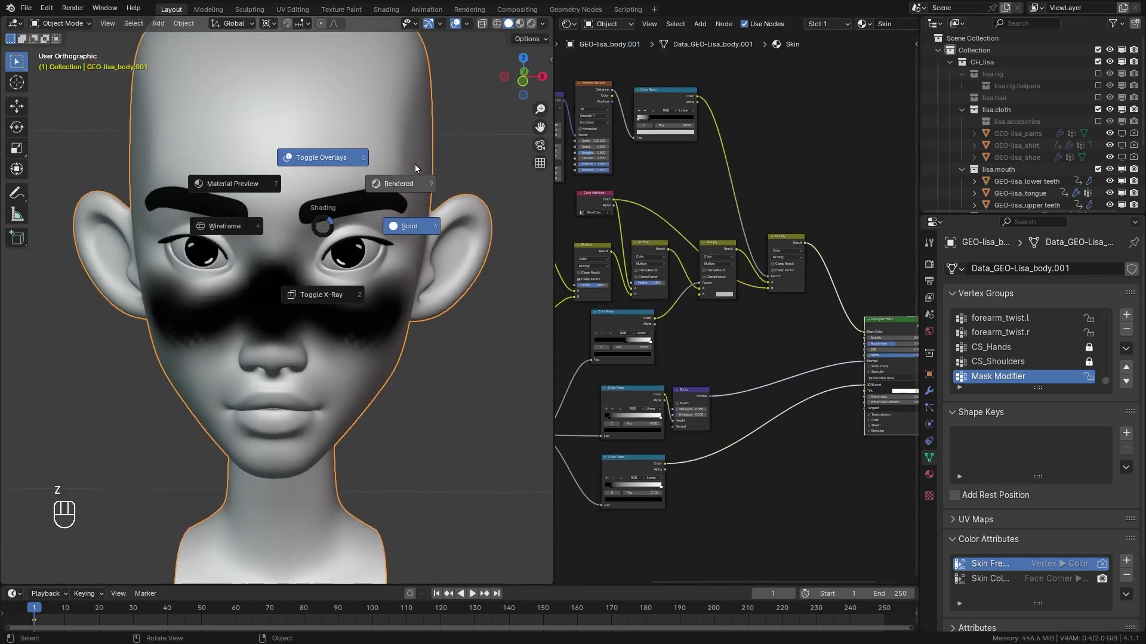
# - Switch to rendered shading and place a Color Attribute node for the painted mask feeding a Multiply
pyautogui.click(385, 303)
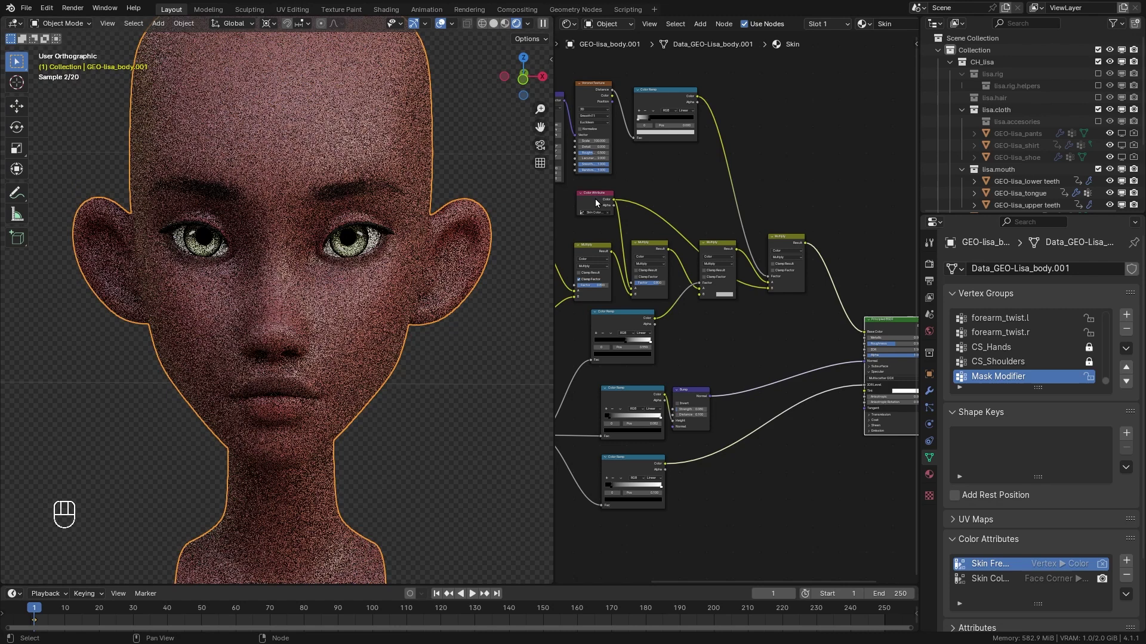
pyautogui.click(595, 205)
pyautogui.press('shift+d')
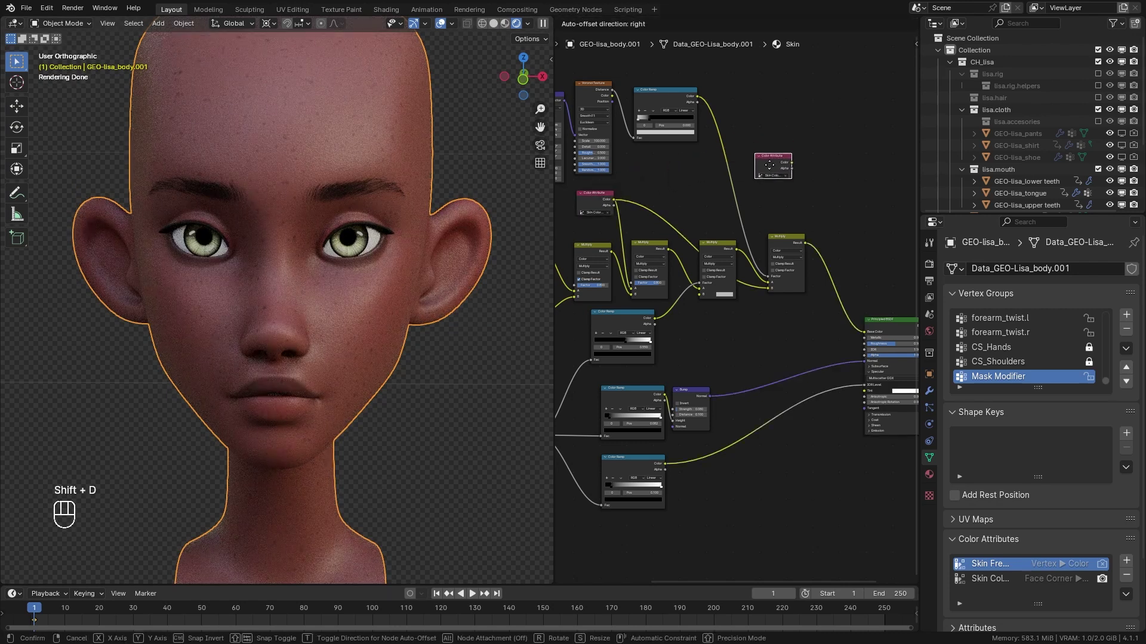
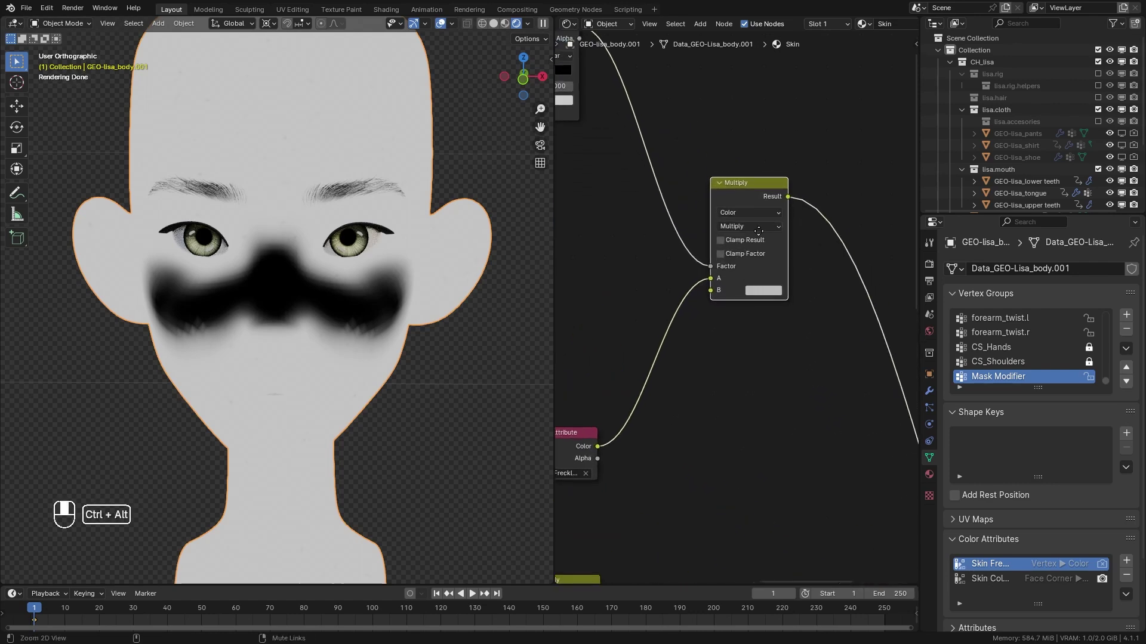
# - Connect the painted mask to Multiply input B so speckles stay on the cheeks
pyautogui.moveTo(711, 283); pyautogui.dragTo(716, 295)
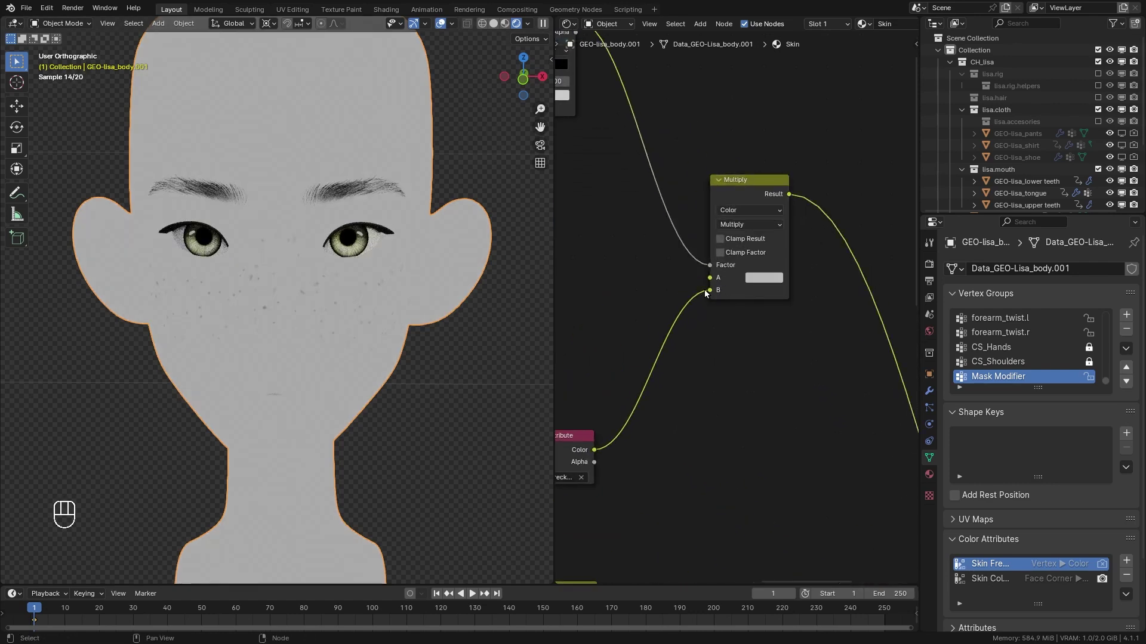
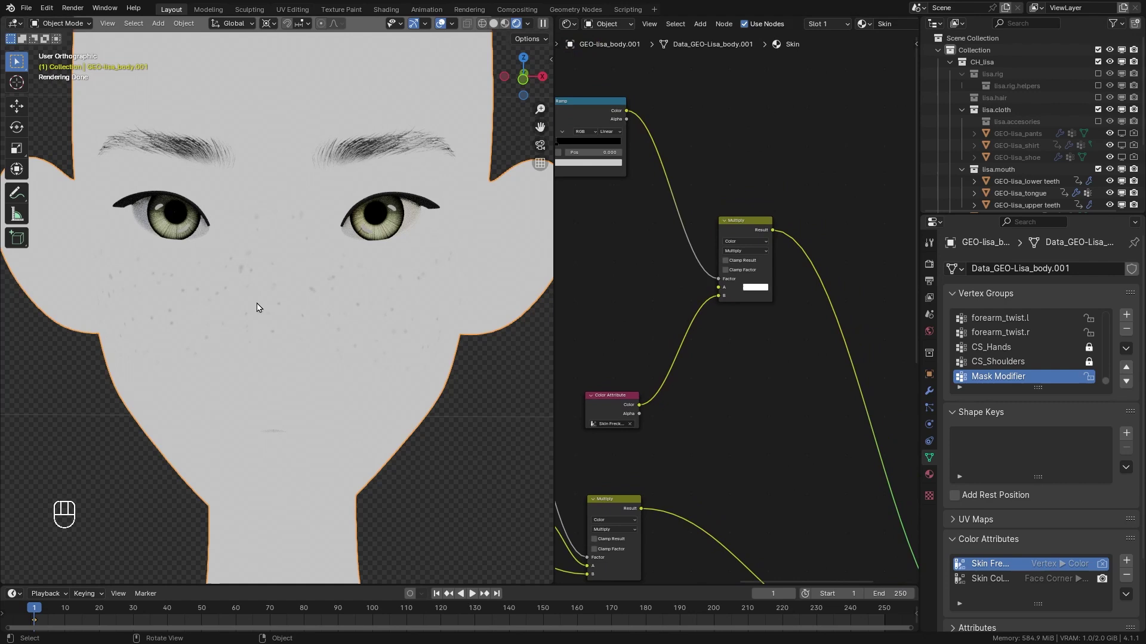
pyautogui.click(350, 337)
pyautogui.middleClick(332, 341)
pyautogui.middleClick(741, 291)
# - Insert an Invert Color node after the freckle Multiply, fed by its Result
pyautogui.press('shift+a')
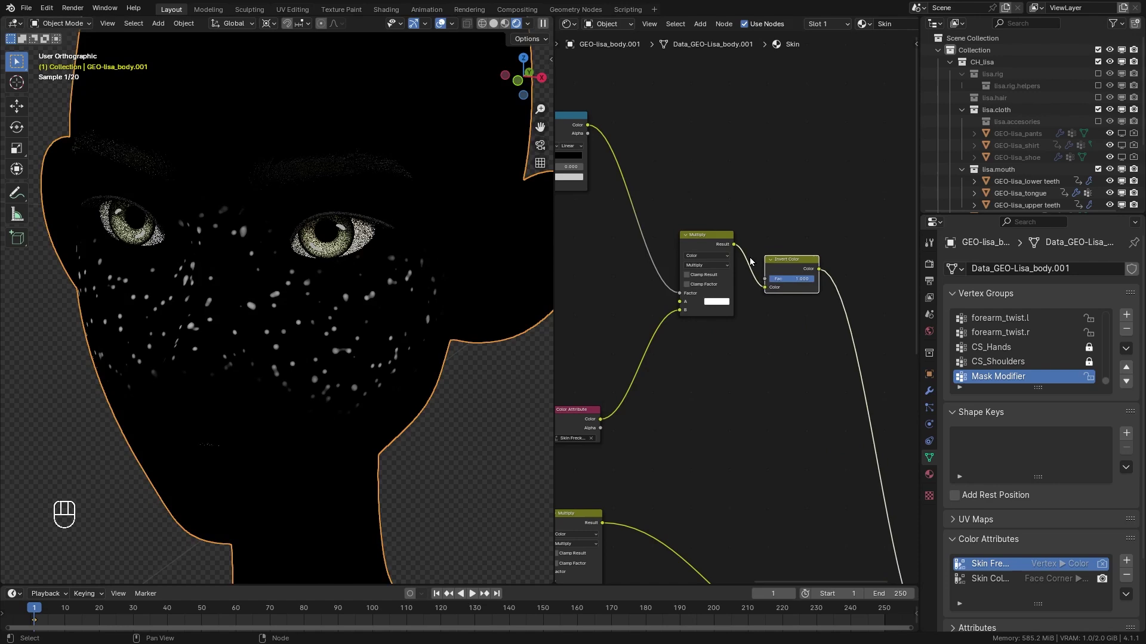
pyautogui.click(360, 311)
pyautogui.moveTo(305, 331); pyautogui.dragTo(348, 328)
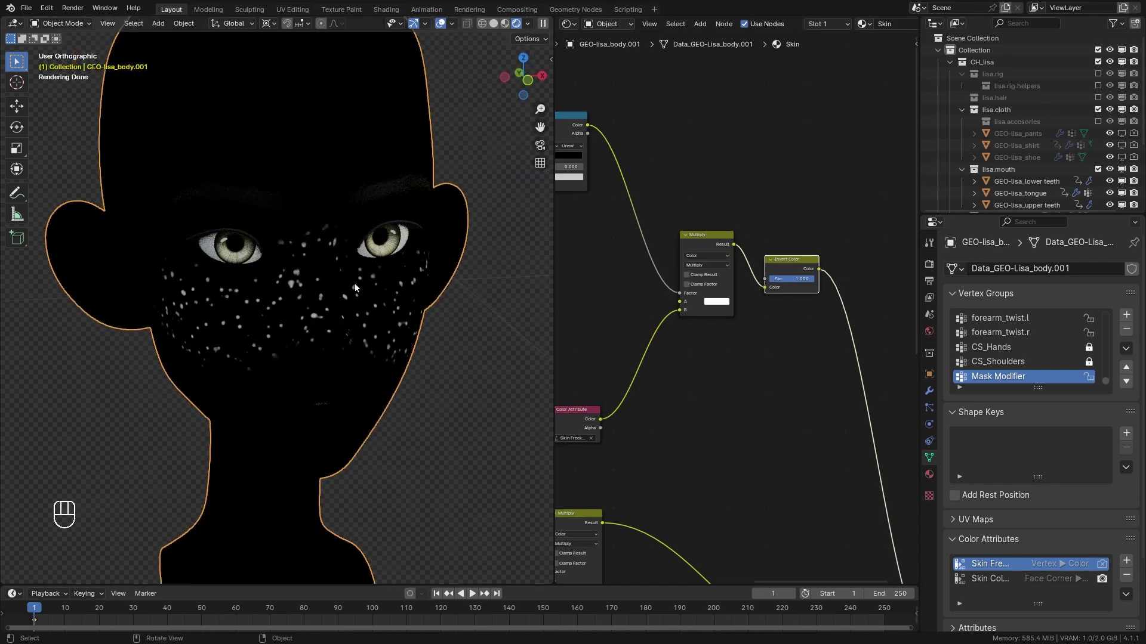
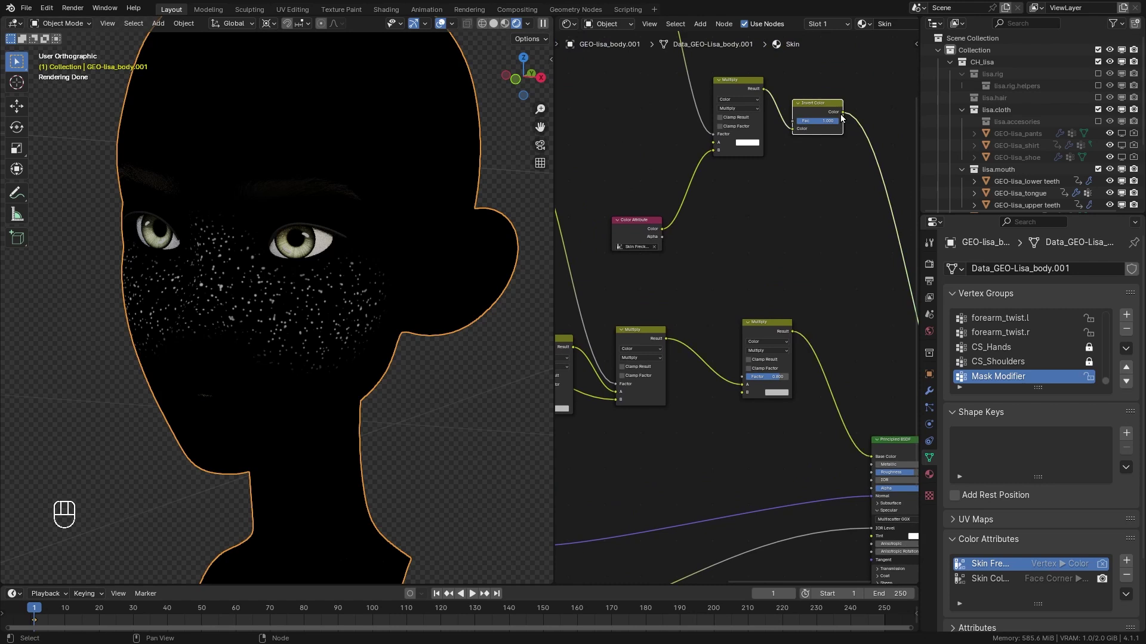
# - Drive the skin Multiply factor with the inverted mask and darken its B colour to deep brown
pyautogui.moveTo(782, 185); pyautogui.dragTo(758, 363)
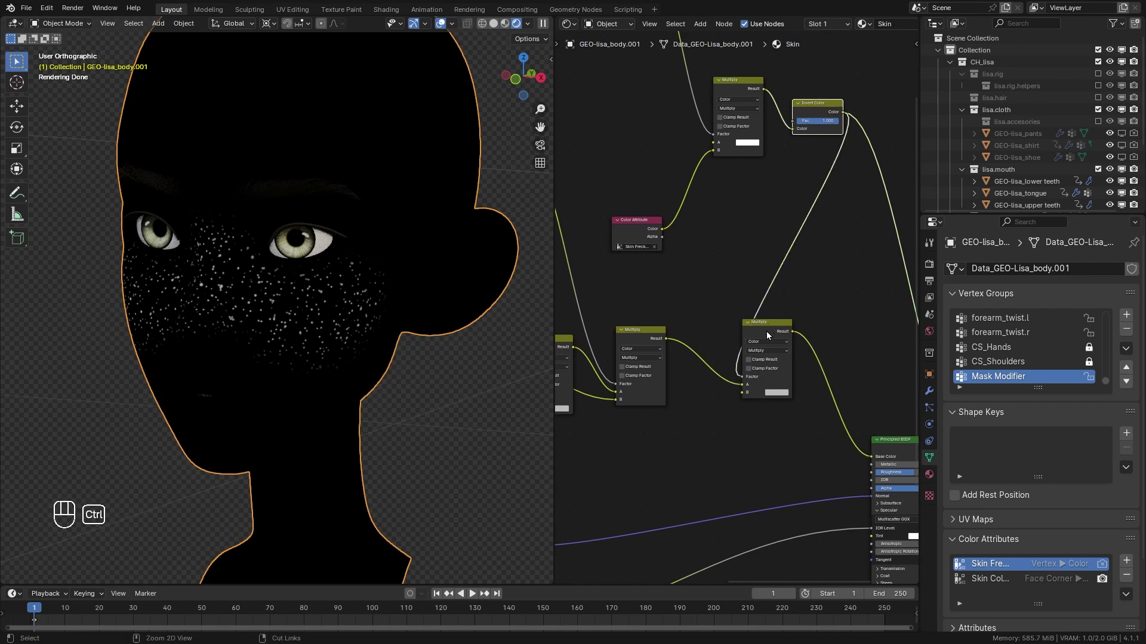
pyautogui.click(768, 335)
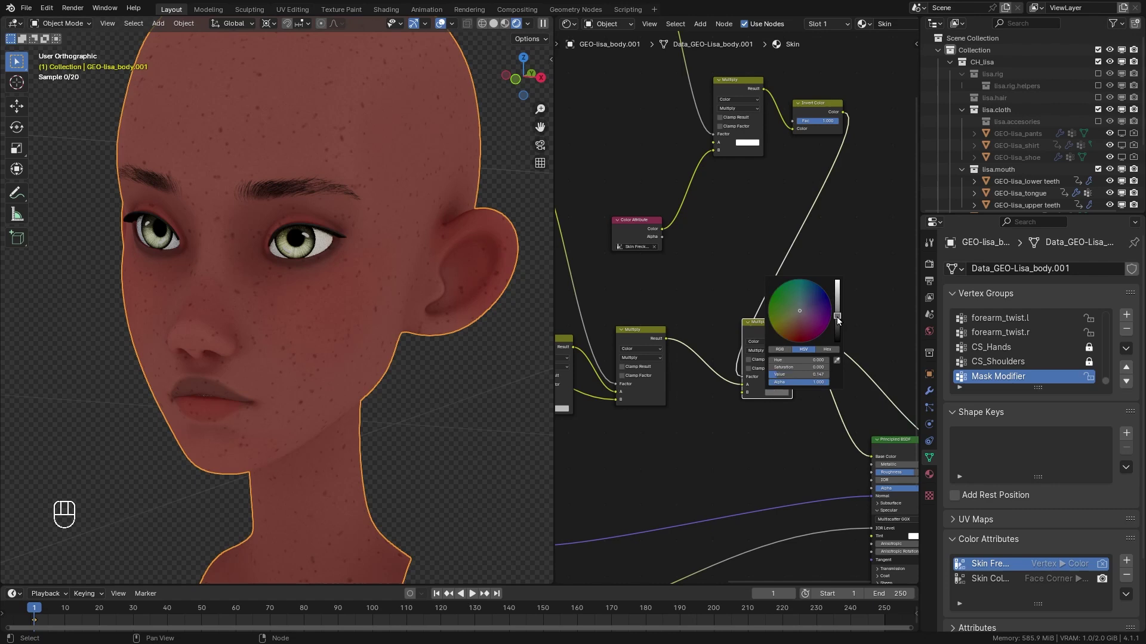
pyautogui.moveTo(272, 337); pyautogui.dragTo(323, 273)
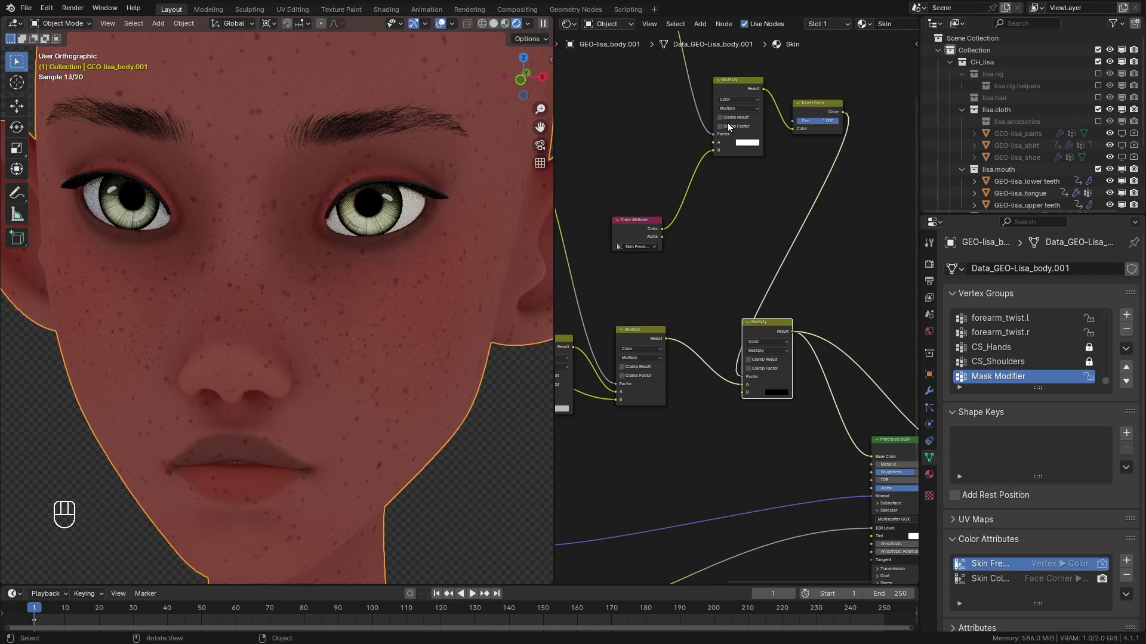
pyautogui.click(616, 108)
pyautogui.moveTo(614, 108); pyautogui.dragTo(746, 261)
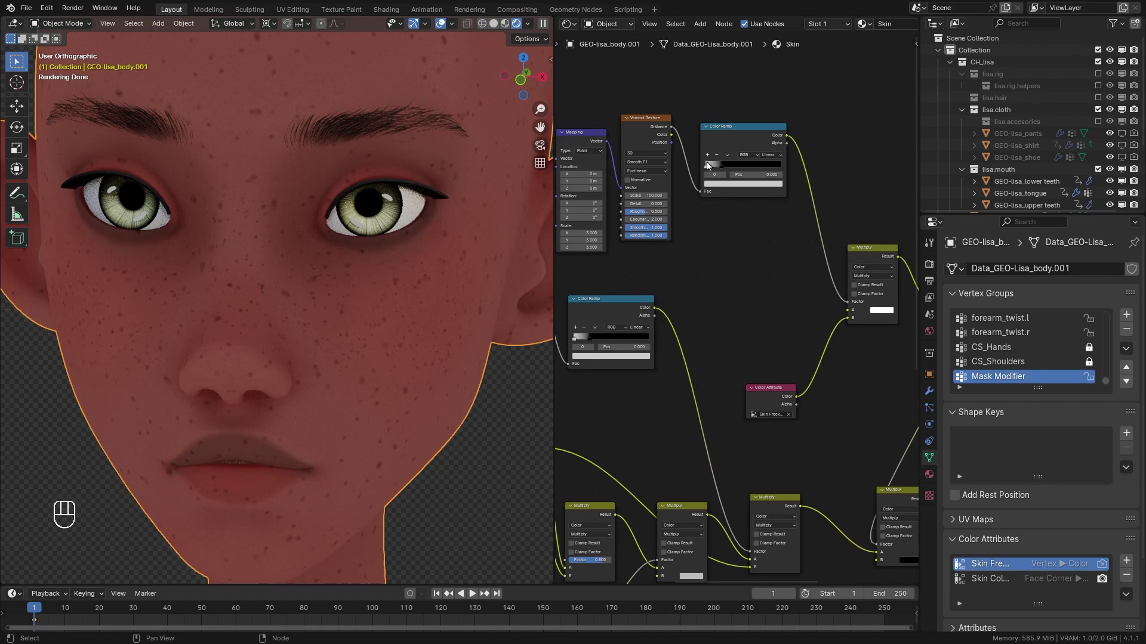
# - Slide a stop on the Voronoi colour ramp to make the freckles softer and finer
pyautogui.click(708, 169)
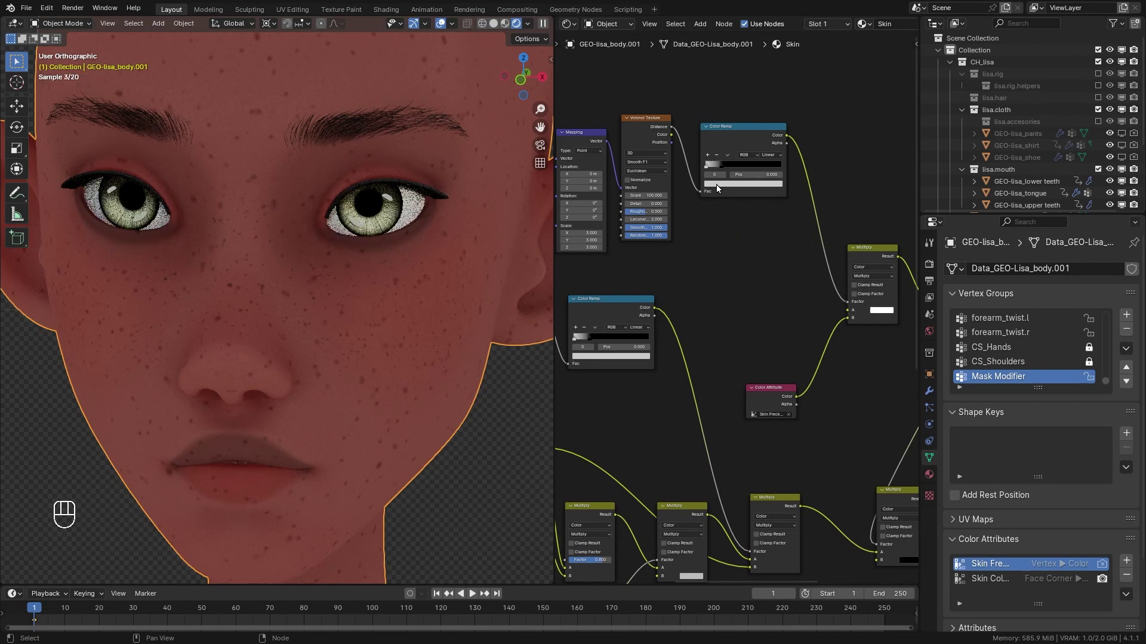
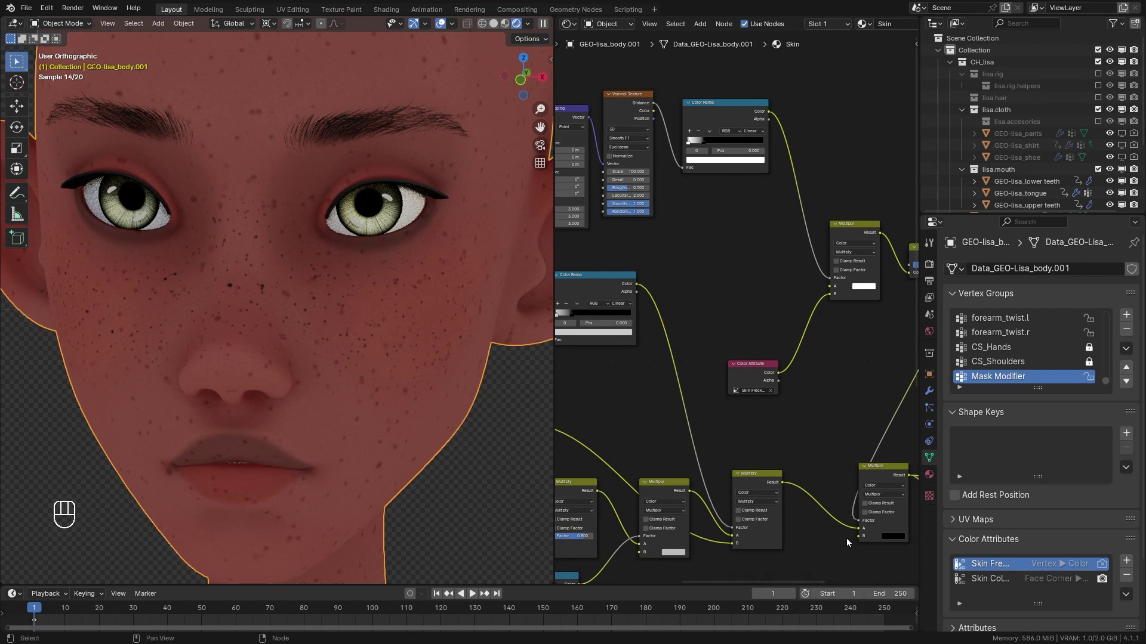
pyautogui.moveTo(614, 386); pyautogui.dragTo(832, 453)
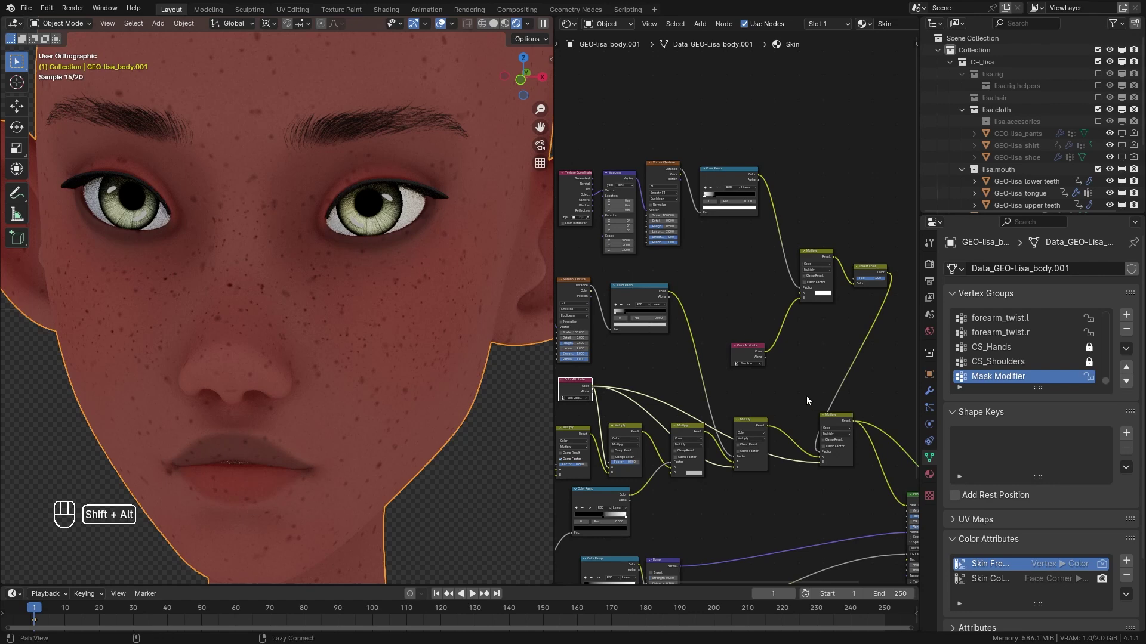
pyautogui.click(810, 400)
pyautogui.click(840, 441)
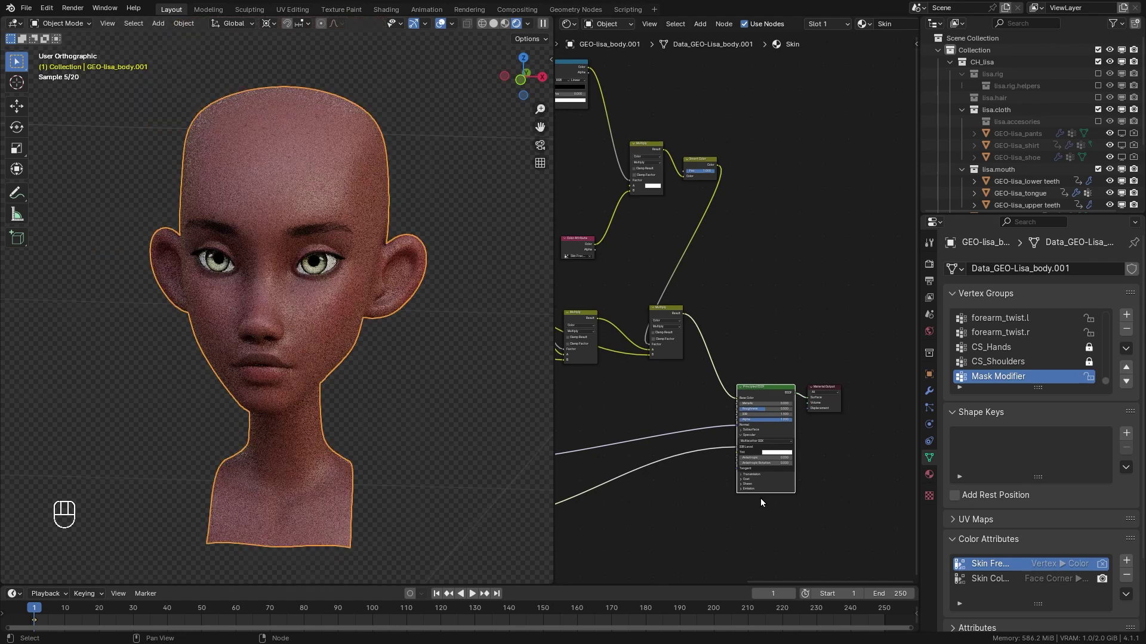
# - Set Principled BSDF subsurface to Random Walk (Skin), weight 0.7, scale 0.008 m
pyautogui.click(777, 313)
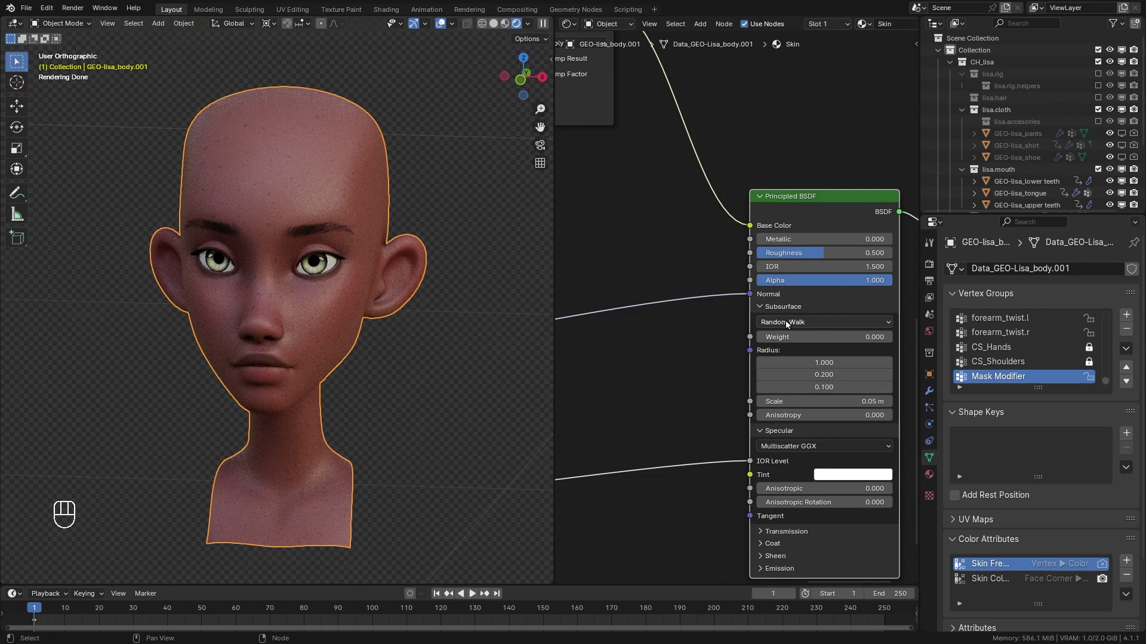
pyautogui.moveTo(796, 328); pyautogui.dragTo(797, 384)
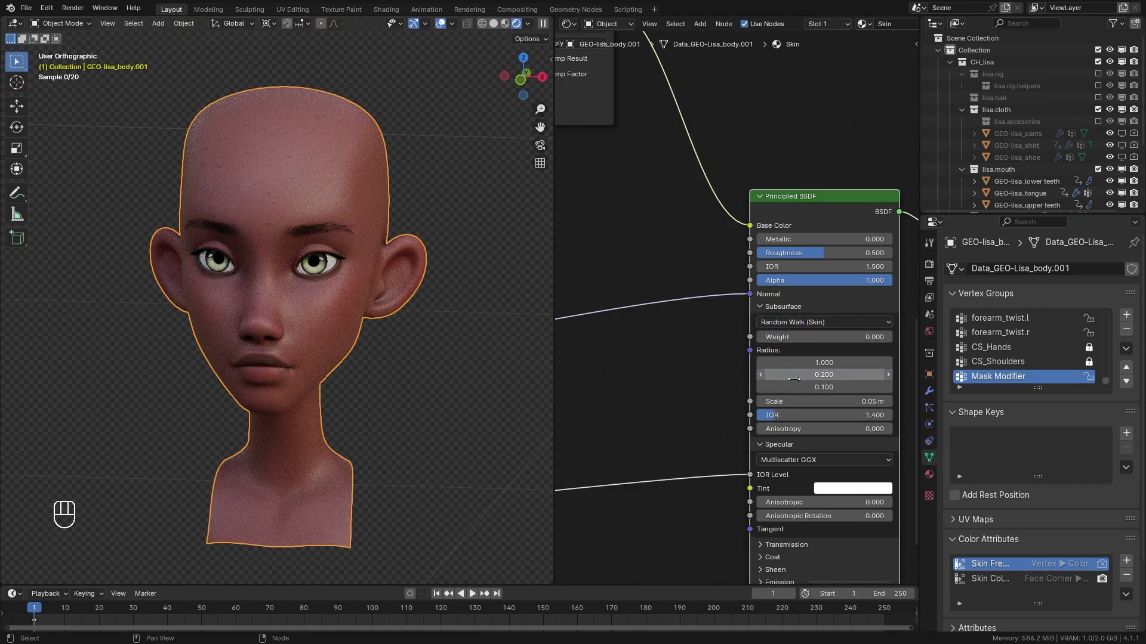
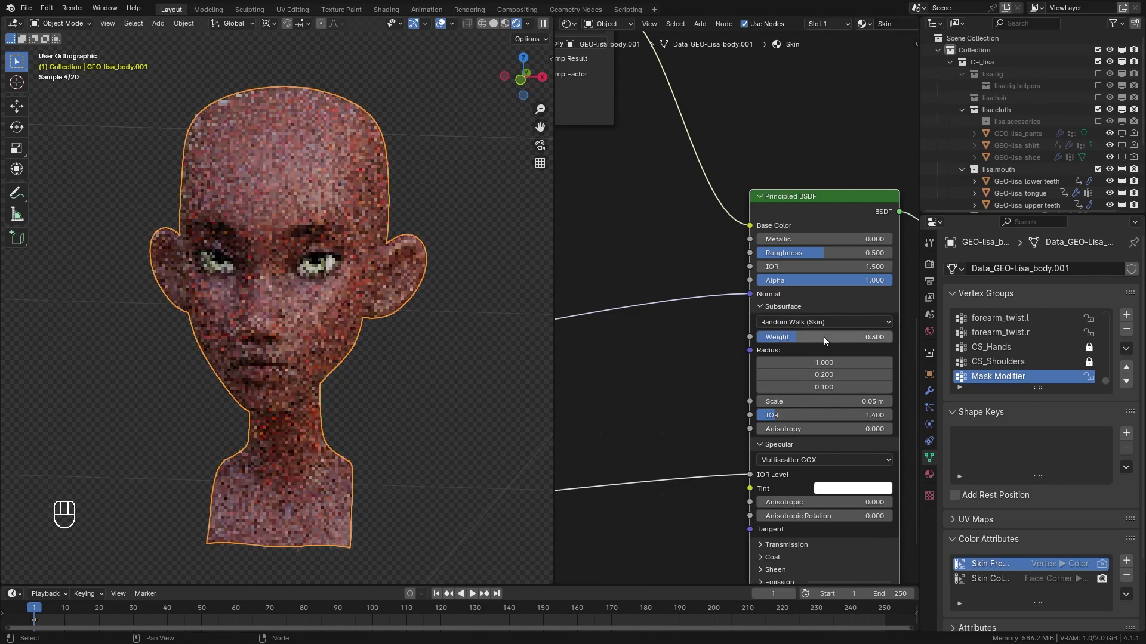
pyautogui.moveTo(825, 341); pyautogui.dragTo(825, 341)
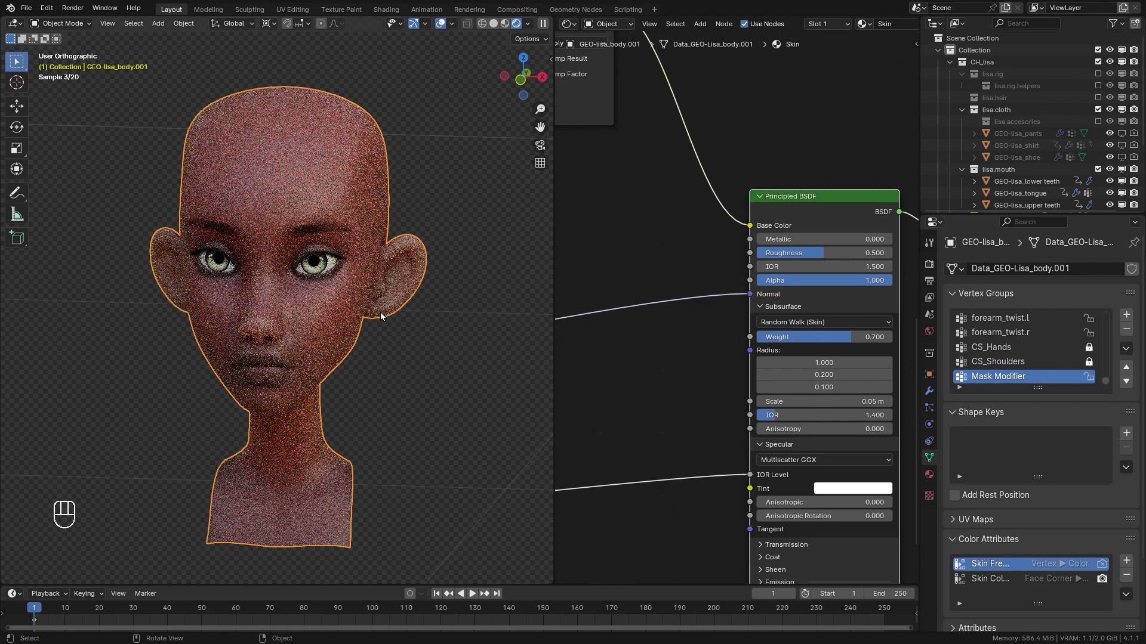
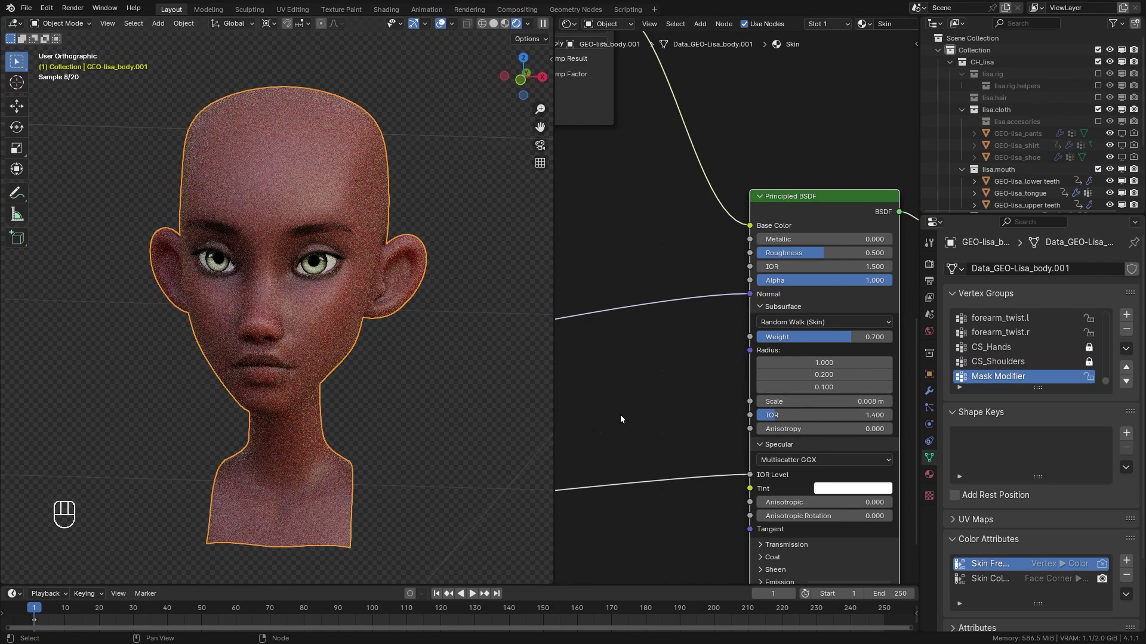
pyautogui.click(326, 415)
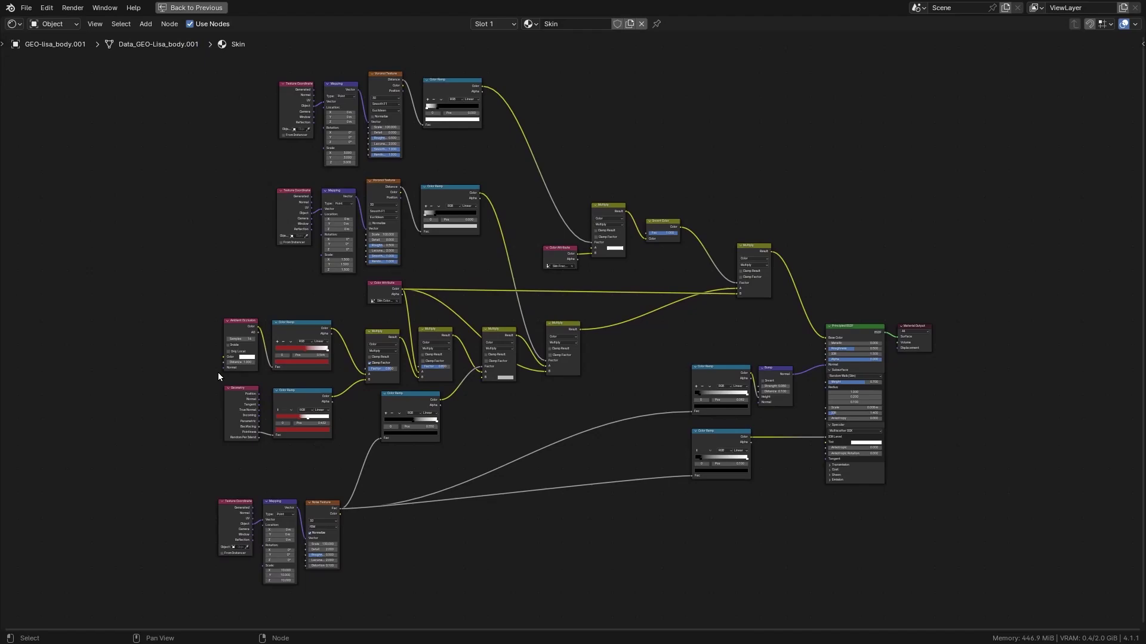